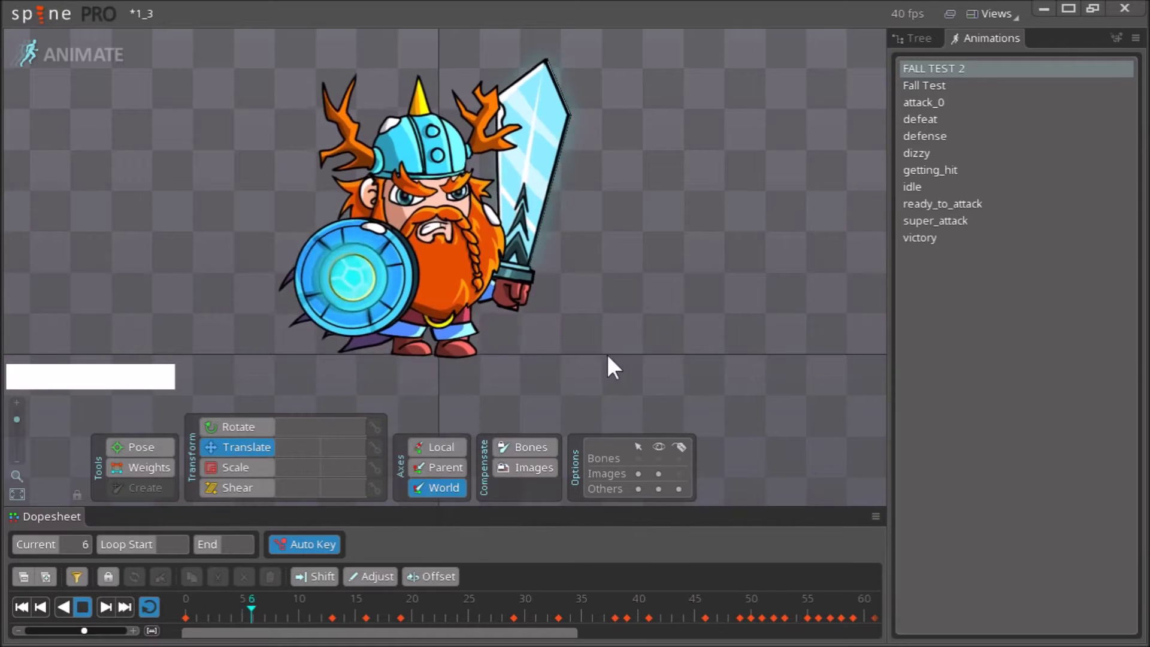
Bring up the recent projects list while the FALL TEST 2 animation loops
{"action": "right_click", "coordinate": [593, 266]}
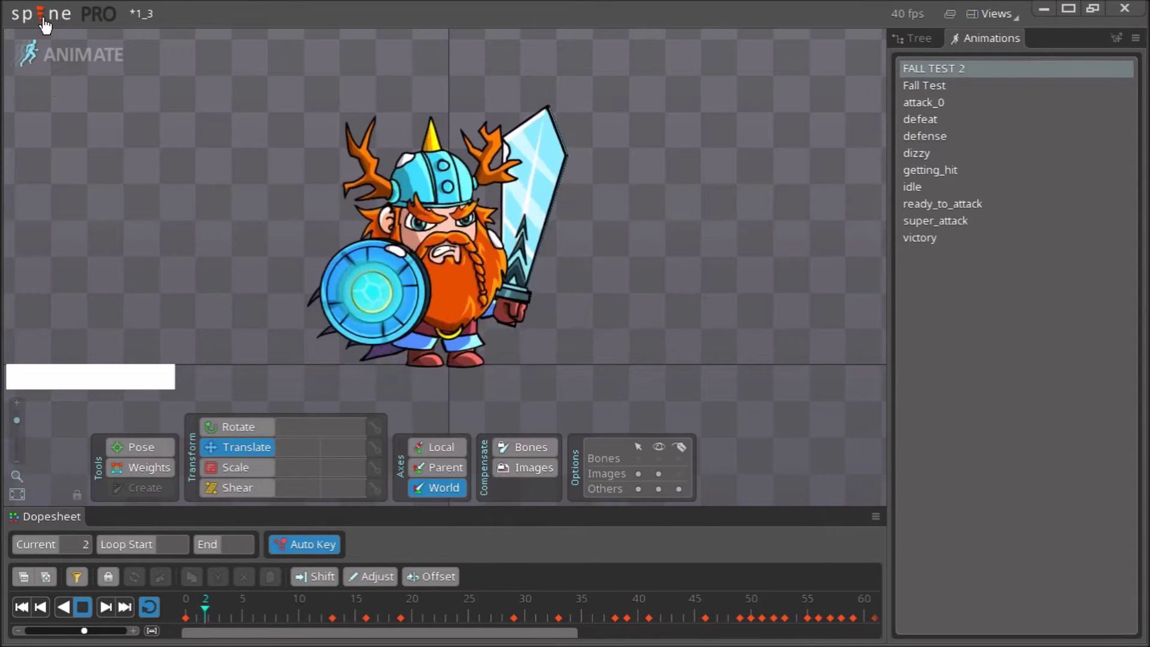
Open Viking.spine from E:\Spine_test, discarding unsaved changes to the current project
{"action": "left_click", "coordinate": [43, 24]}
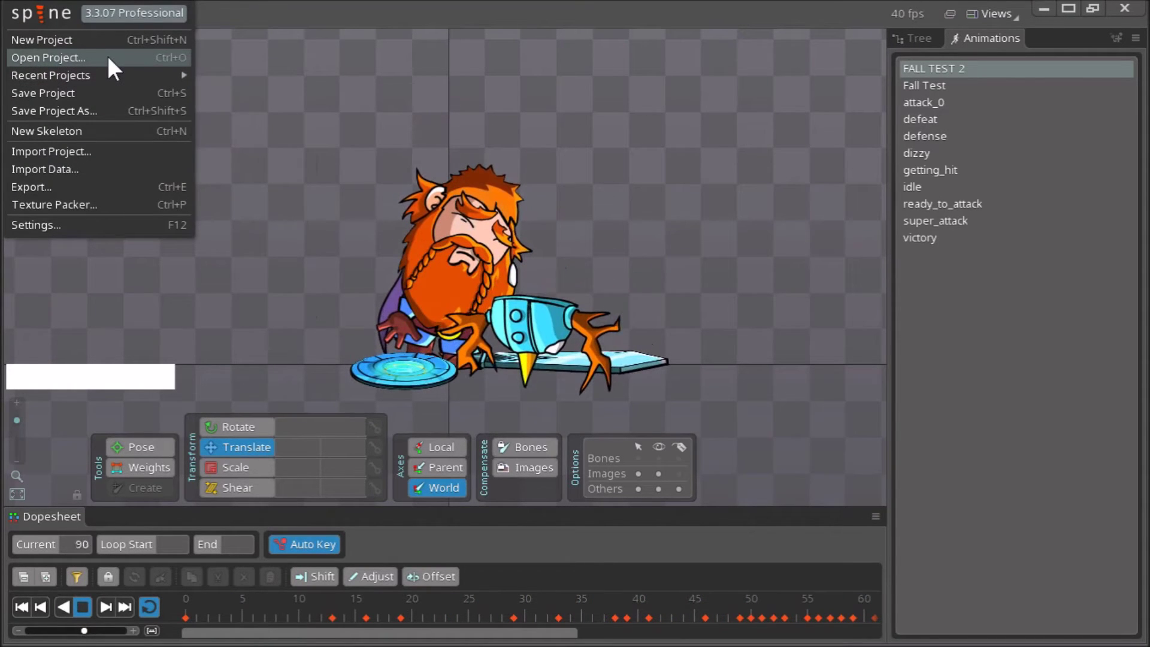
{"action": "left_click", "coordinate": [85, 64]}
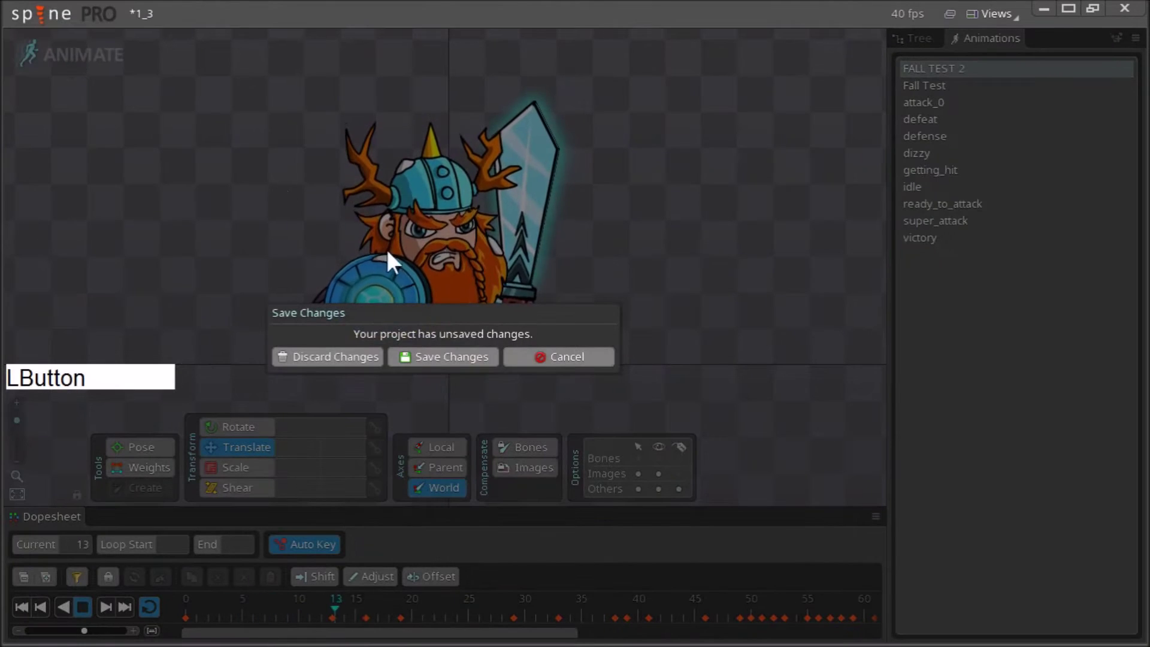
{"action": "left_click", "coordinate": [355, 364]}
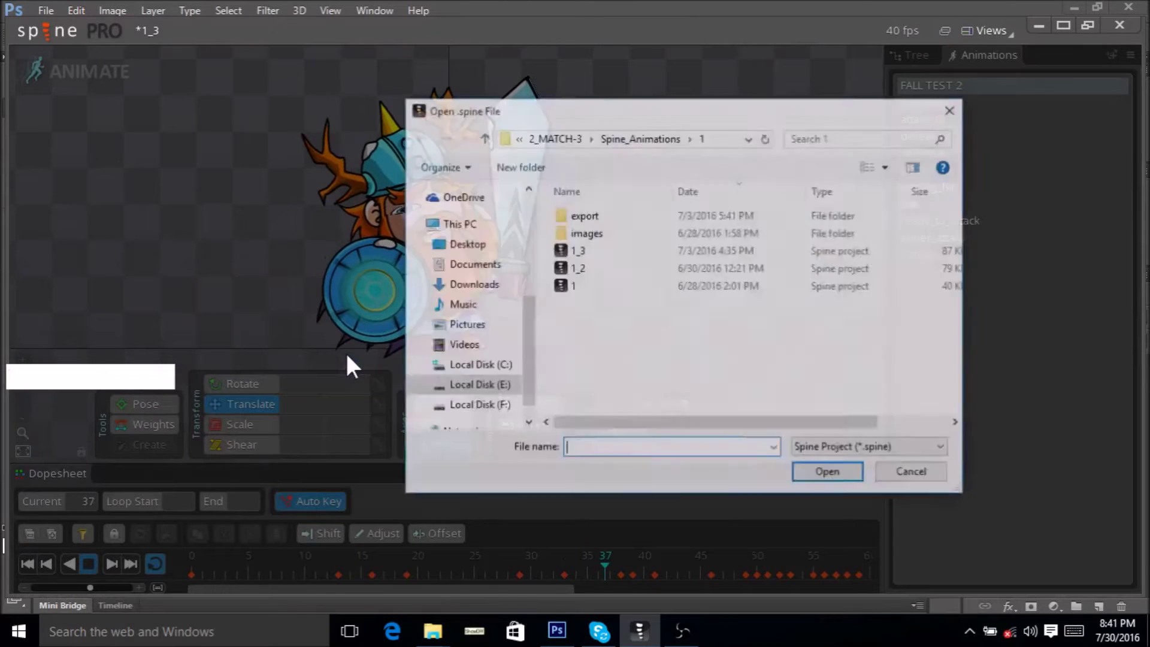
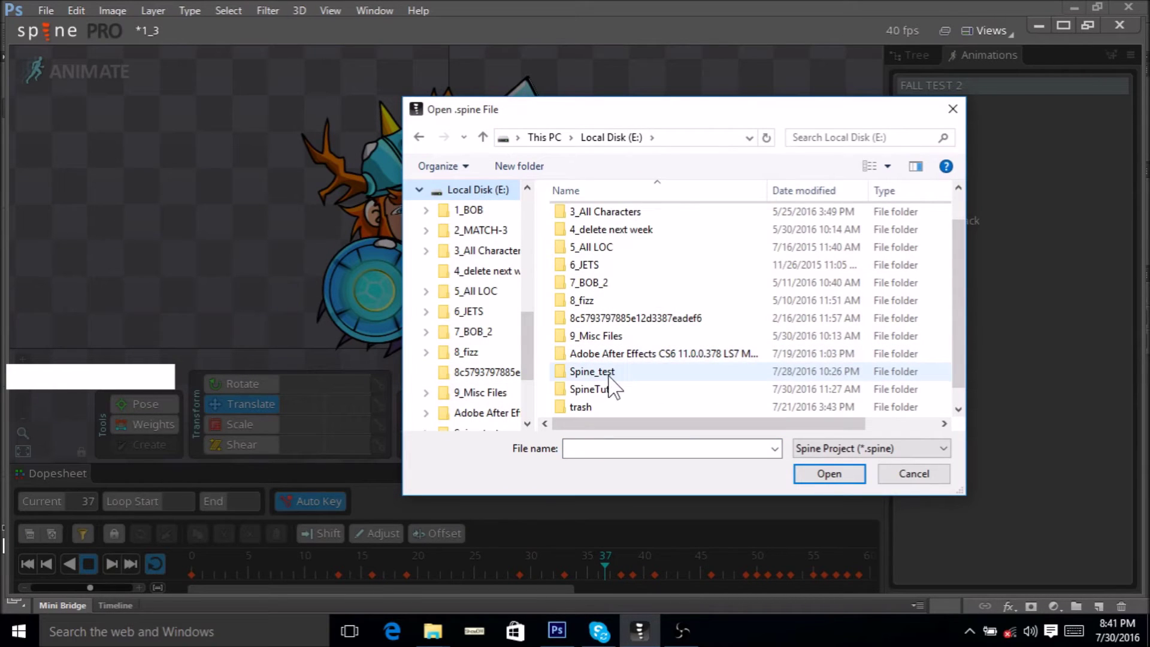
{"action": "left_click", "coordinate": [612, 383]}
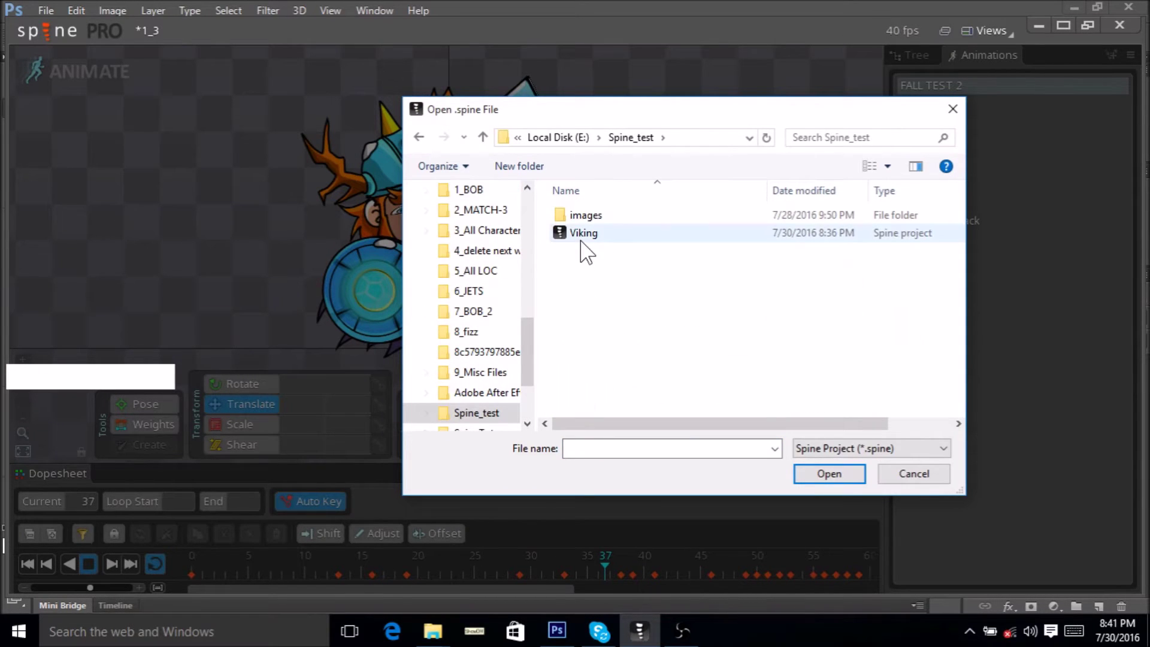
{"action": "left_click", "coordinate": [588, 243]}
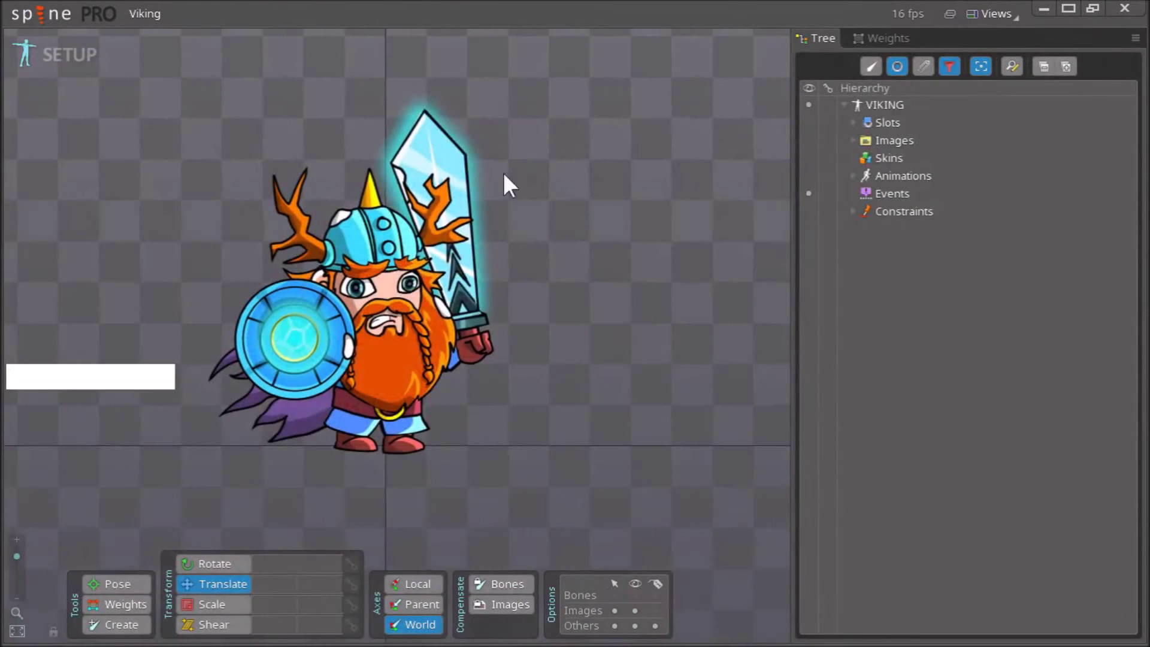
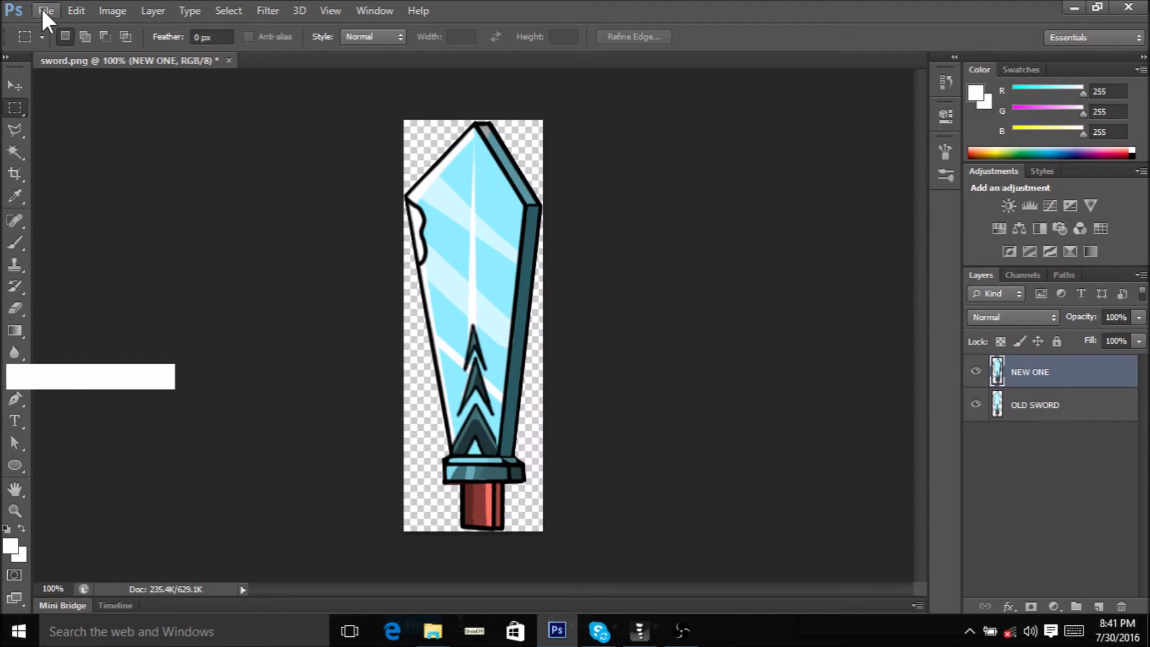
Start a Save for Web export of the sword as PNG-24
{"action": "left_click", "coordinate": [47, 17]}
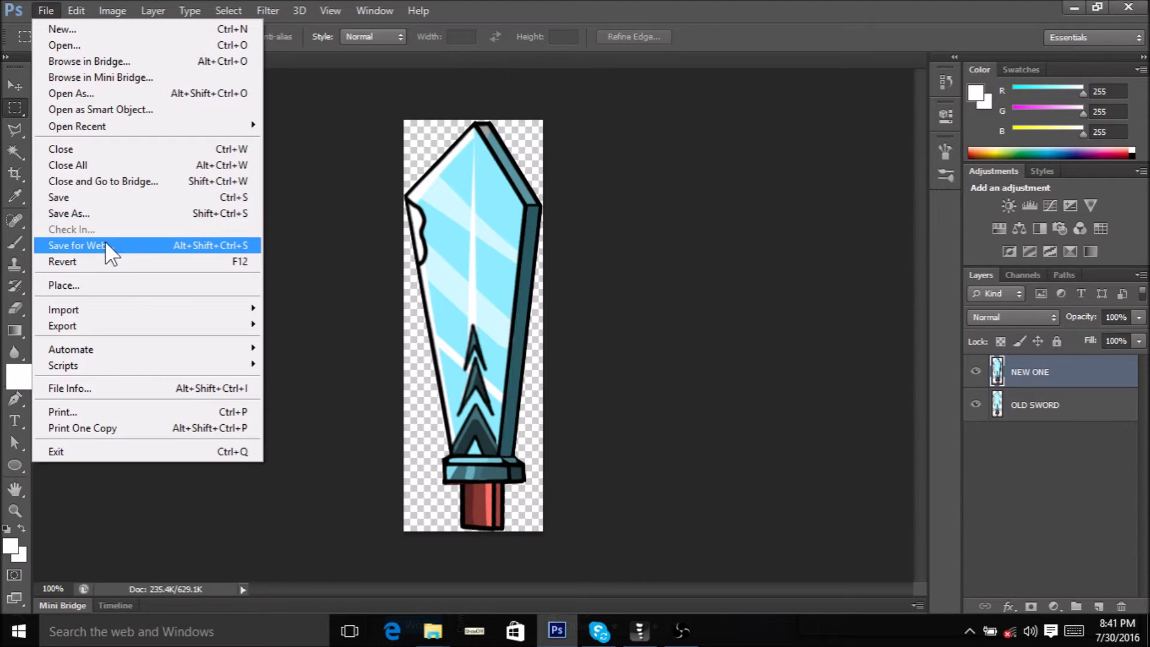
{"action": "left_click", "coordinate": [111, 250]}
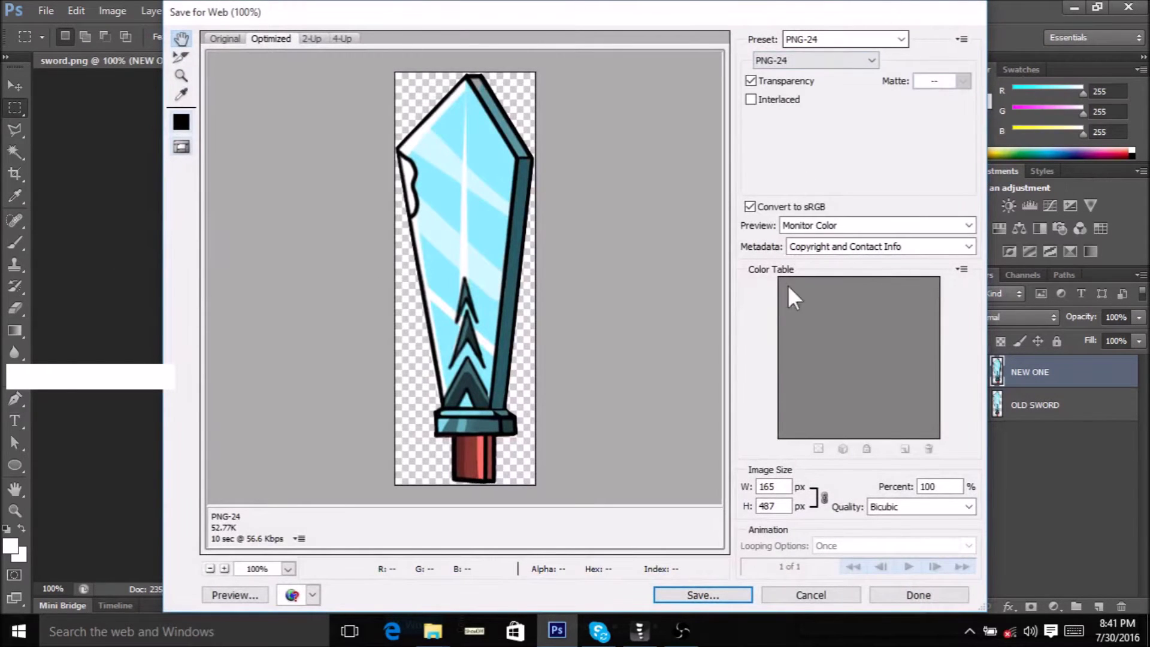
{"action": "left_click", "coordinate": [723, 601]}
Save it over sword.png in E:\Spine_test\images, confirming the replace
{"action": "left_click", "coordinate": [512, 75]}
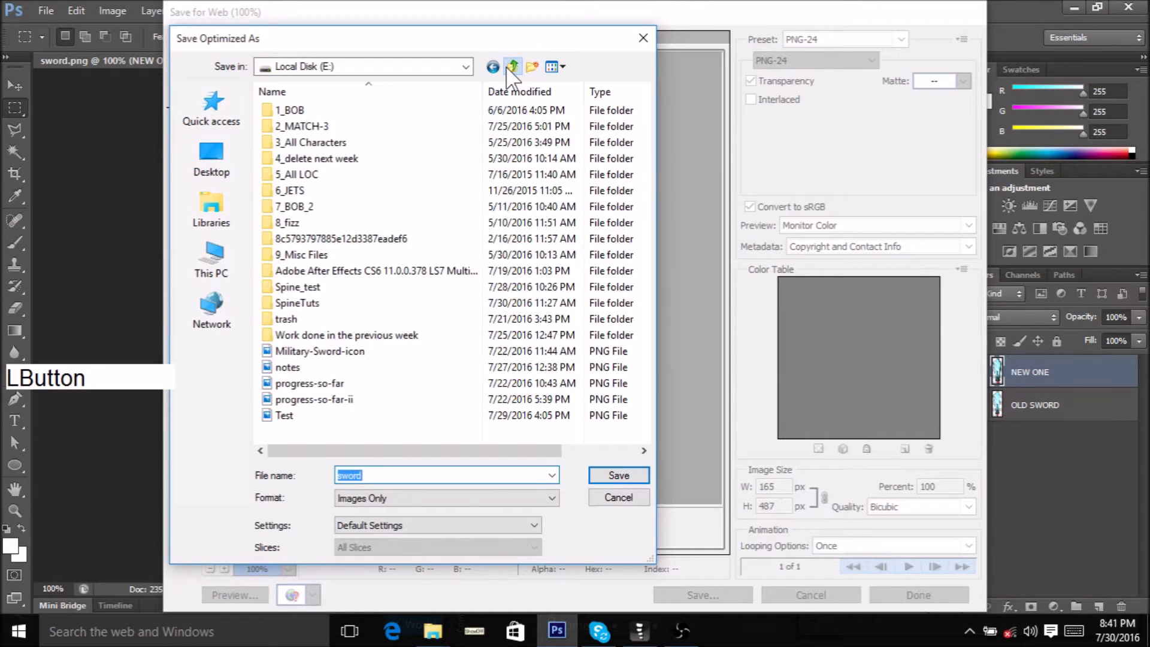
{"action": "left_click", "coordinate": [514, 278]}
{"action": "left_click", "coordinate": [323, 294]}
{"action": "left_click", "coordinate": [313, 117]}
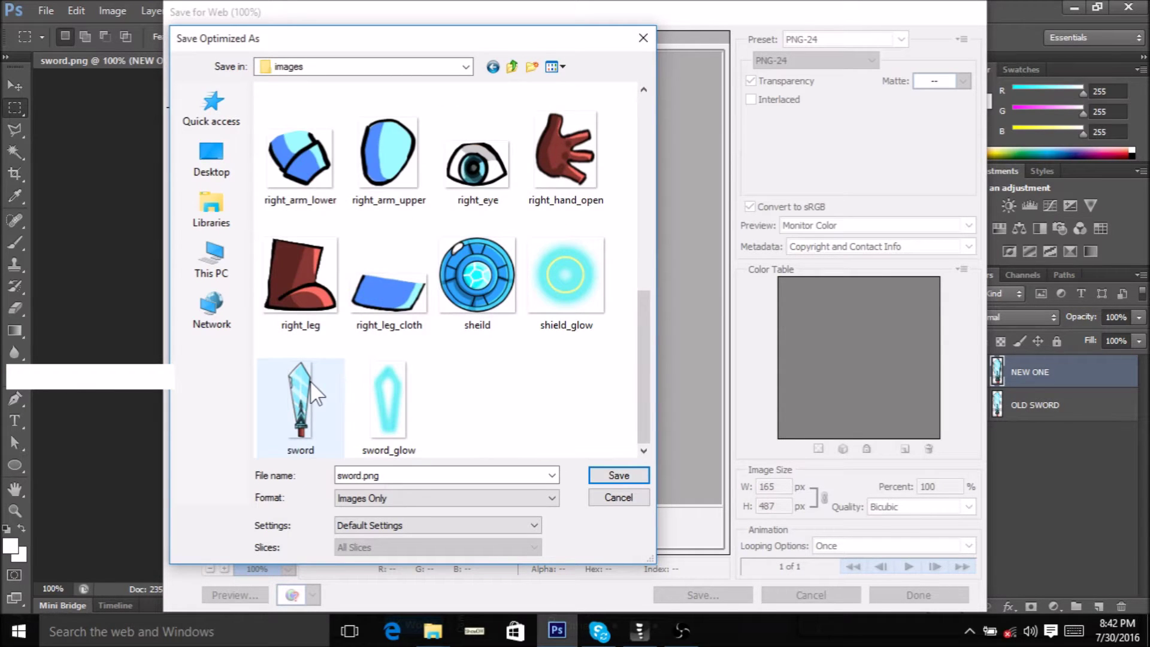
{"action": "left_click", "coordinate": [317, 389]}
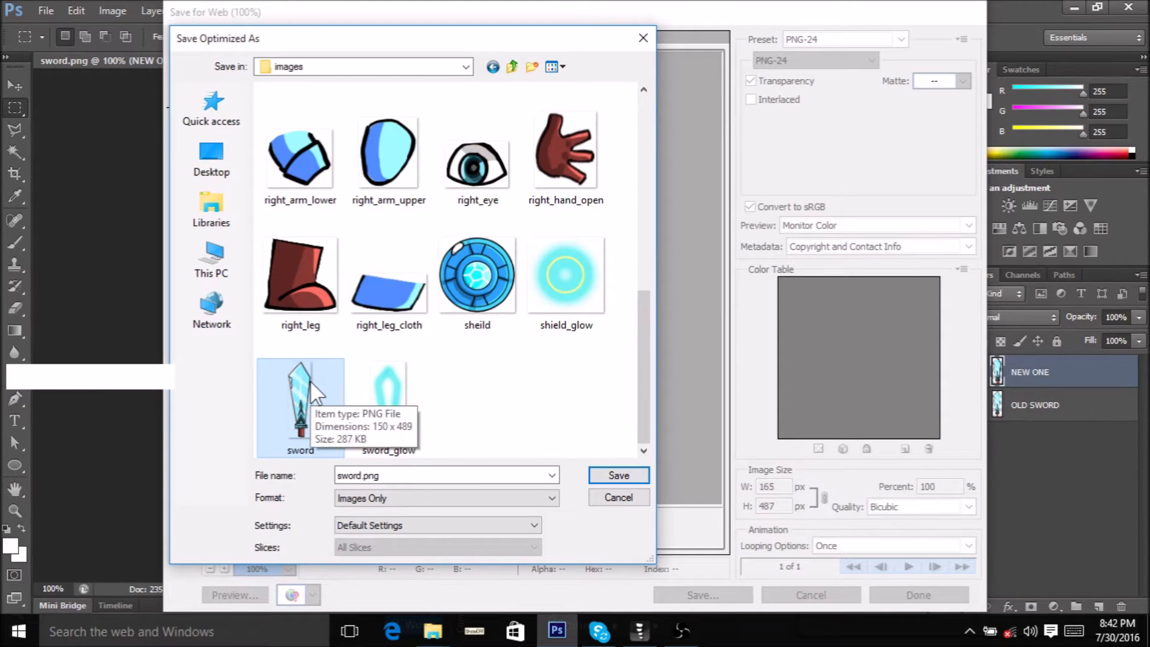
{"action": "left_click", "coordinate": [609, 490]}
{"action": "left_click", "coordinate": [672, 357]}
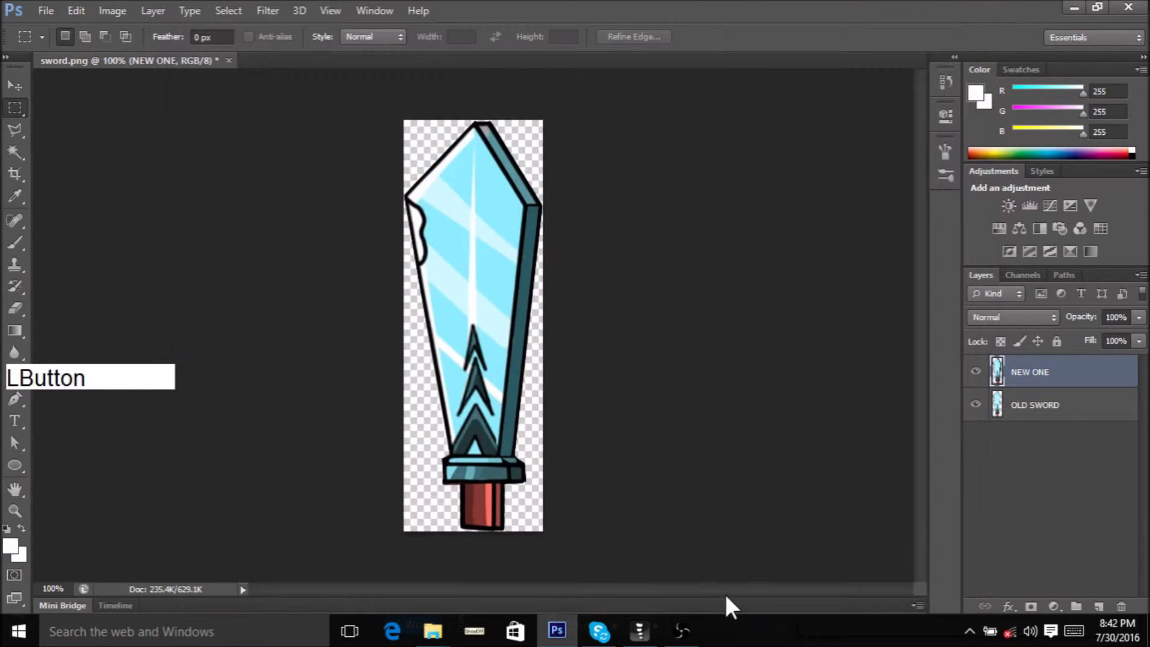
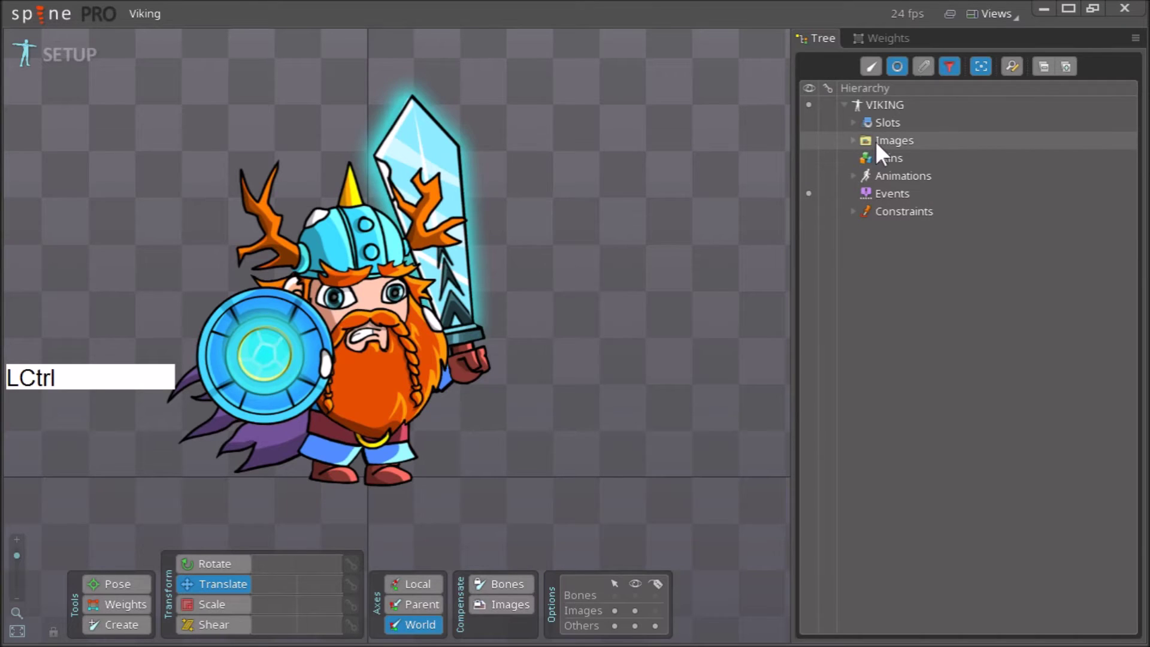
Refresh the skeleton's Images from disk and check the sword slot
{"action": "left_click", "coordinate": [882, 152]}
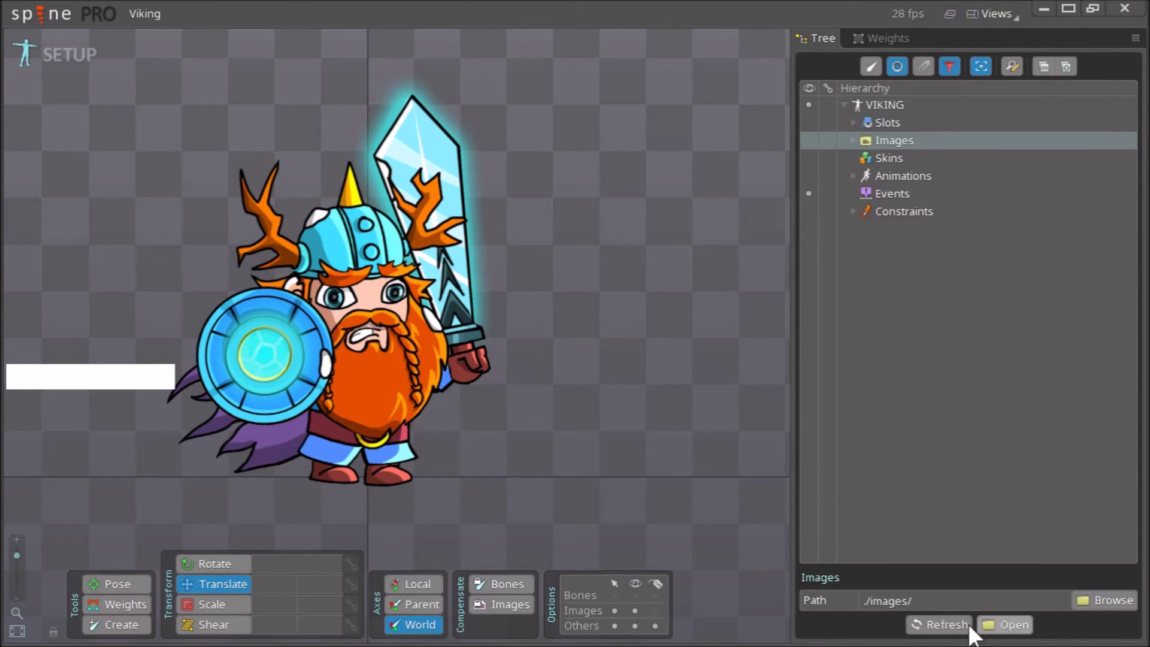
{"action": "left_click", "coordinate": [935, 637]}
{"action": "left_click", "coordinate": [935, 637]}
{"action": "right_click", "coordinate": [588, 417]}
{"action": "left_click", "coordinate": [482, 309]}
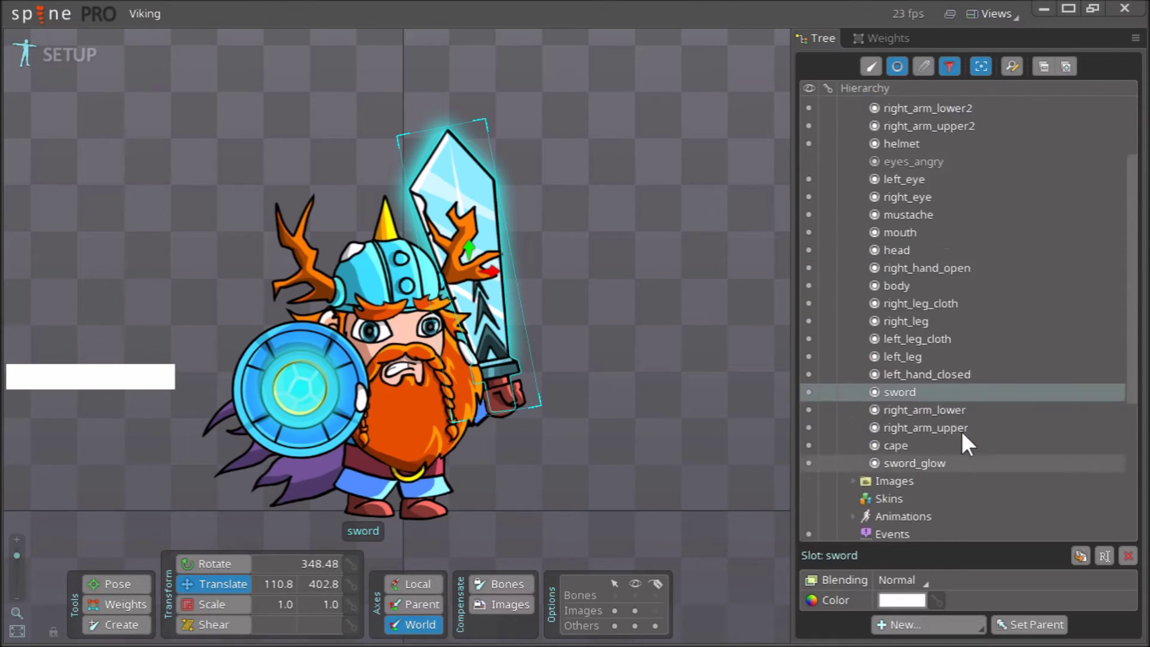
{"action": "left_click", "coordinate": [863, 130]}
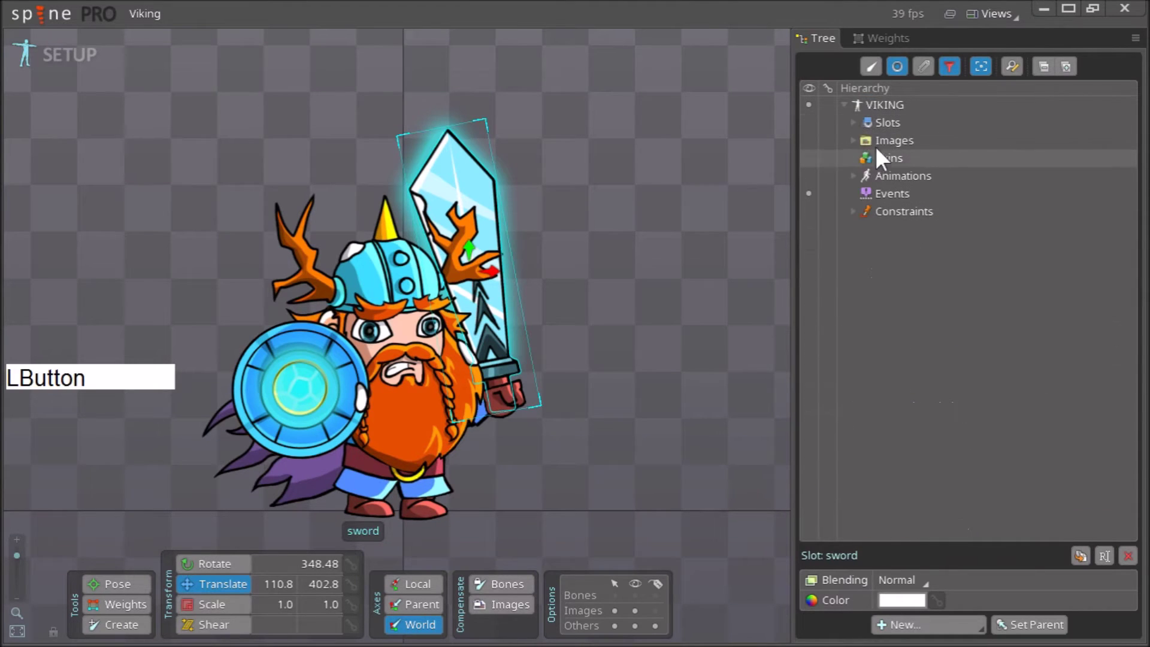
Point the Images section at the project's images folder
{"action": "left_click", "coordinate": [886, 151]}
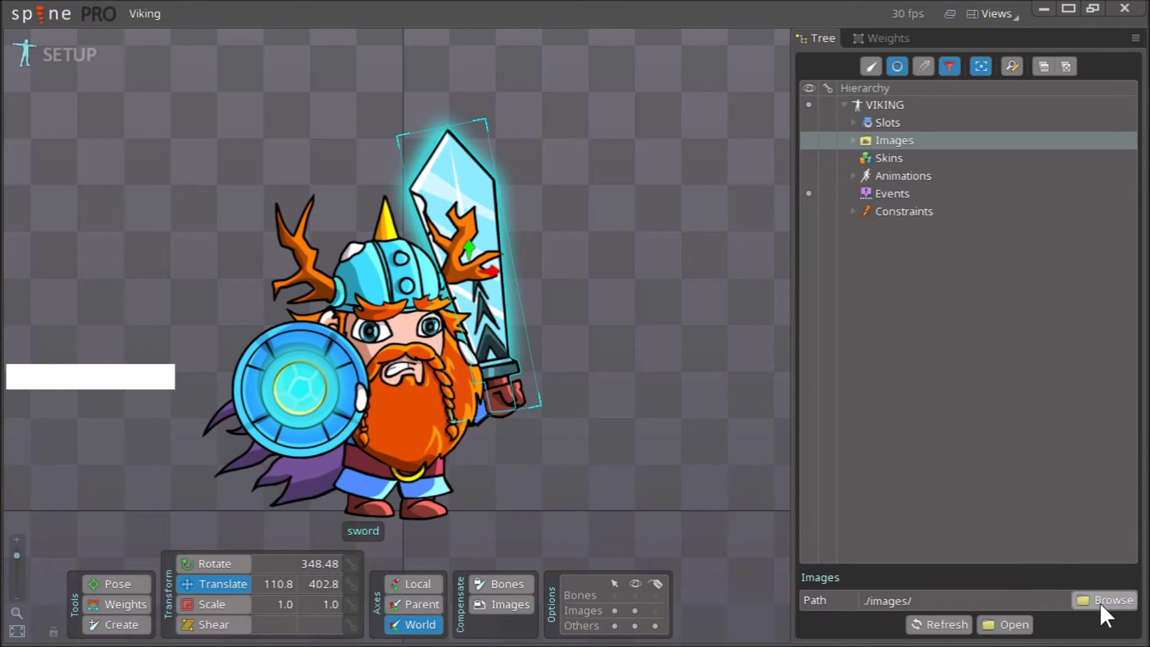
{"action": "left_click", "coordinate": [1106, 613]}
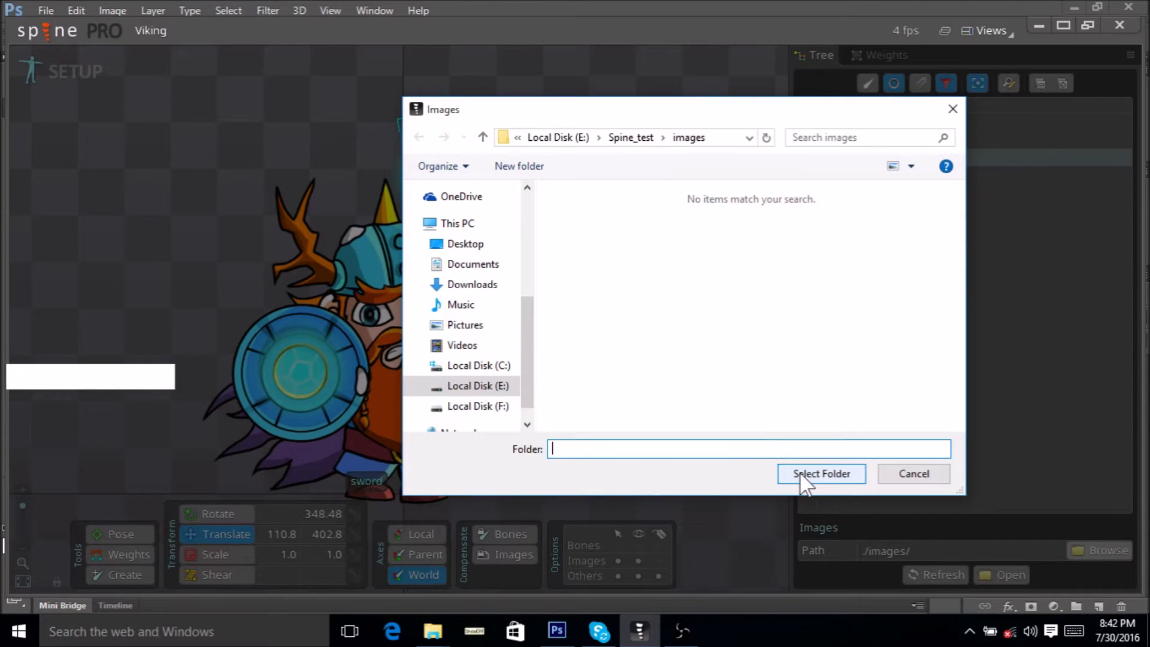
{"action": "left_click", "coordinate": [806, 483]}
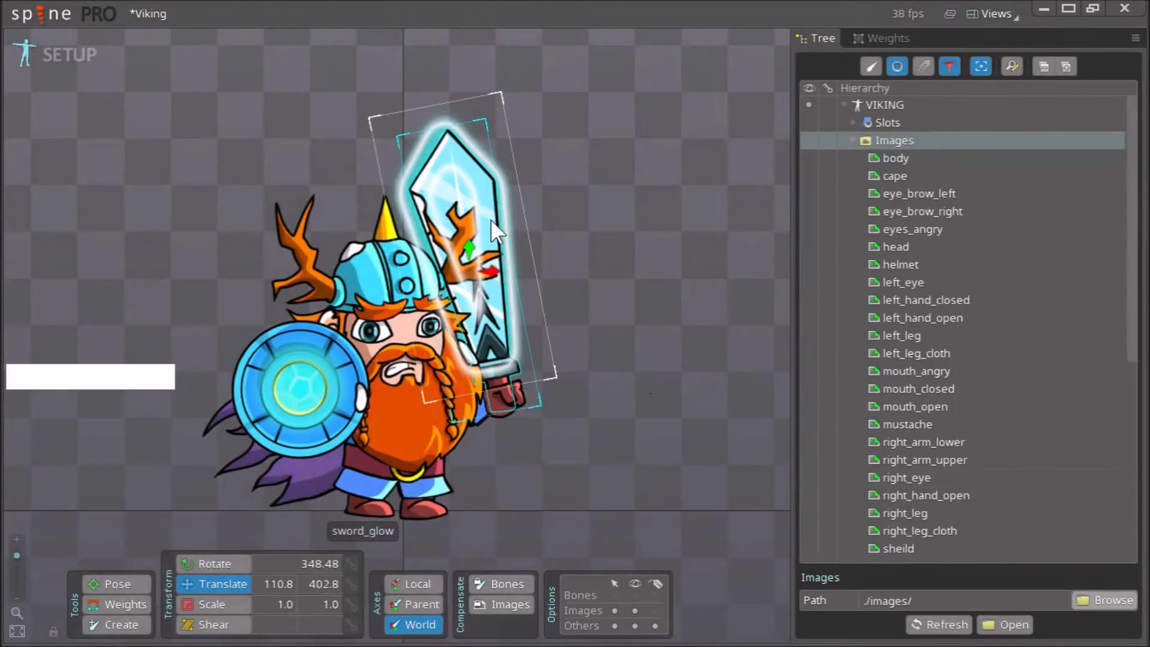
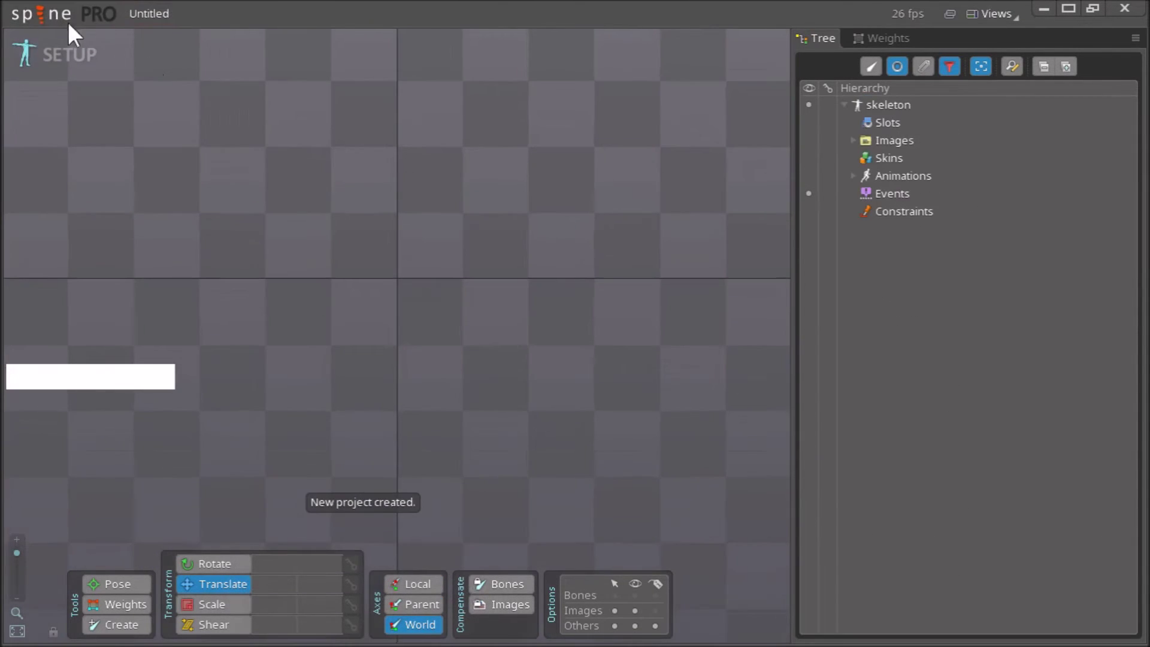
Reopen the Viking project from Recent Projects and select the sword attachment
{"action": "left_click", "coordinate": [50, 17]}
{"action": "left_click", "coordinate": [279, 91]}
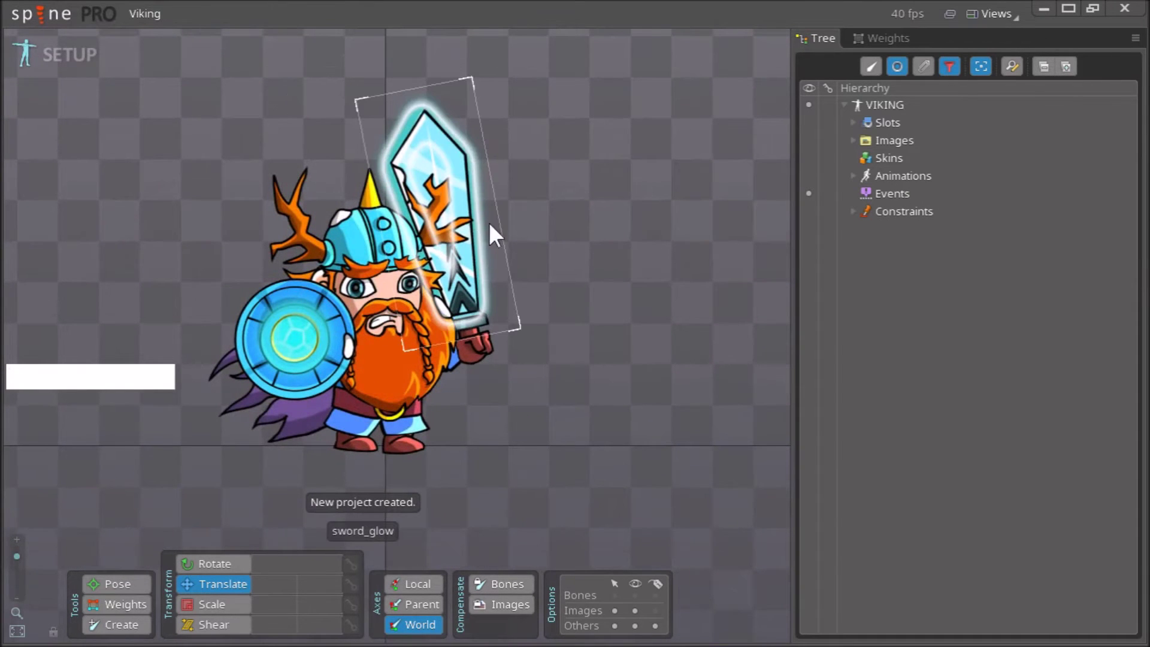
{"action": "left_click", "coordinate": [485, 328]}
In Photoshop, attempt a Save for Web export over sword.png and back out
{"action": "key", "text": "alt+Tab"}
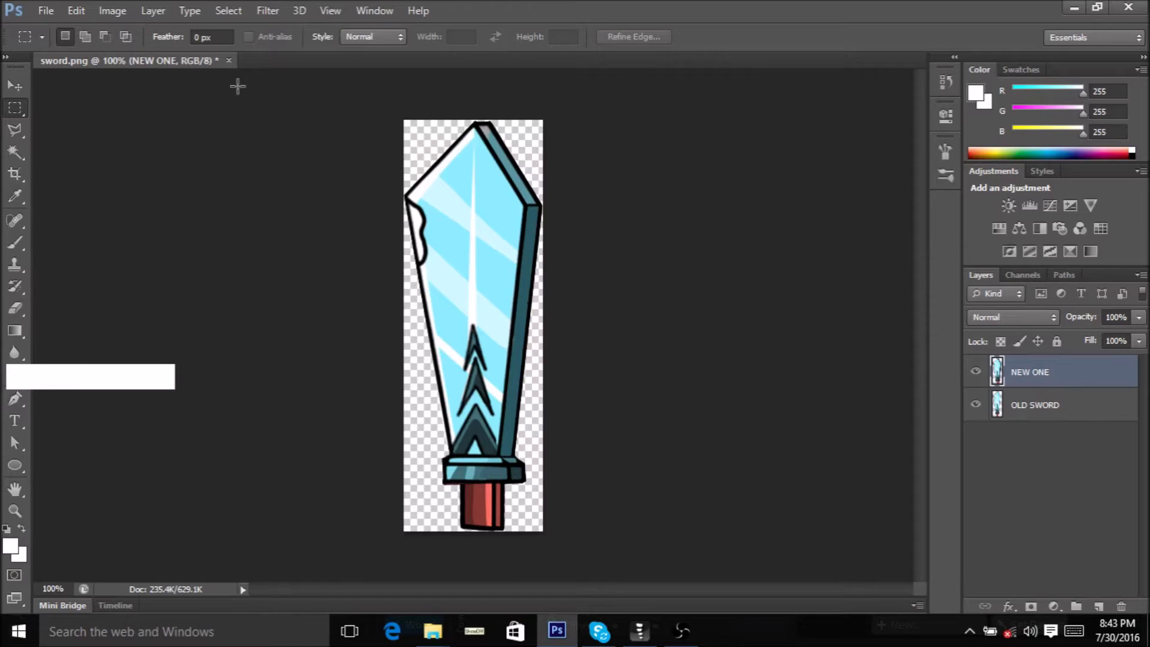
{"action": "left_click", "coordinate": [55, 23]}
{"action": "left_click", "coordinate": [121, 254]}
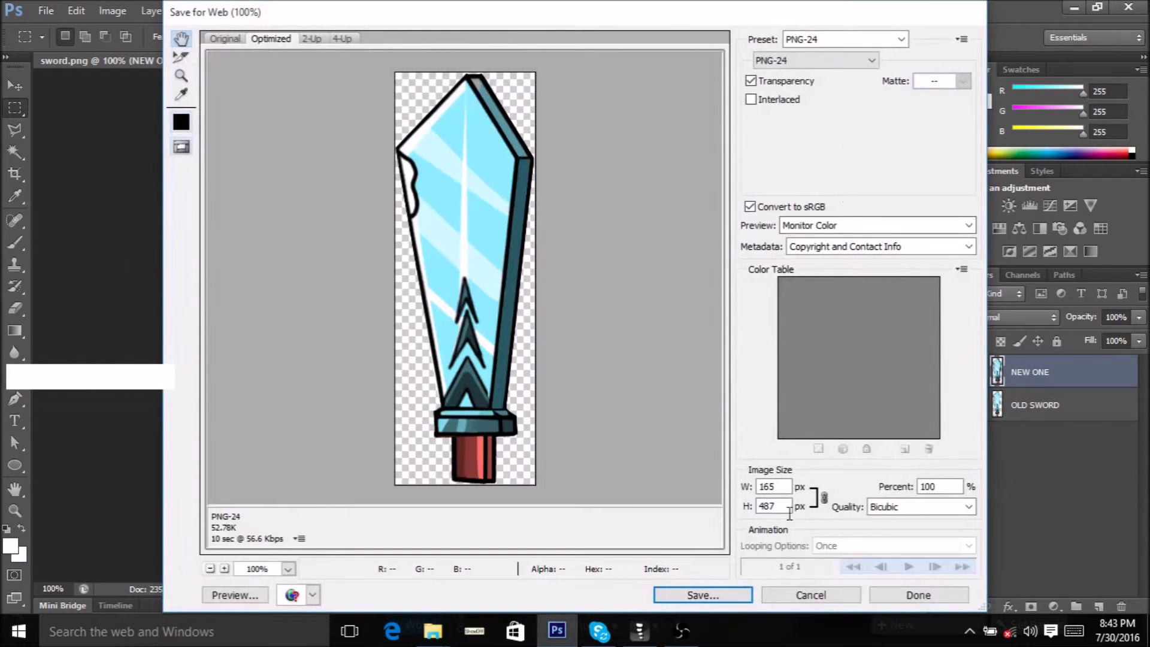
{"action": "left_click", "coordinate": [718, 599]}
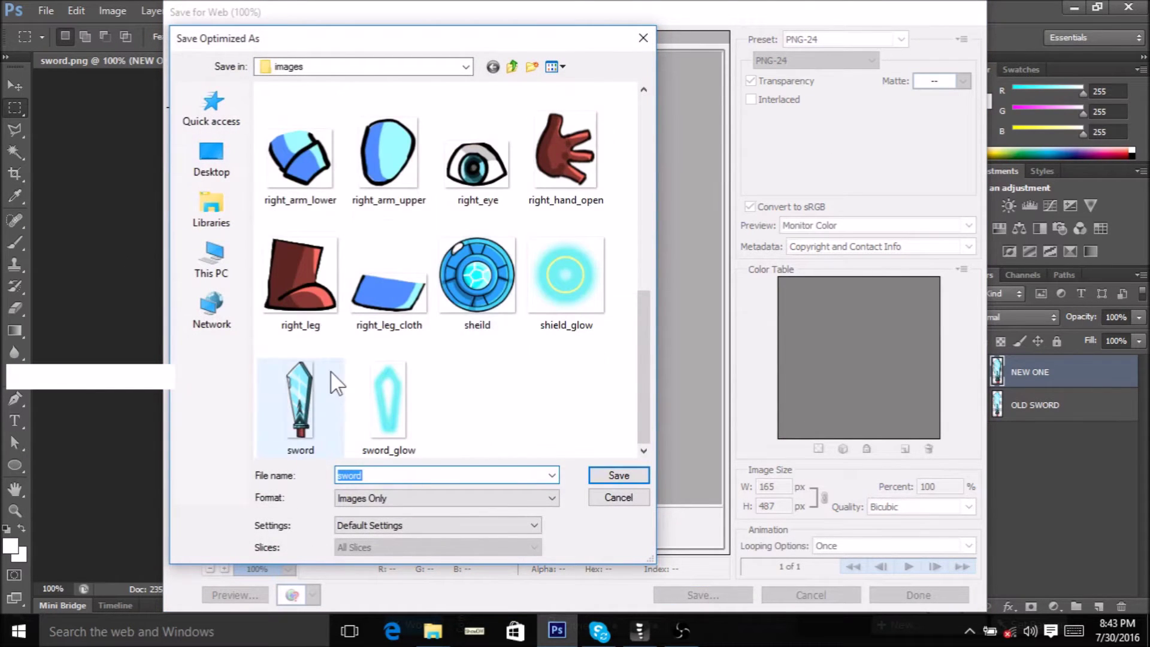
{"action": "left_click", "coordinate": [512, 82]}
{"action": "left_click", "coordinate": [647, 45]}
{"action": "key", "text": "Escape"}
Start a Save As of the sword with the format set to PNG
{"action": "left_click", "coordinate": [55, 14]}
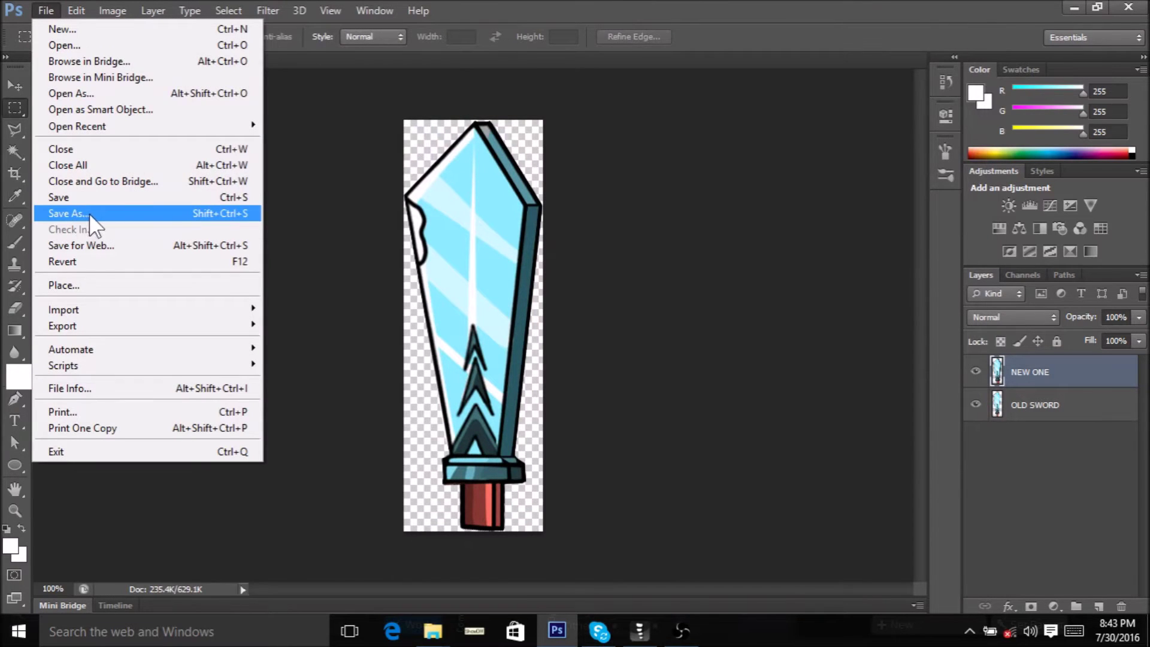
{"action": "left_click", "coordinate": [87, 219]}
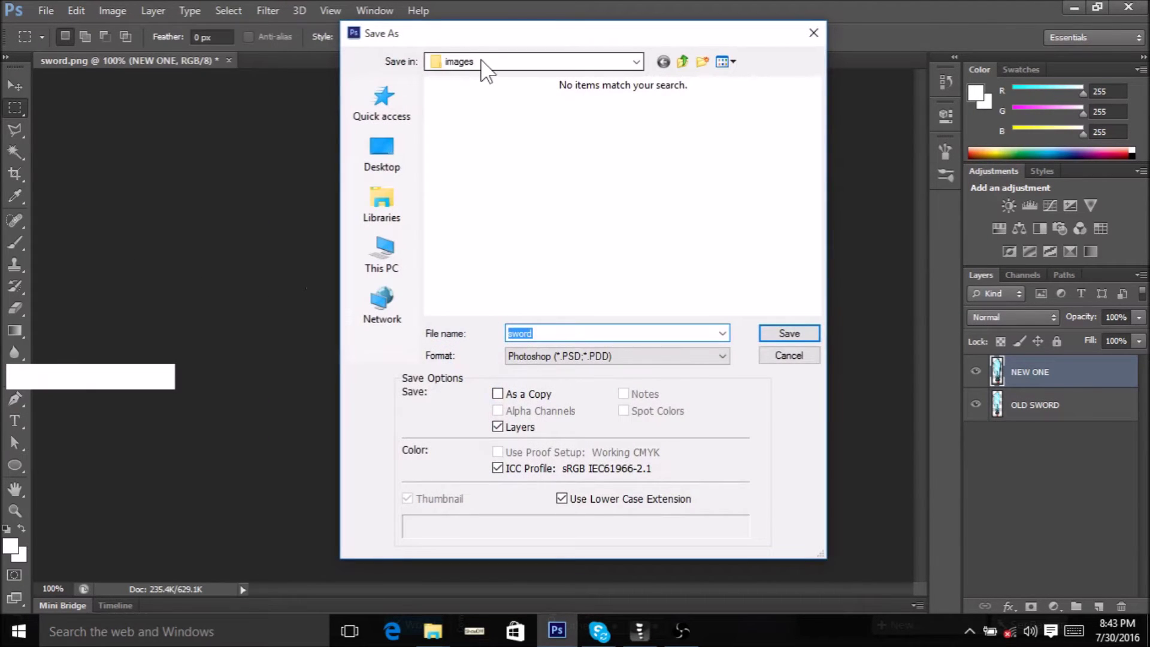
{"action": "left_click", "coordinate": [596, 361]}
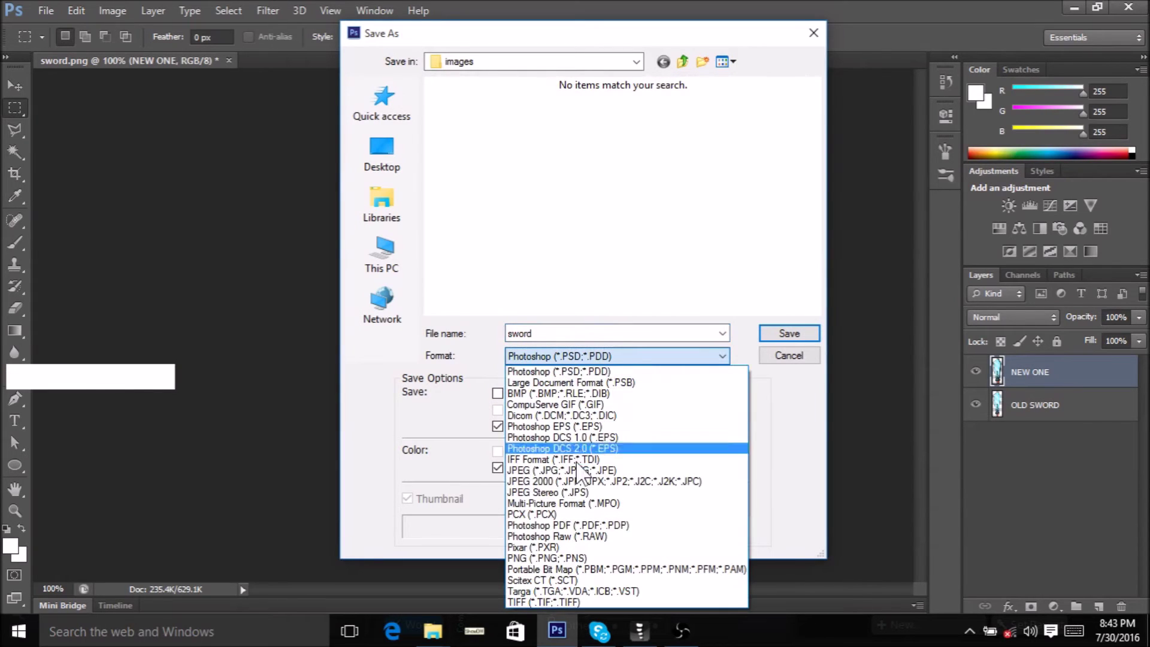
{"action": "left_click", "coordinate": [568, 567]}
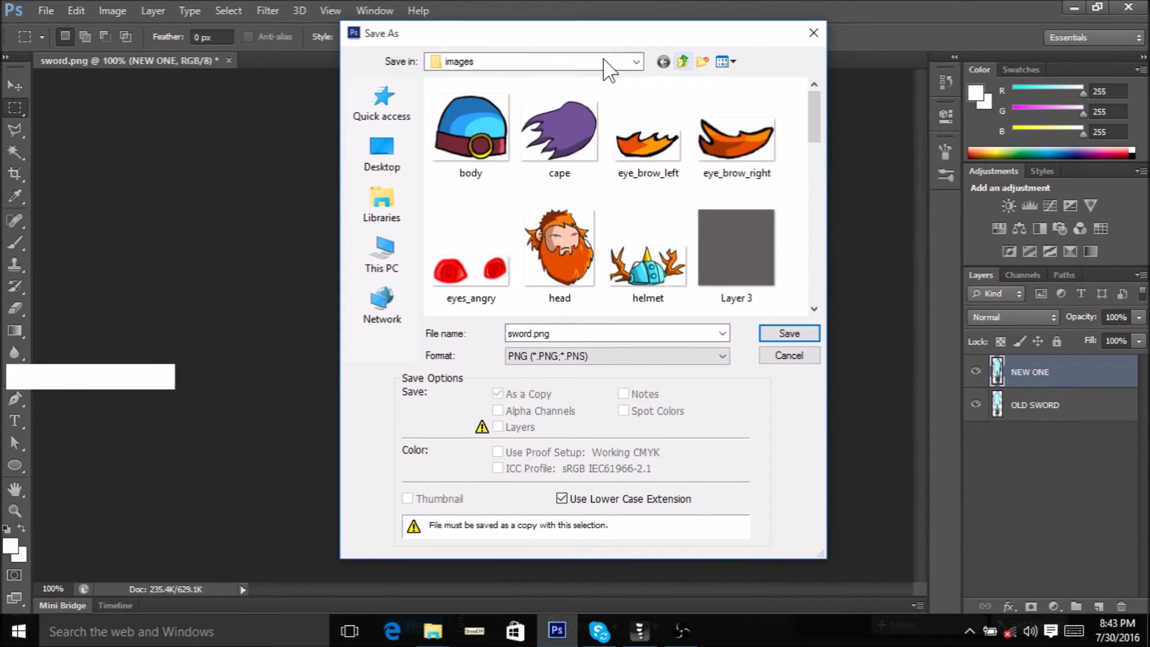
Browse to E:\Spine_test\images and pick the existing sword.png to overwrite
{"action": "left_click", "coordinate": [609, 68]}
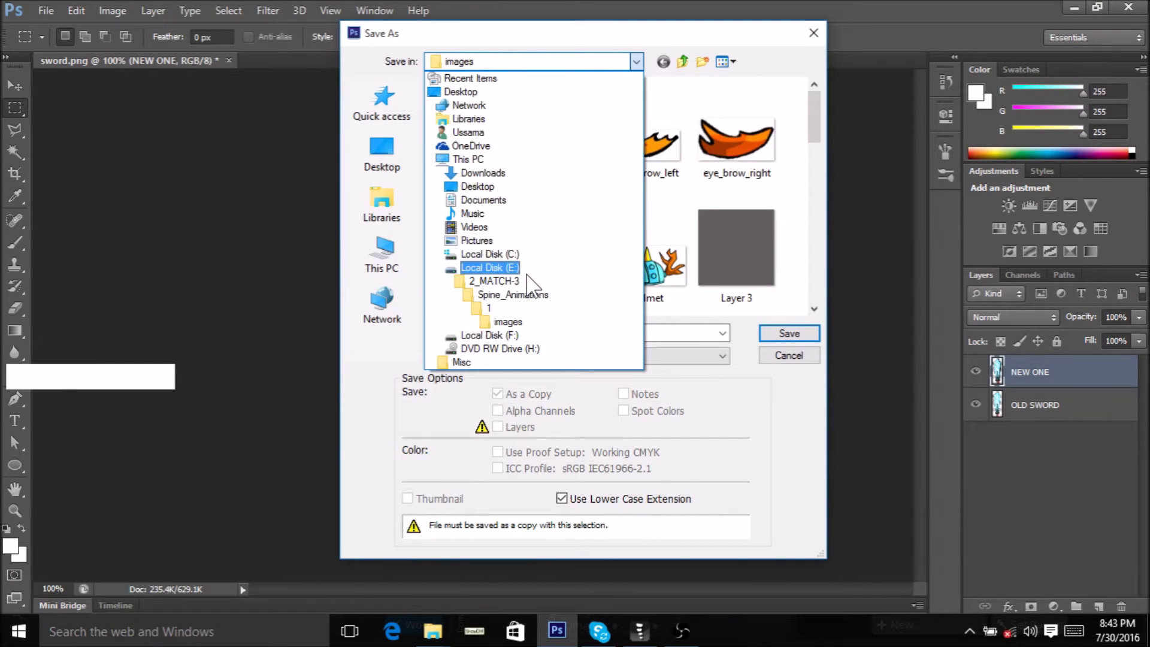
{"action": "left_click", "coordinate": [520, 278]}
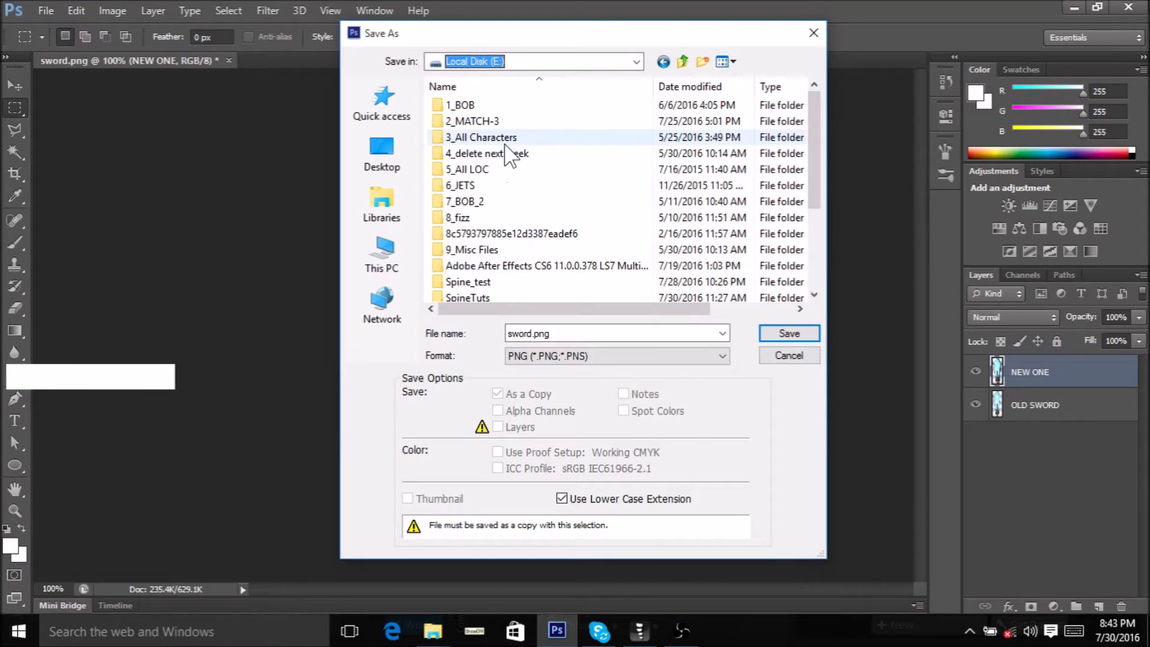
{"action": "left_click", "coordinate": [532, 244]}
{"action": "key", "text": "a"}
{"action": "left_click", "coordinate": [506, 292]}
{"action": "left_click", "coordinate": [472, 115]}
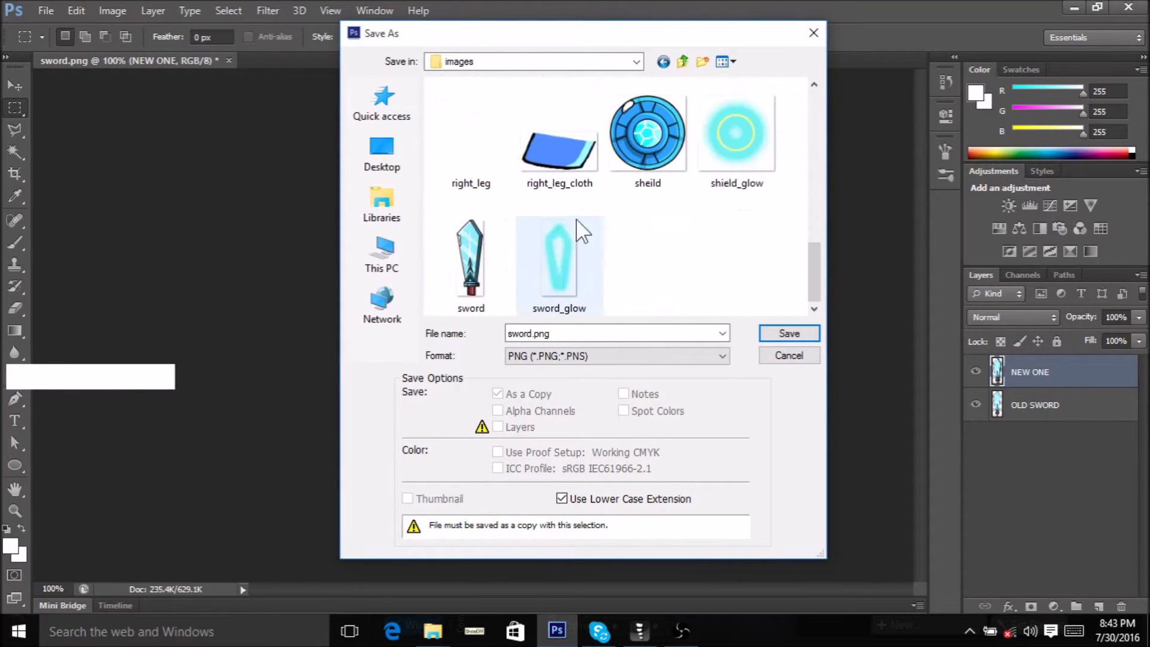
{"action": "left_click", "coordinate": [479, 266]}
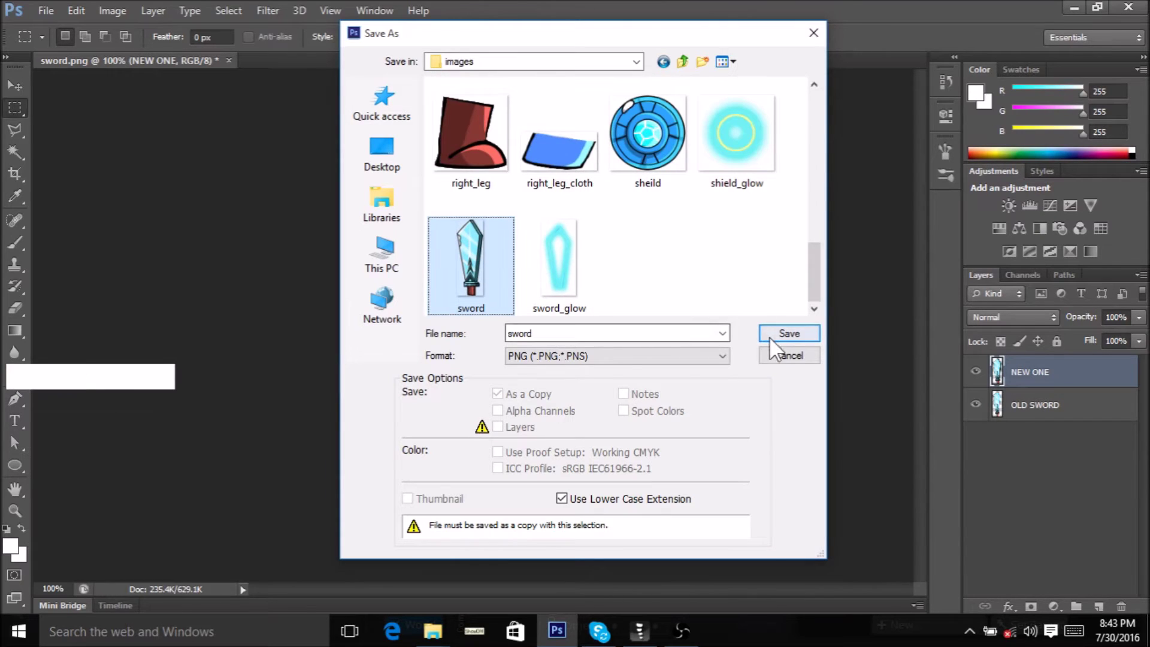
Save, confirm replacing sword.png, accept PNG options and return to Spine
{"action": "left_click", "coordinate": [773, 342]}
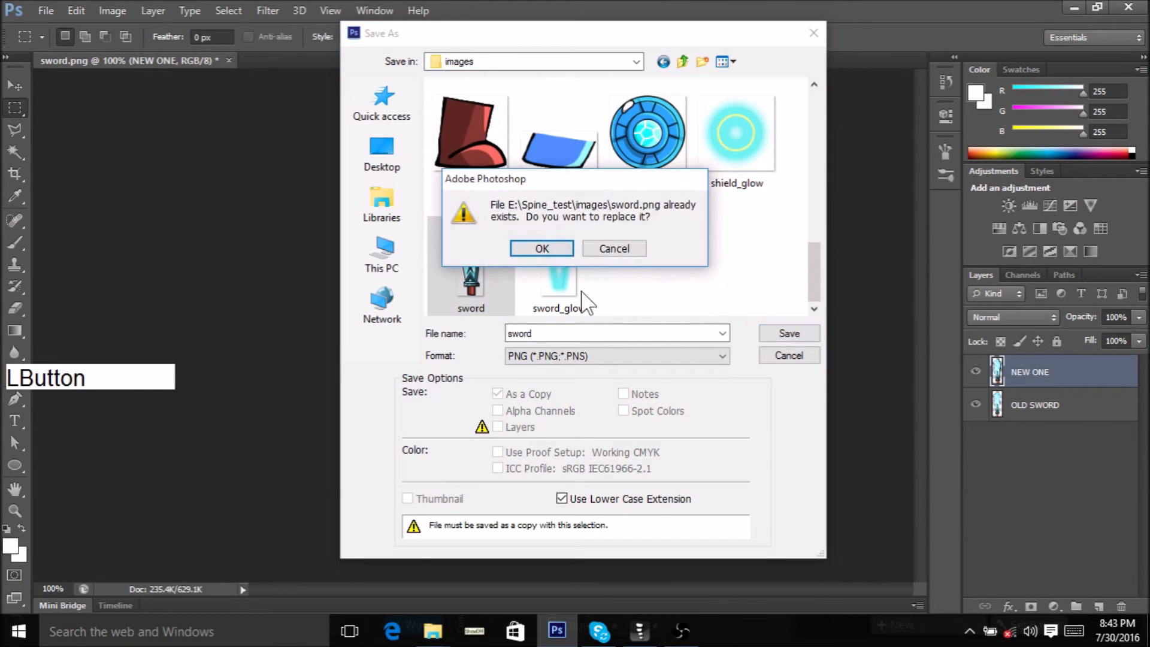
{"action": "left_click", "coordinate": [542, 256]}
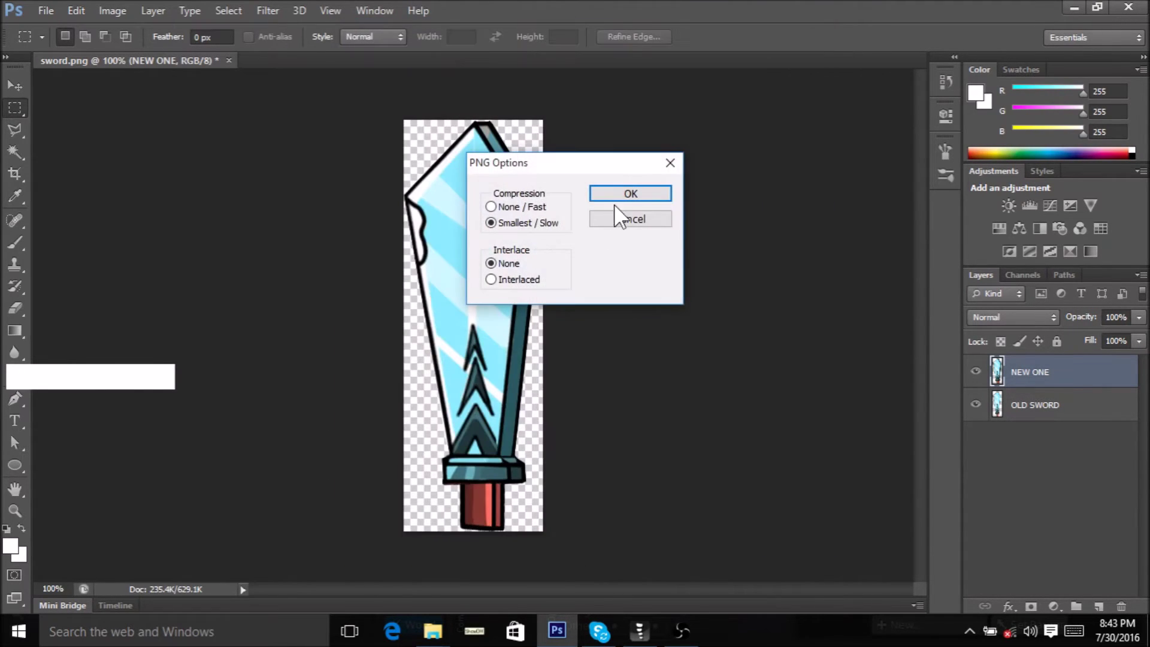
{"action": "left_click", "coordinate": [636, 204]}
{"action": "key", "text": "alt+Tab"}
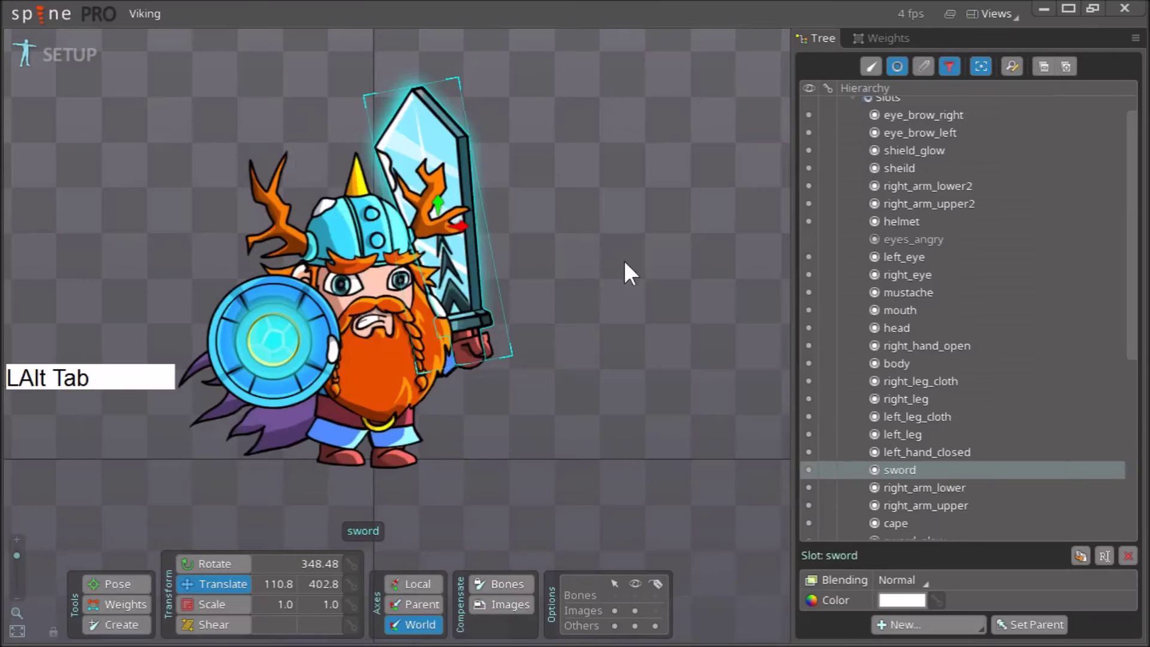
Select the sword slot and reveal its sword region attachment in the Tree
{"action": "right_click", "coordinate": [567, 317]}
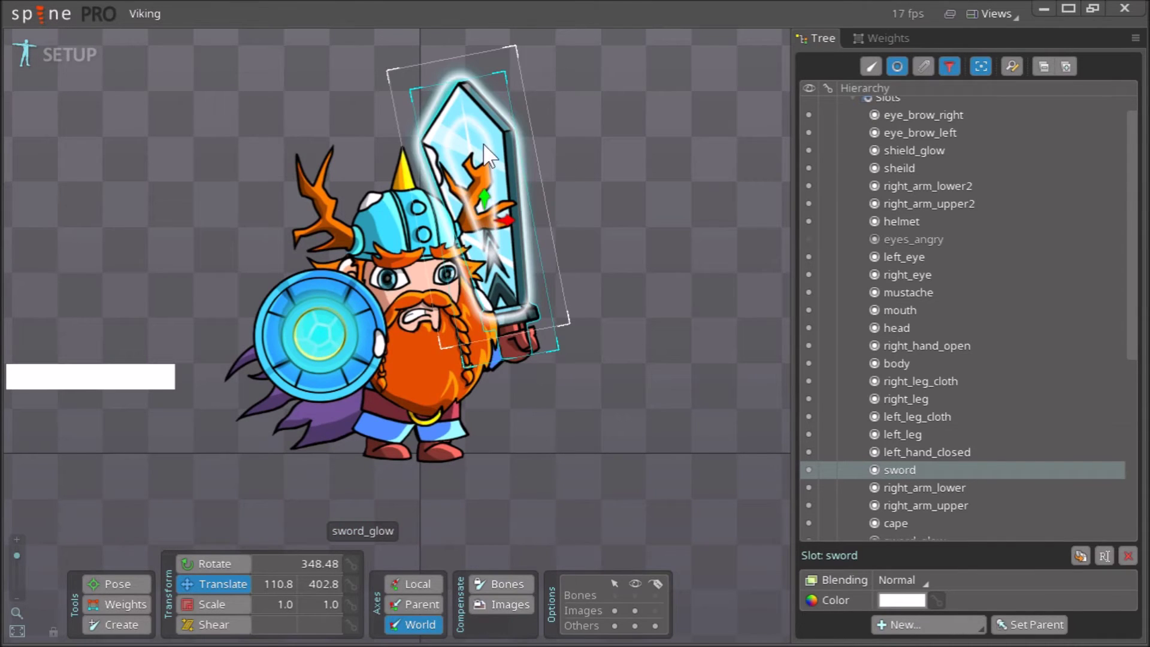
{"action": "left_click", "coordinate": [488, 157]}
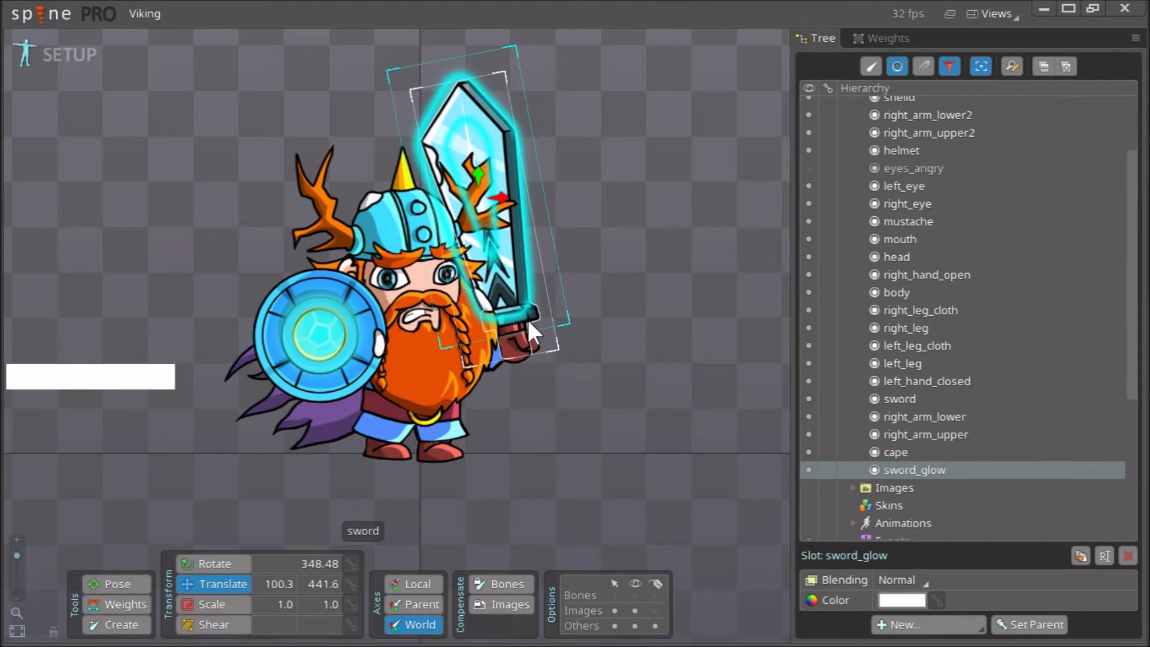
{"action": "left_click", "coordinate": [537, 330]}
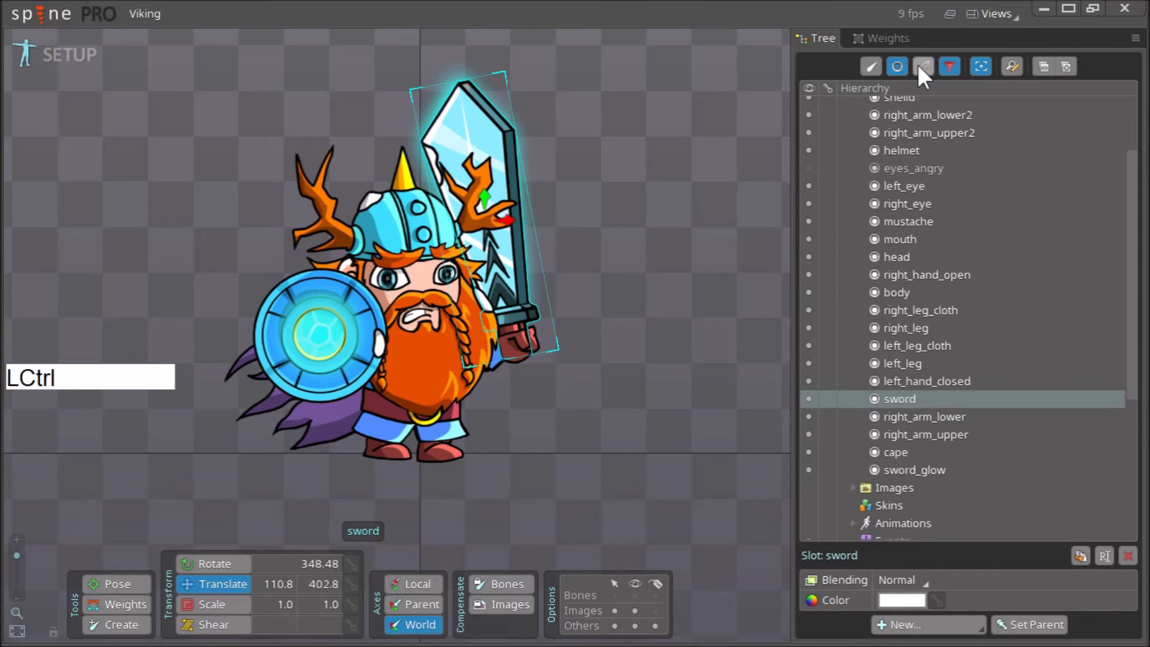
{"action": "left_click", "coordinate": [928, 74]}
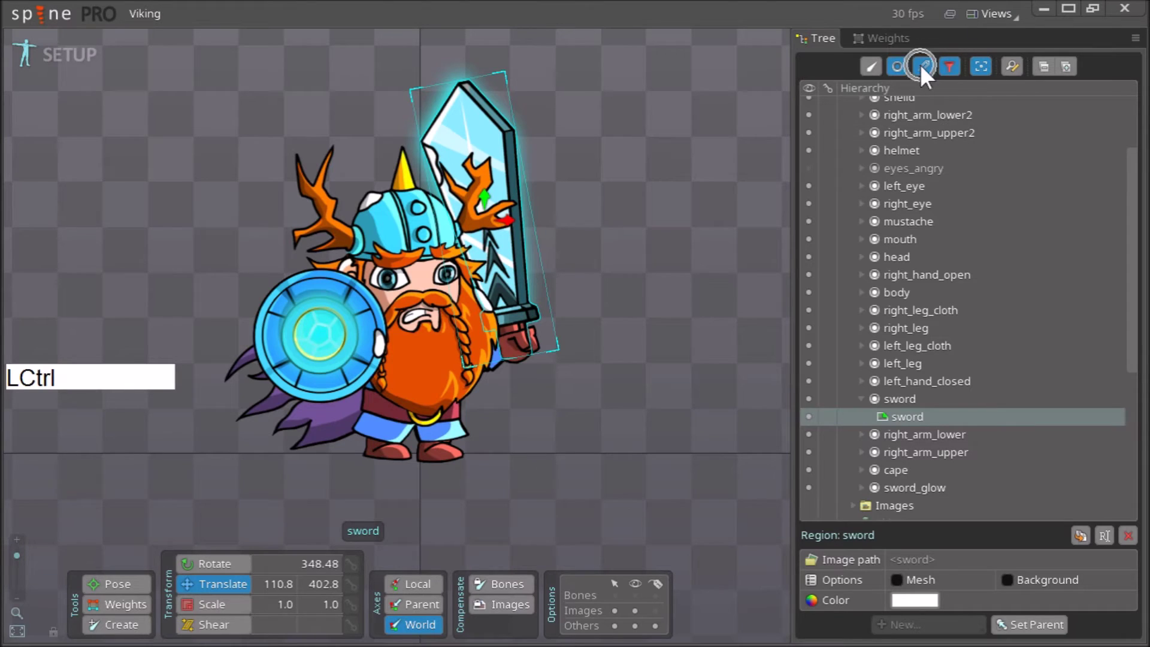
Convert the sword attachment to a mesh and enter Edit Mesh in Create mode
{"action": "left_click", "coordinate": [915, 586]}
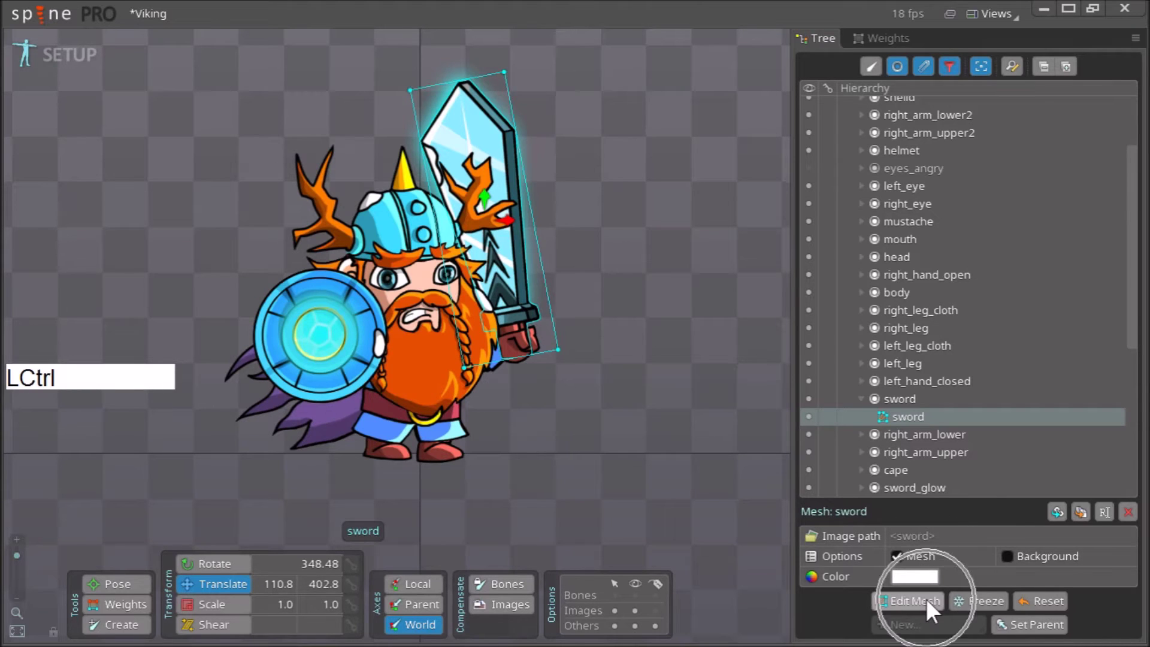
{"action": "left_click", "coordinate": [934, 611]}
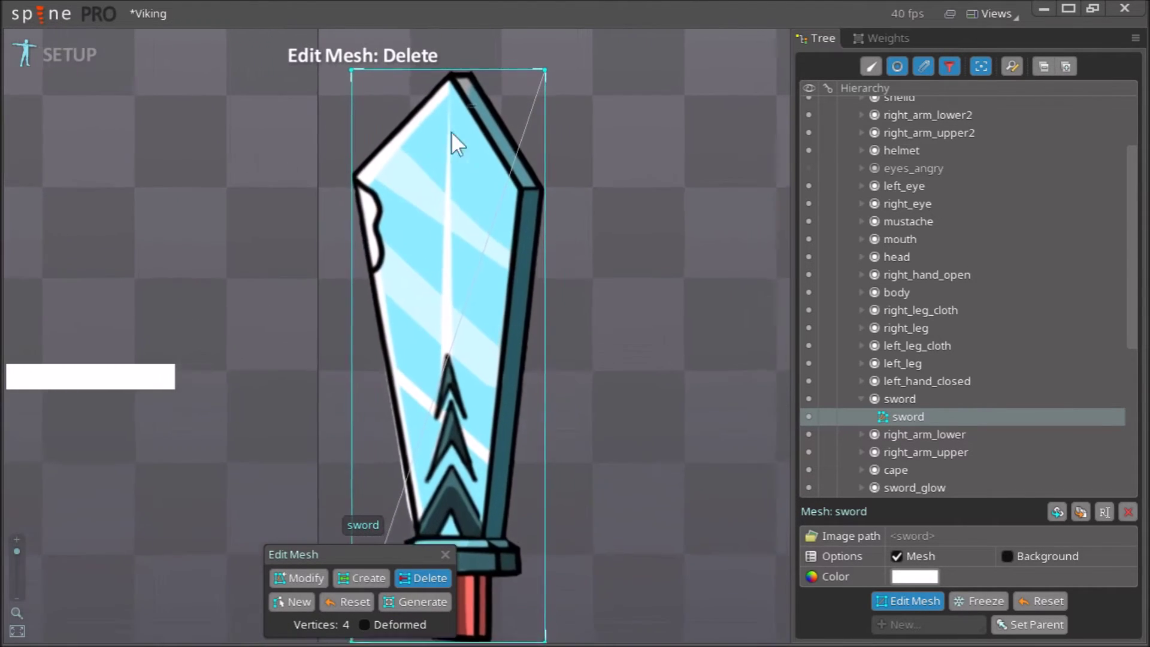
{"action": "left_click", "coordinate": [375, 582]}
{"action": "right_click", "coordinate": [462, 98]}
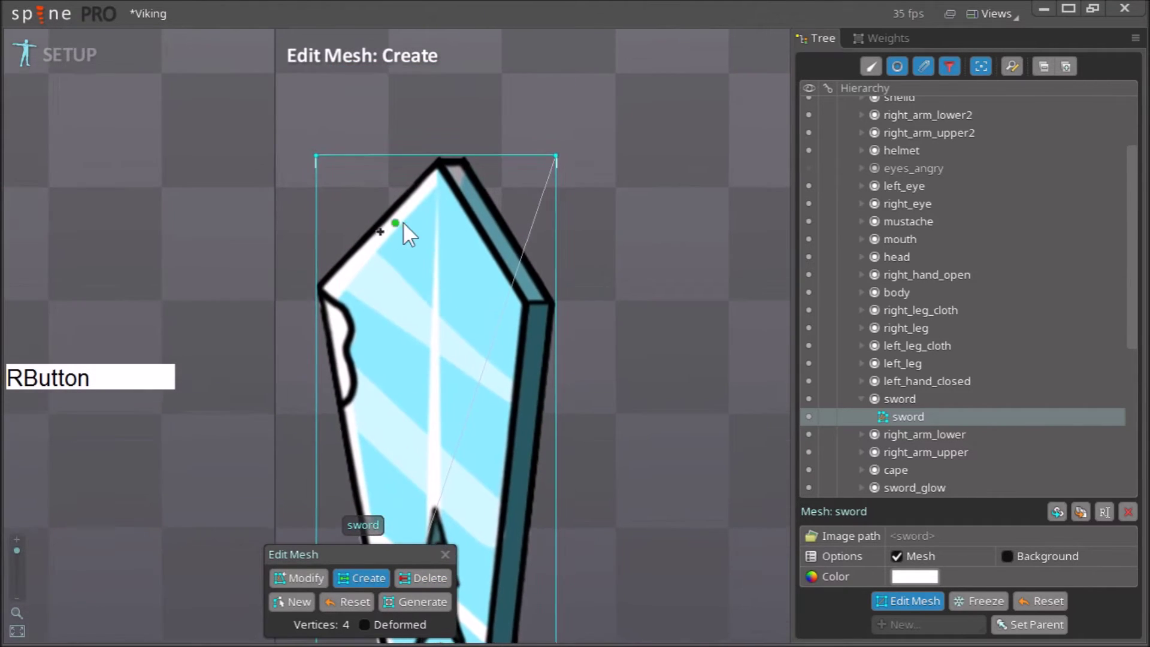
Place outline vertices around the blade tip, bevel and sides down to the crossguard
{"action": "left_click", "coordinate": [315, 291]}
{"action": "left_click", "coordinate": [444, 148]}
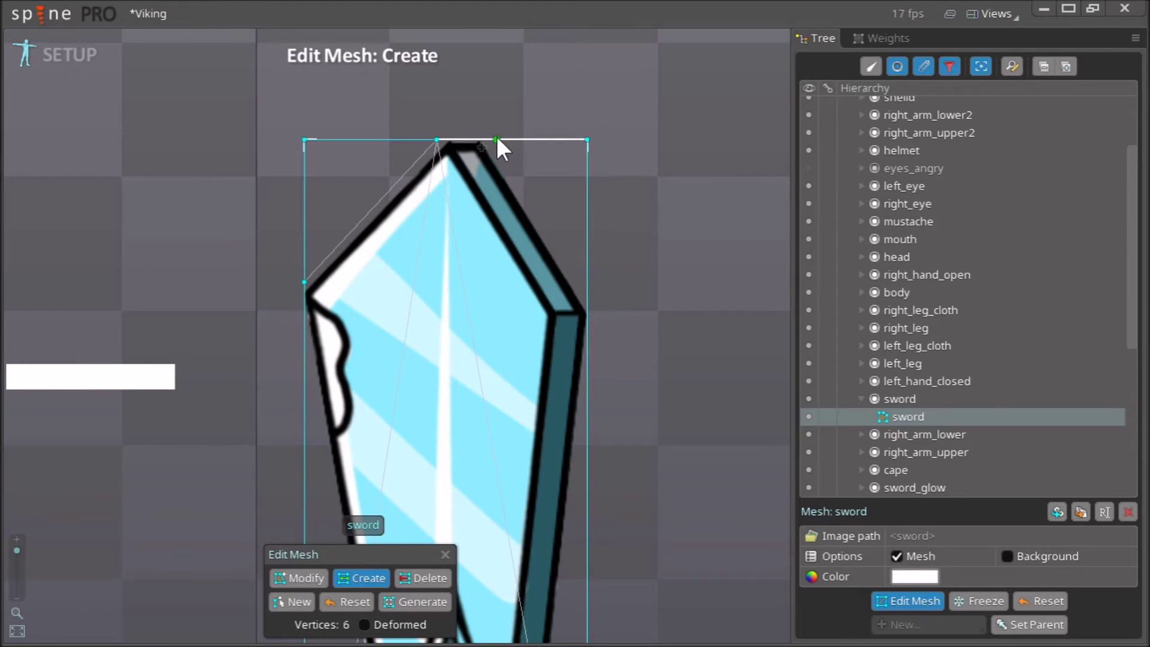
{"action": "left_click", "coordinate": [496, 148]}
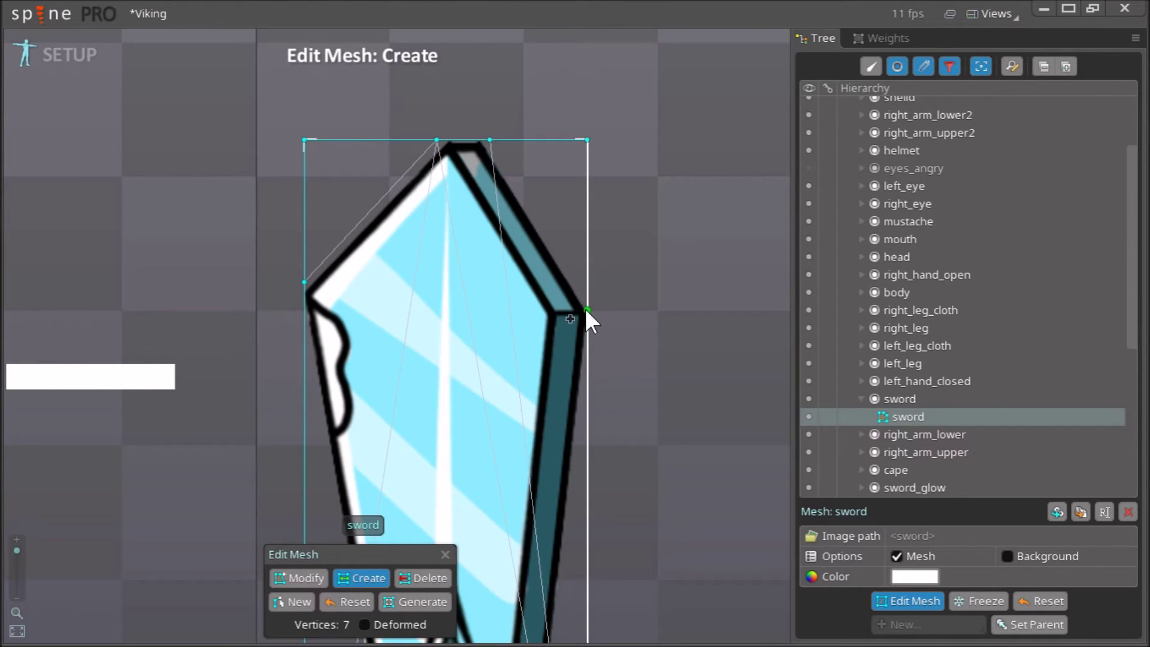
{"action": "left_click", "coordinate": [592, 320]}
{"action": "left_click", "coordinate": [431, 134]}
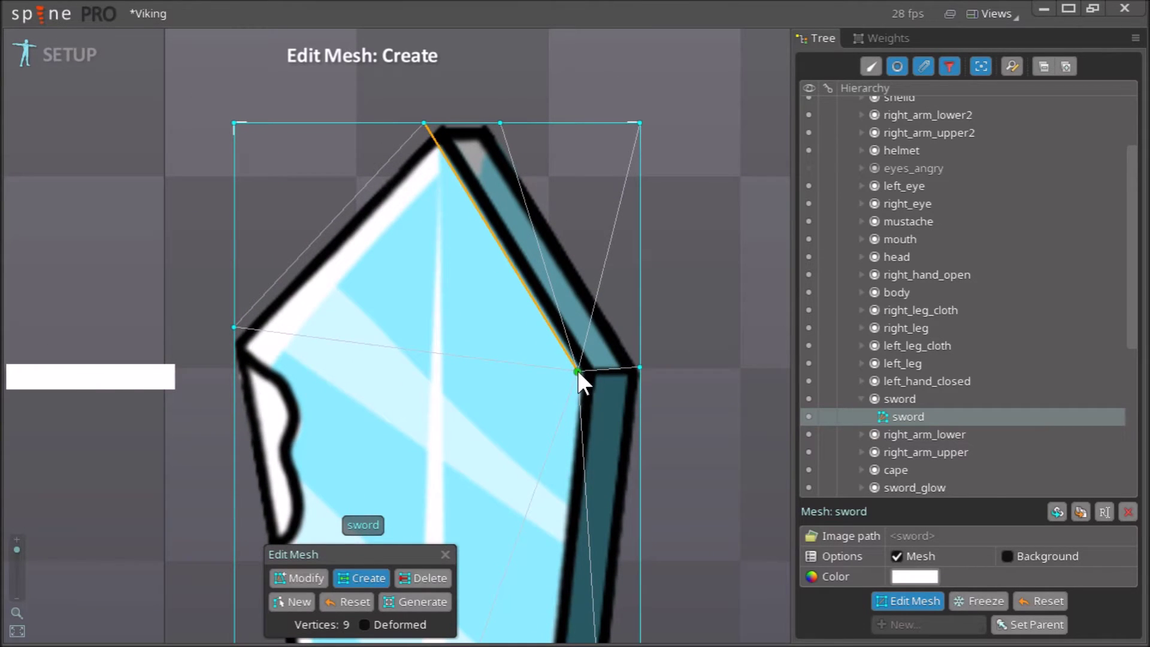
{"action": "left_click", "coordinate": [645, 373]}
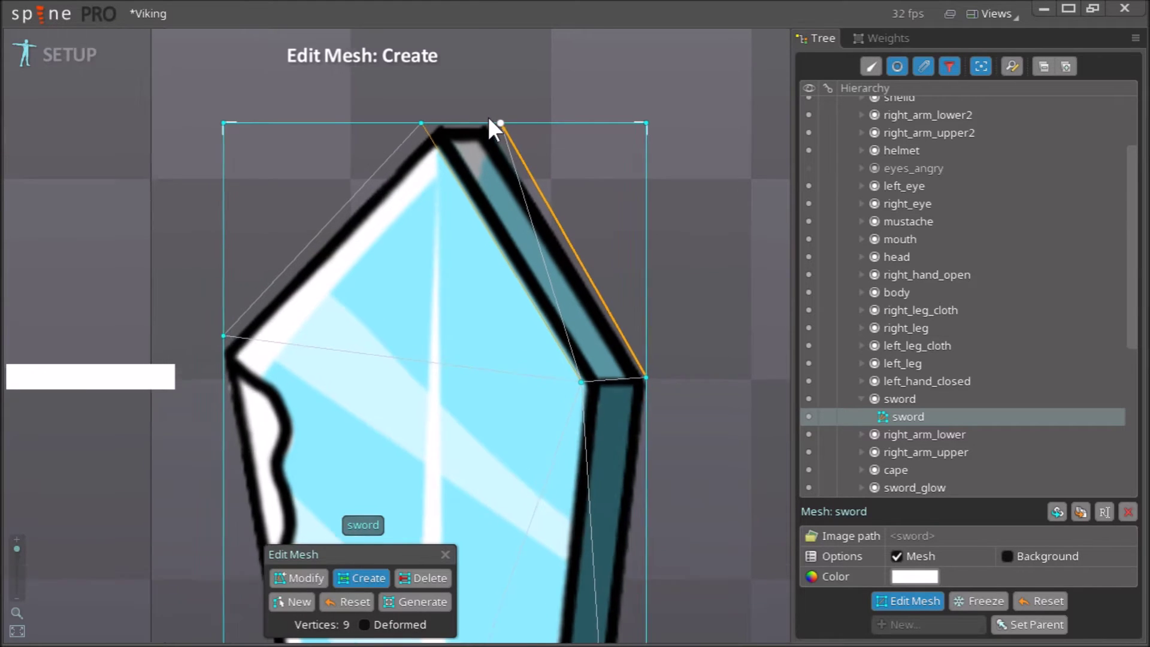
{"action": "left_click", "coordinate": [497, 132]}
{"action": "right_click", "coordinate": [549, 412]}
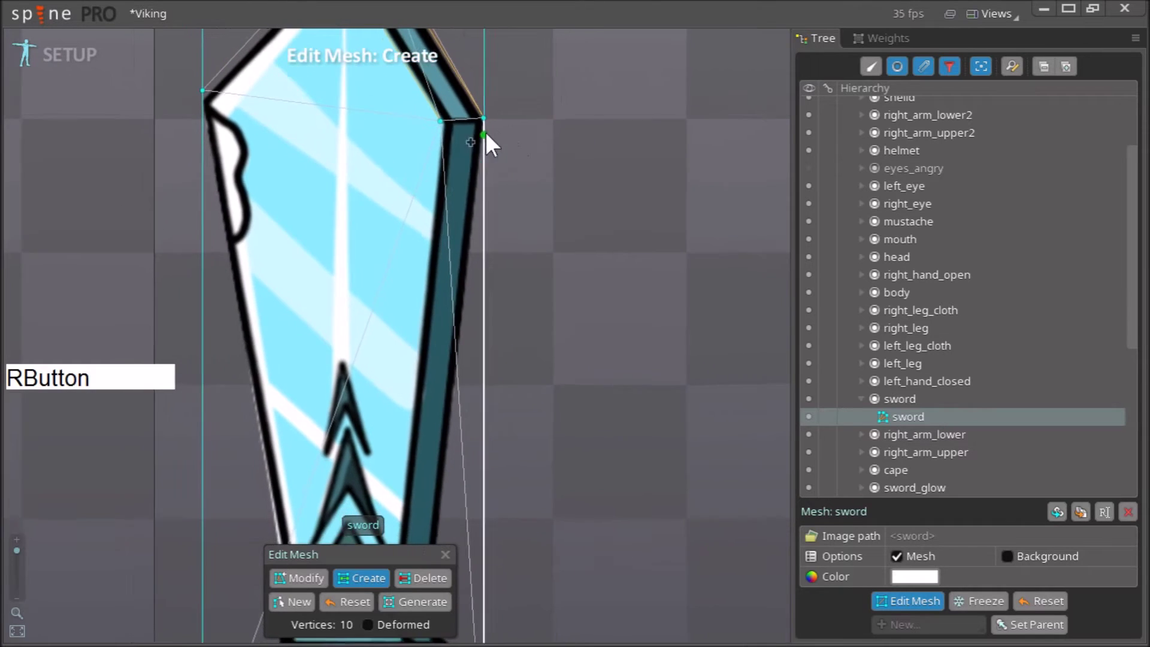
{"action": "right_click", "coordinate": [482, 270]}
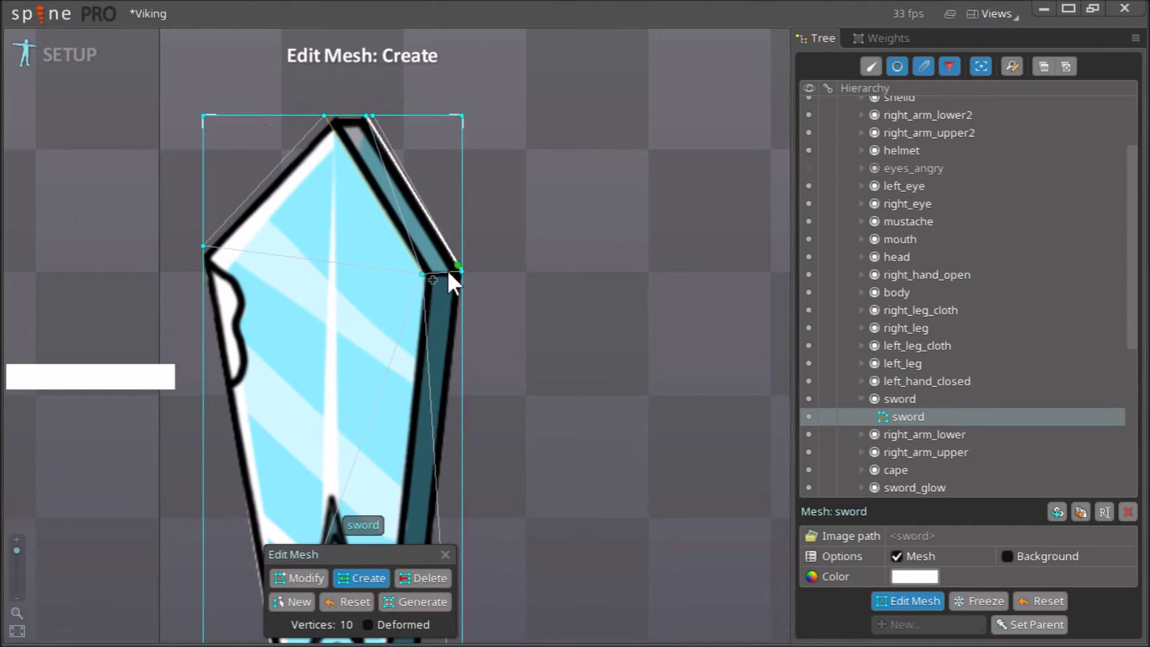
{"action": "left_click", "coordinate": [432, 288]}
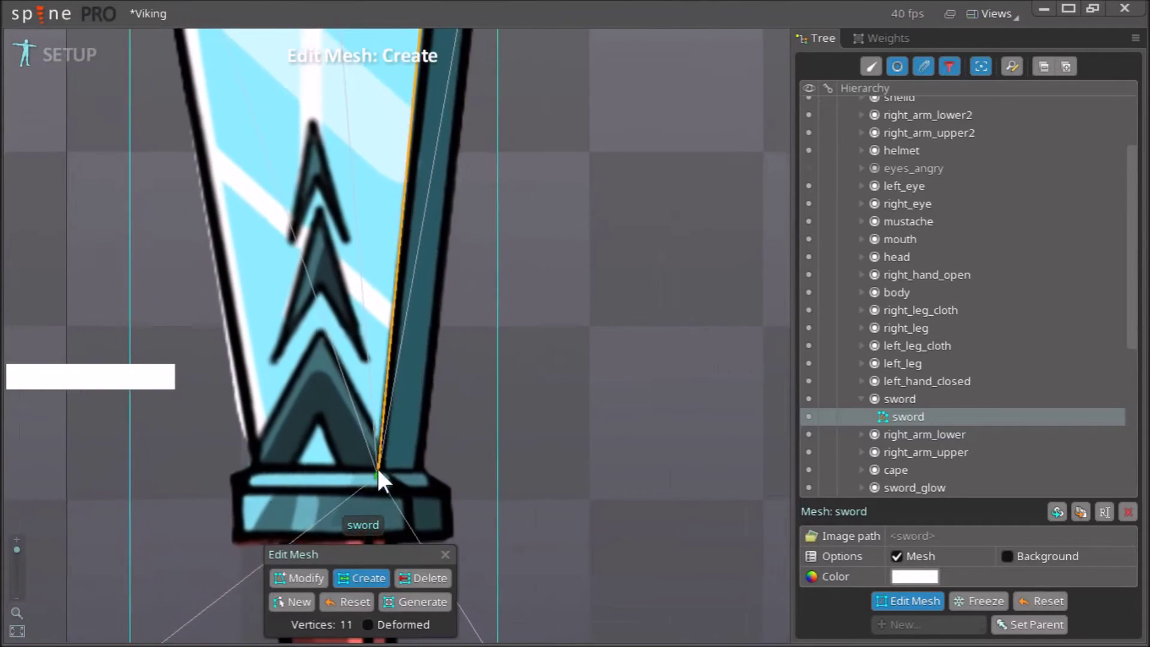
Place vertices around the crossguard, handle and the guard's right end
{"action": "right_click", "coordinate": [445, 505]}
{"action": "left_click", "coordinate": [406, 260]}
{"action": "left_click", "coordinate": [461, 305]}
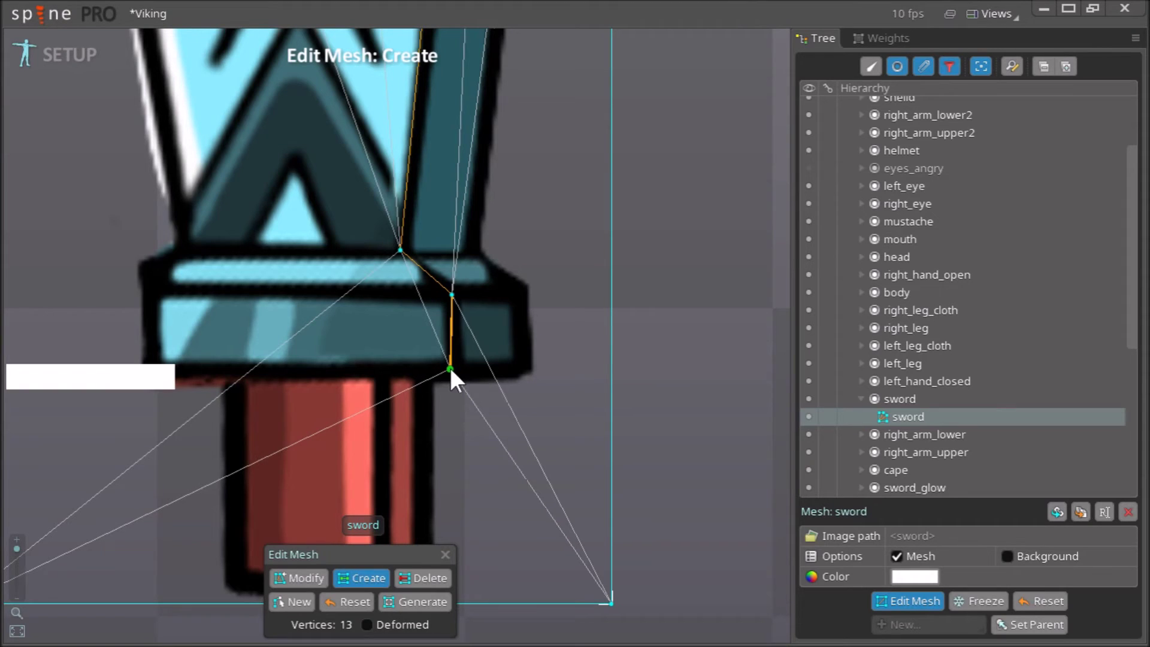
{"action": "left_click", "coordinate": [460, 379]}
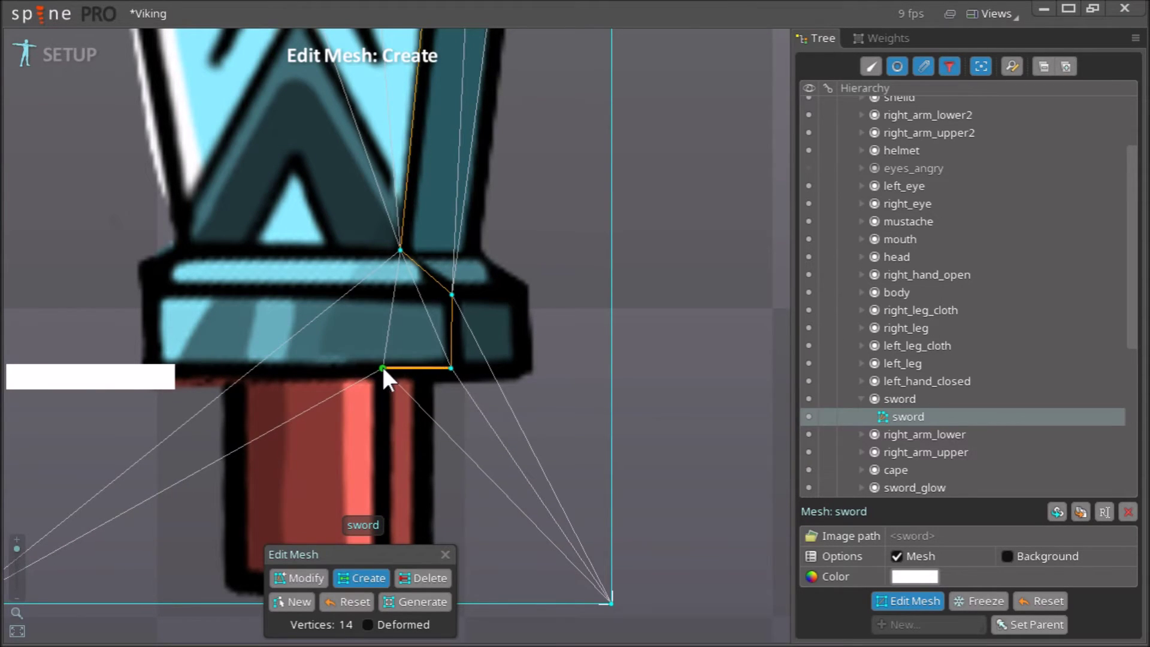
{"action": "right_click", "coordinate": [466, 438]}
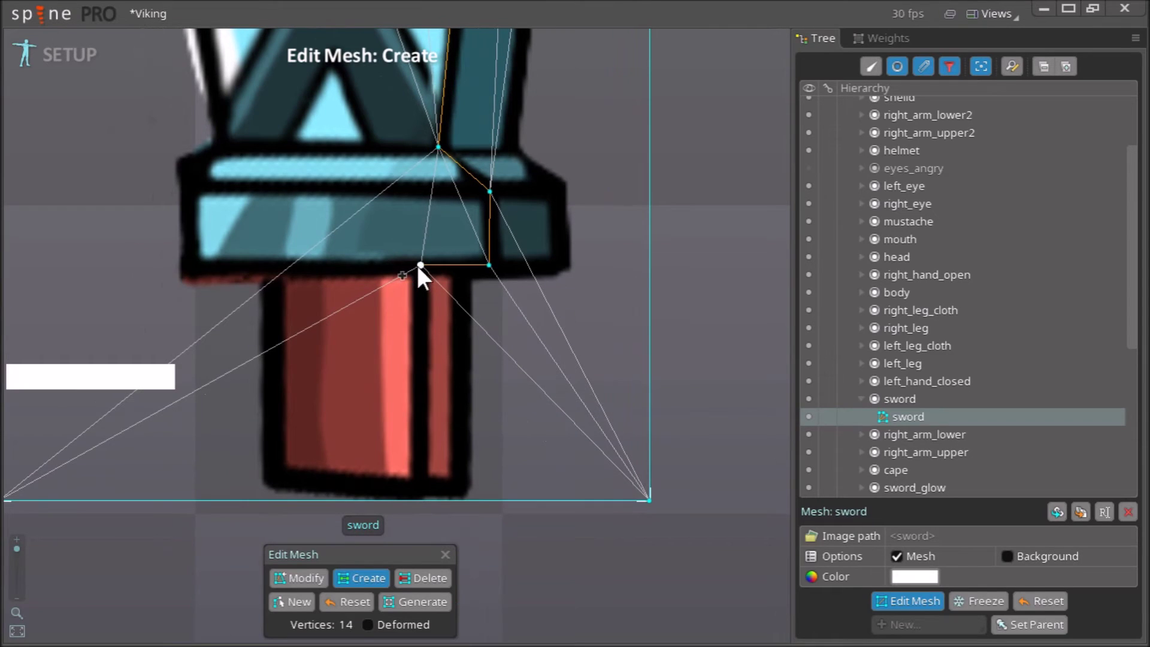
{"action": "left_click", "coordinate": [426, 275]}
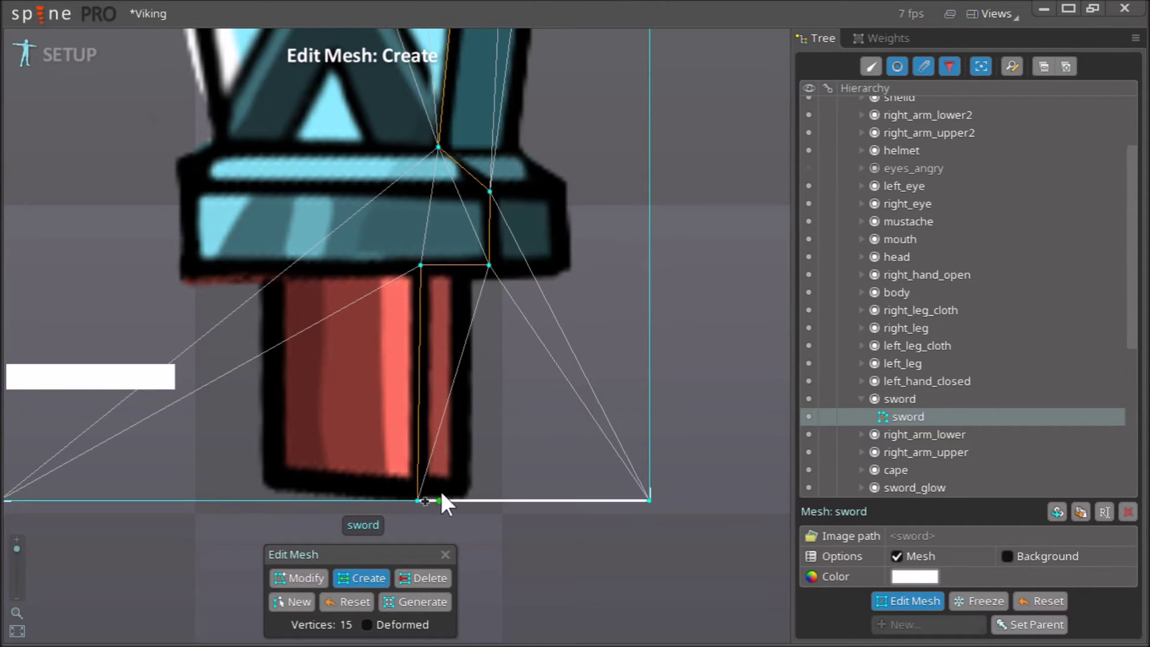
{"action": "left_click", "coordinate": [488, 509]}
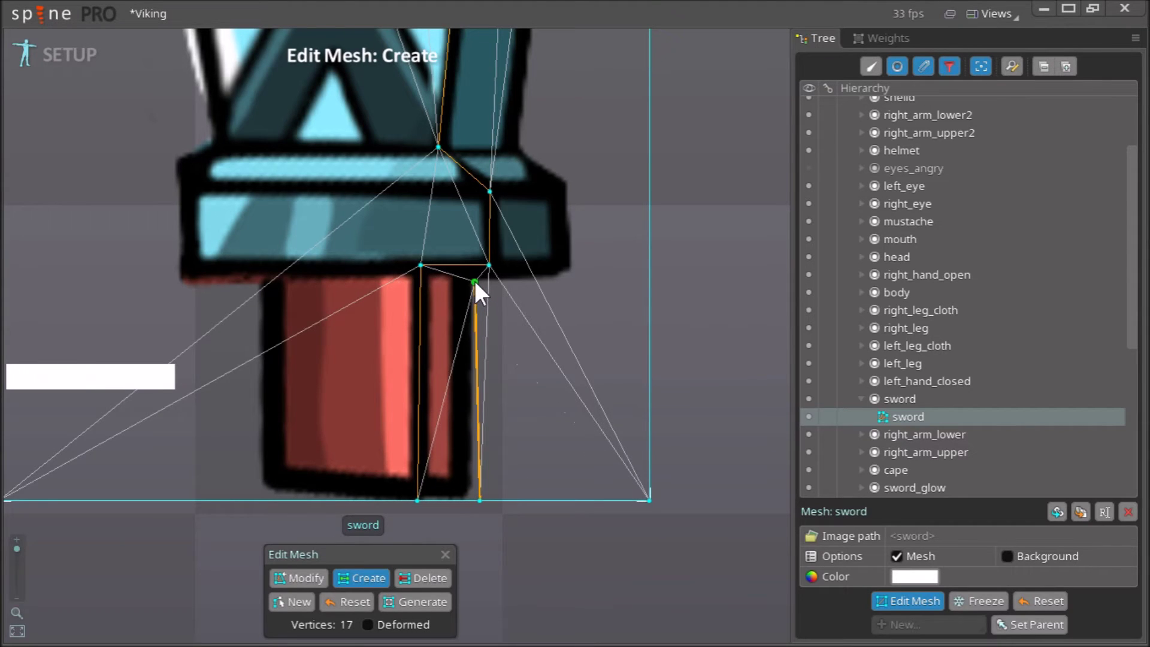
{"action": "left_click", "coordinate": [488, 296]}
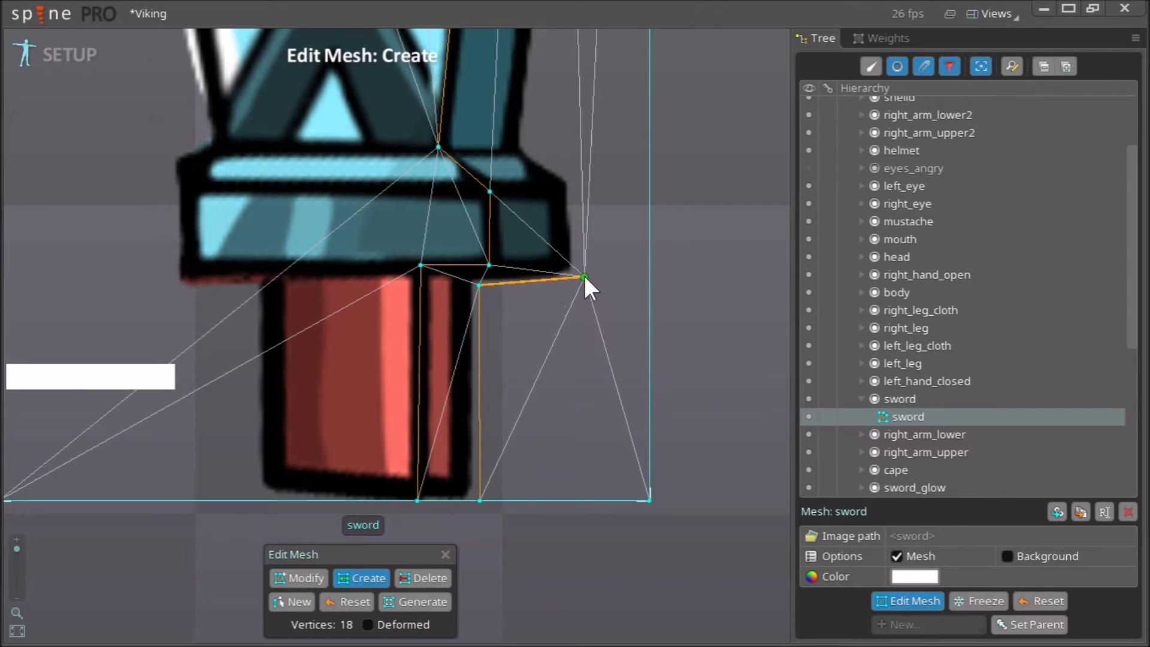
{"action": "left_click", "coordinate": [593, 288]}
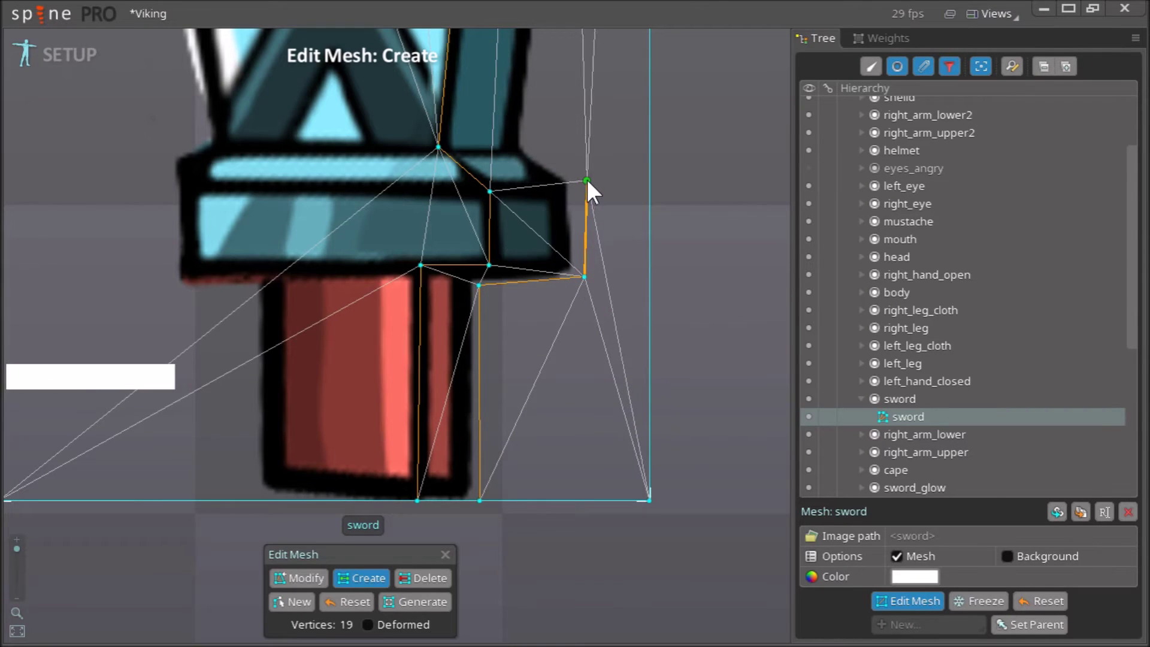
{"action": "left_click", "coordinate": [595, 192]}
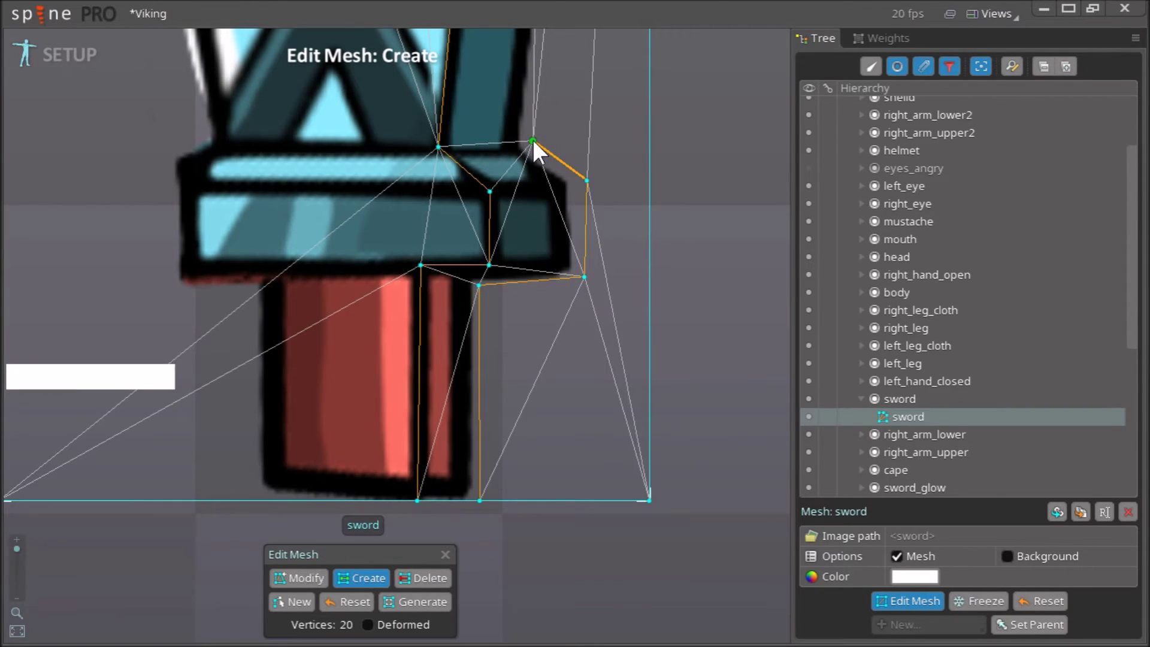
Finish the outline under the guard's left end and grip, reaching 26 vertices, then switch to Modify
{"action": "right_click", "coordinate": [666, 121]}
{"action": "right_click", "coordinate": [529, 323]}
{"action": "left_click", "coordinate": [402, 519]}
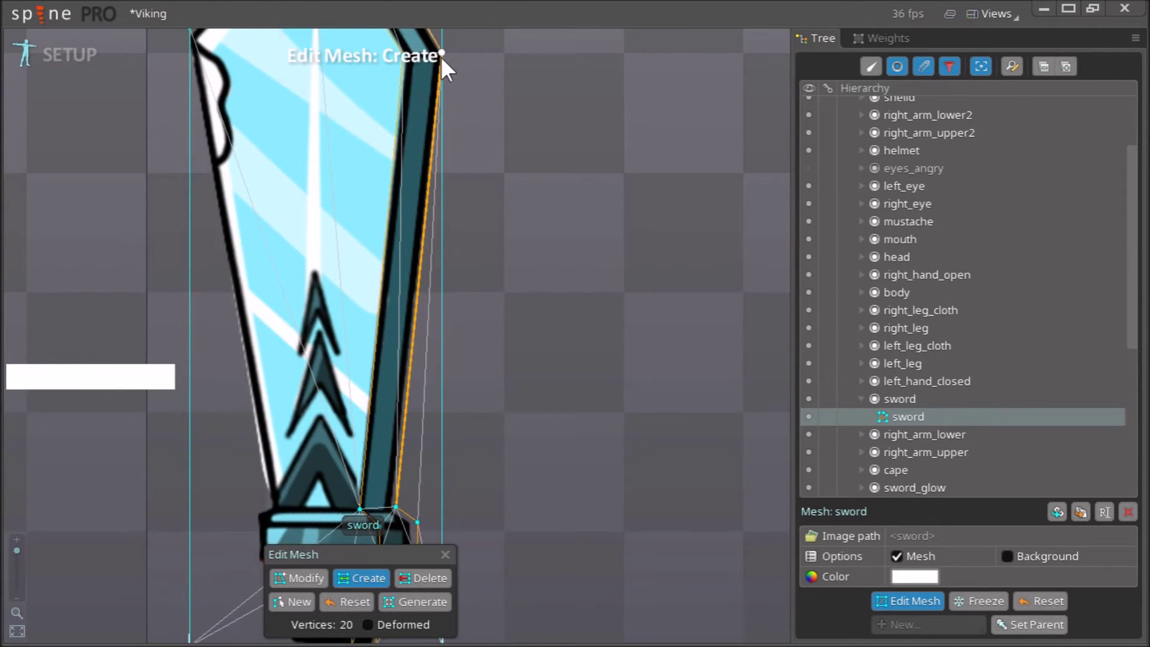
{"action": "right_click", "coordinate": [585, 345]}
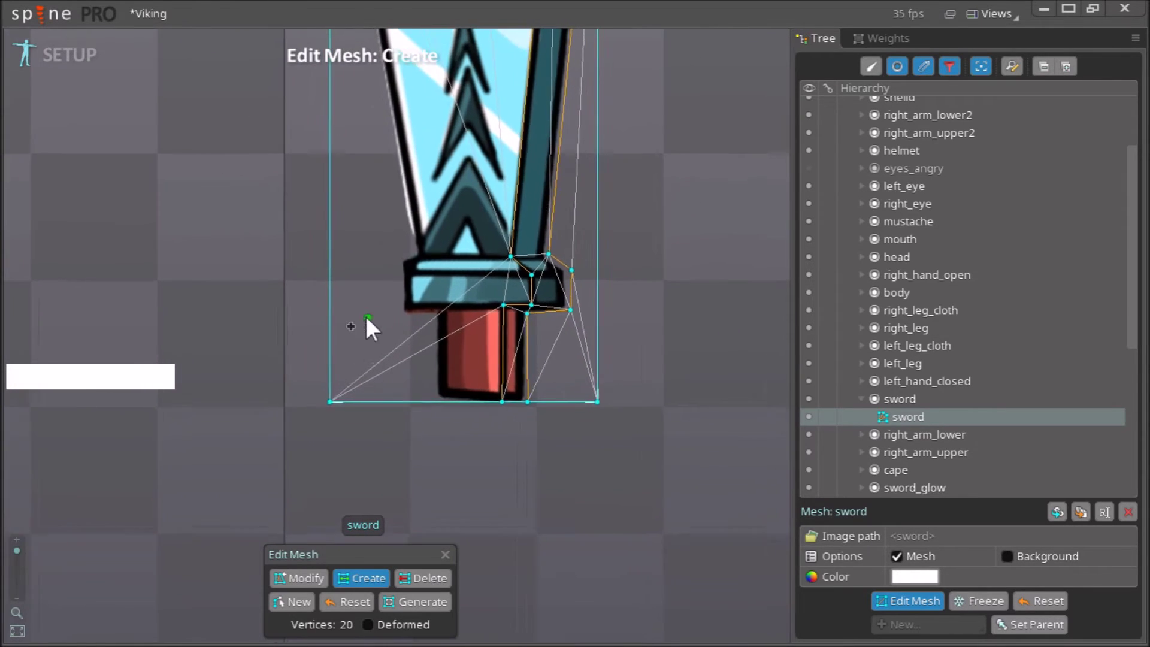
{"action": "left_click", "coordinate": [401, 267]}
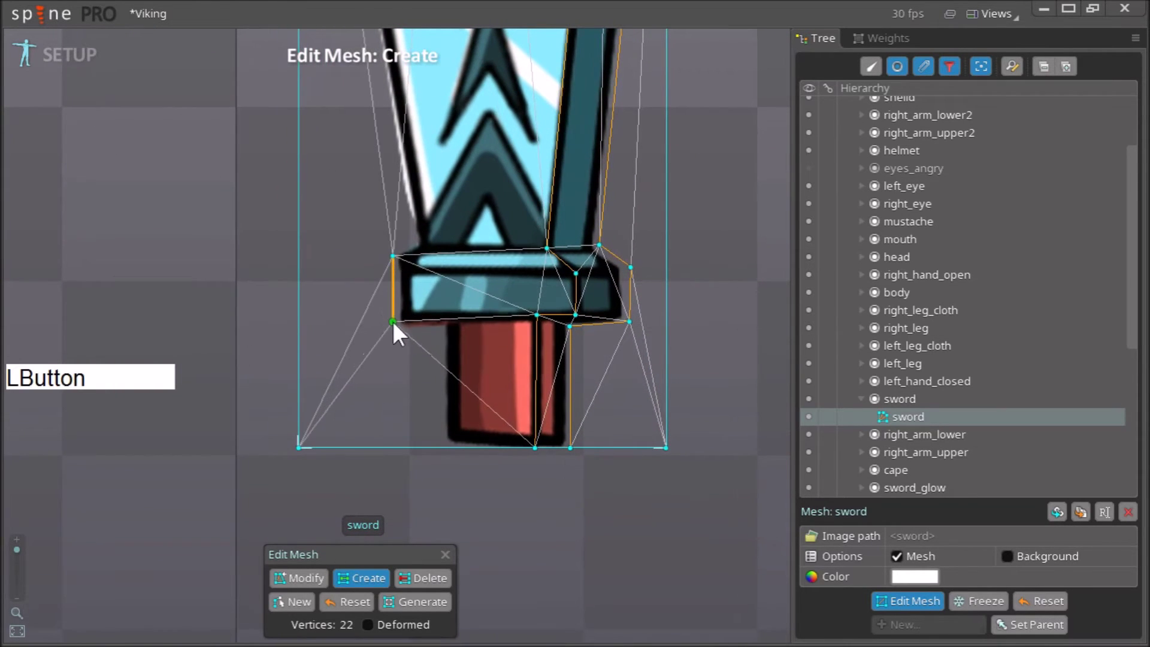
{"action": "left_click", "coordinate": [401, 343]}
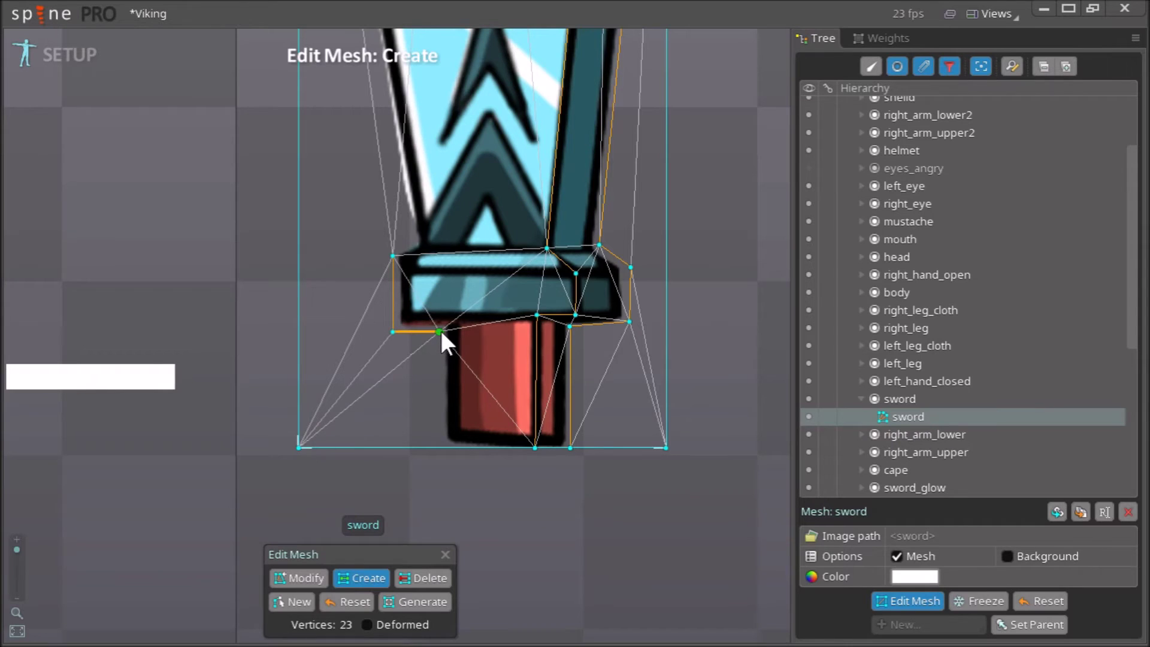
{"action": "left_click", "coordinate": [450, 343]}
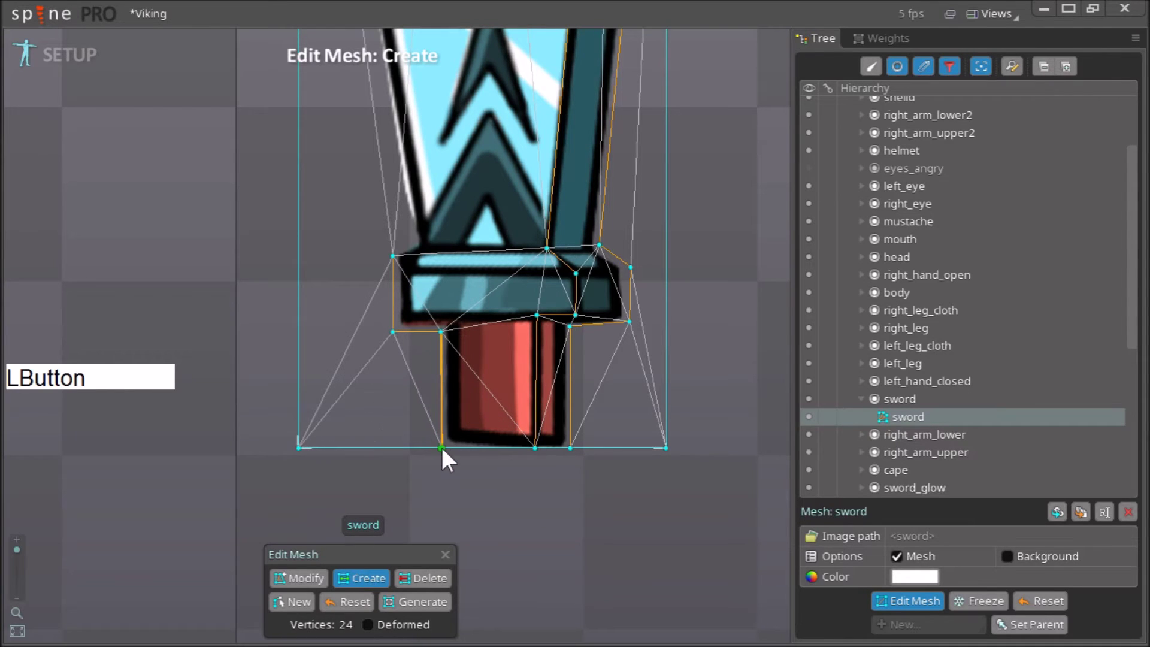
{"action": "left_click", "coordinate": [400, 266]}
{"action": "right_click", "coordinate": [233, 364]}
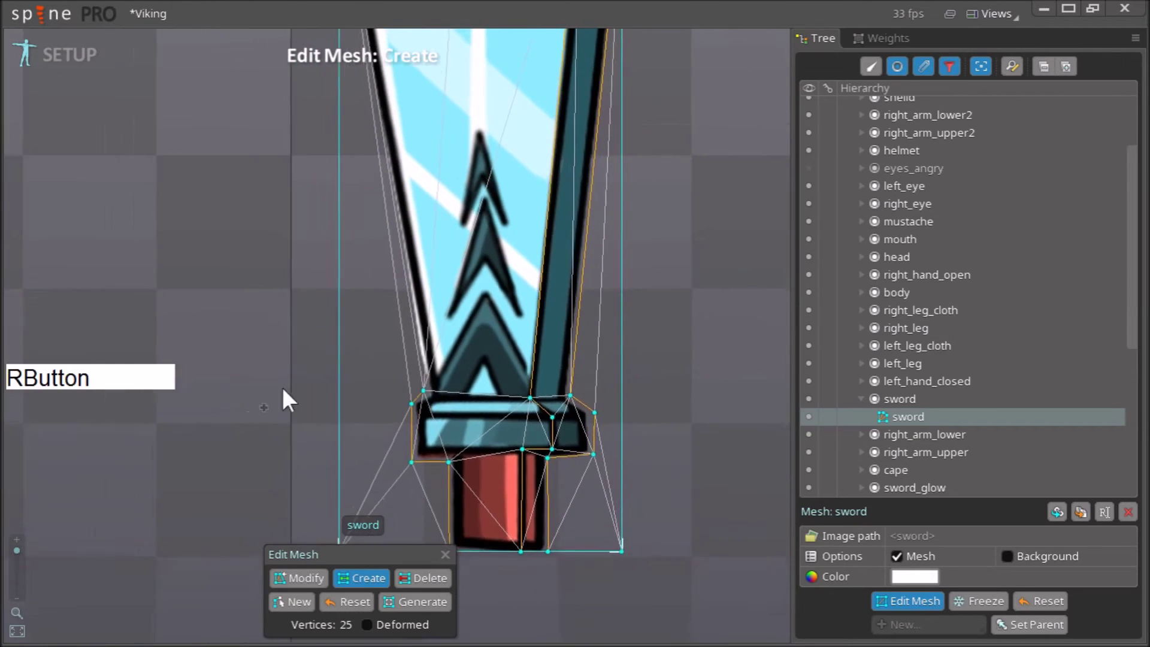
{"action": "right_click", "coordinate": [369, 342]}
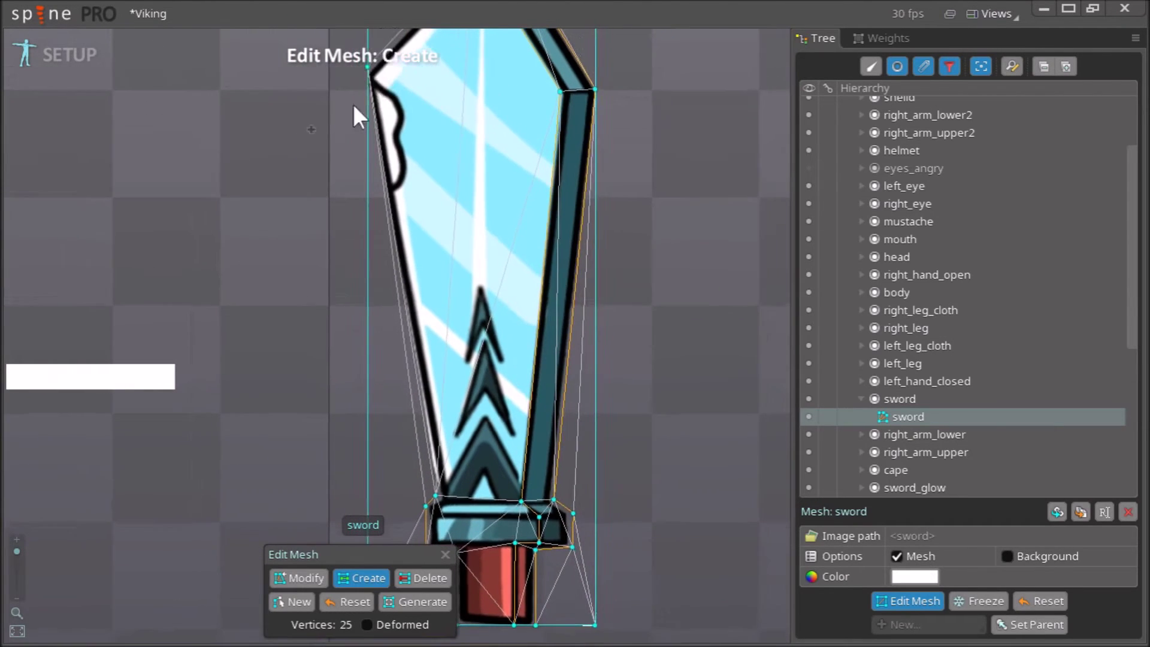
{"action": "left_click", "coordinate": [367, 112]}
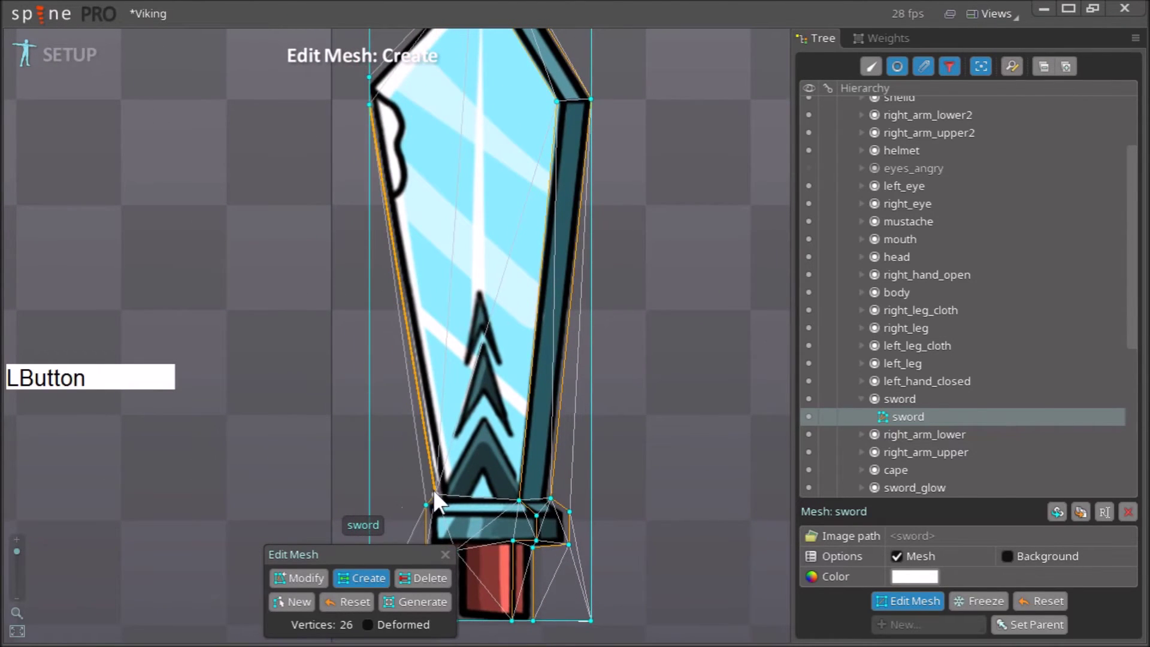
{"action": "right_click", "coordinate": [585, 244]}
{"action": "left_click", "coordinate": [315, 587]}
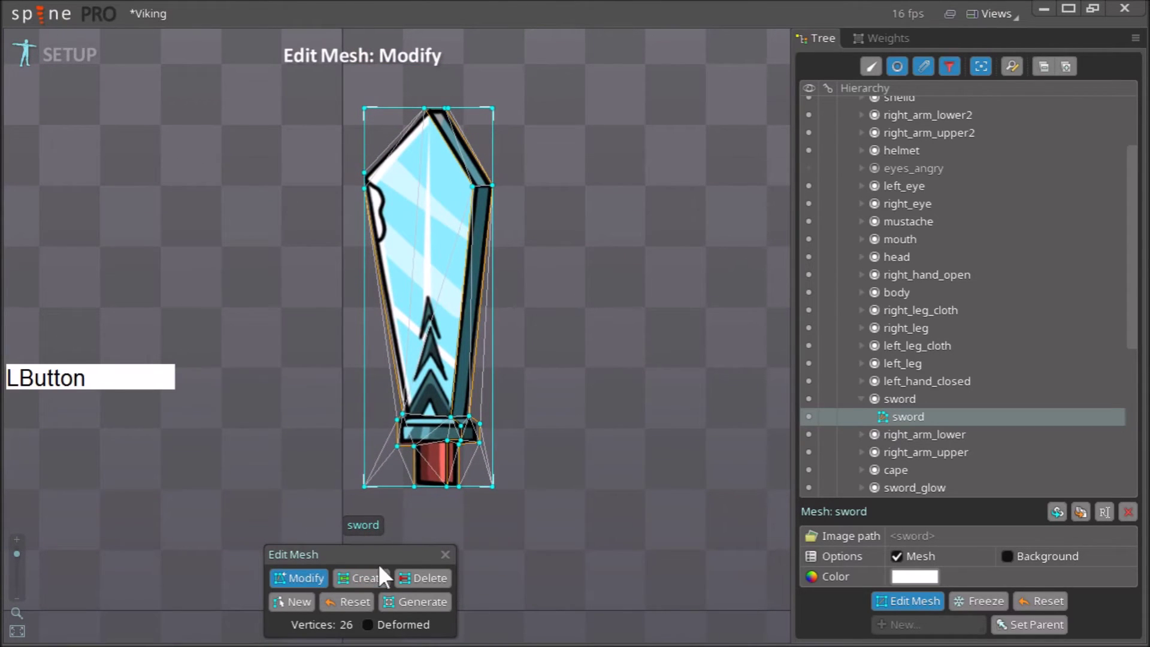
Delete the stray vertices beside the grip and blade, trimming the mesh to 21 vertices
{"action": "left_click", "coordinate": [423, 588]}
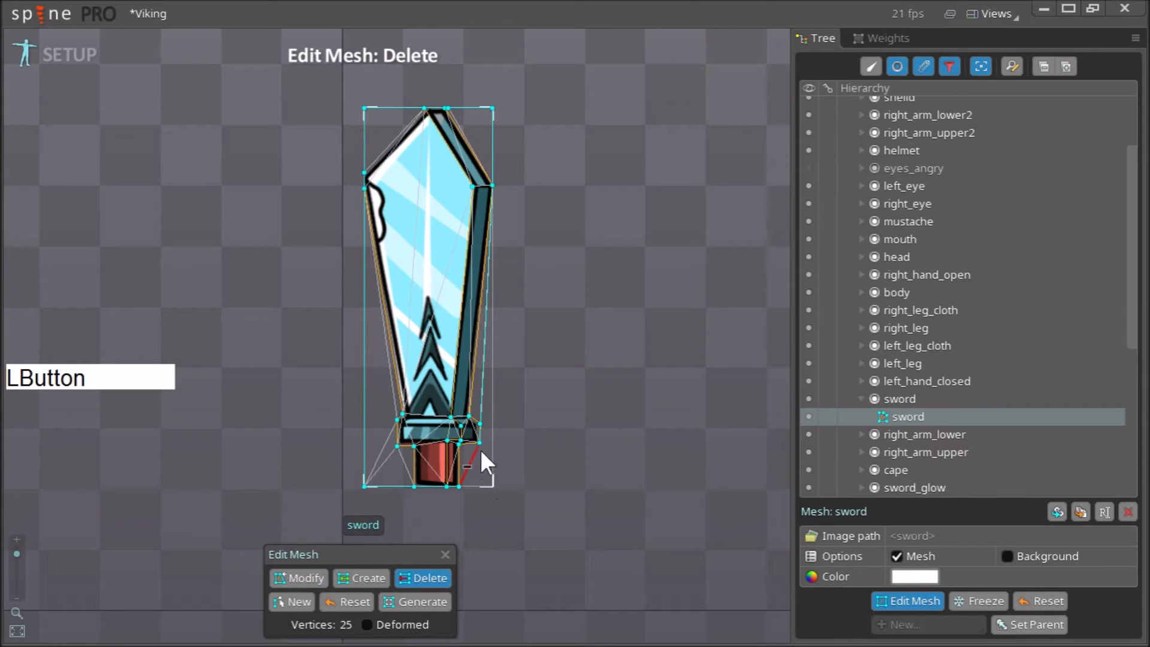
{"action": "left_click", "coordinate": [484, 410]}
{"action": "left_click", "coordinate": [366, 504]}
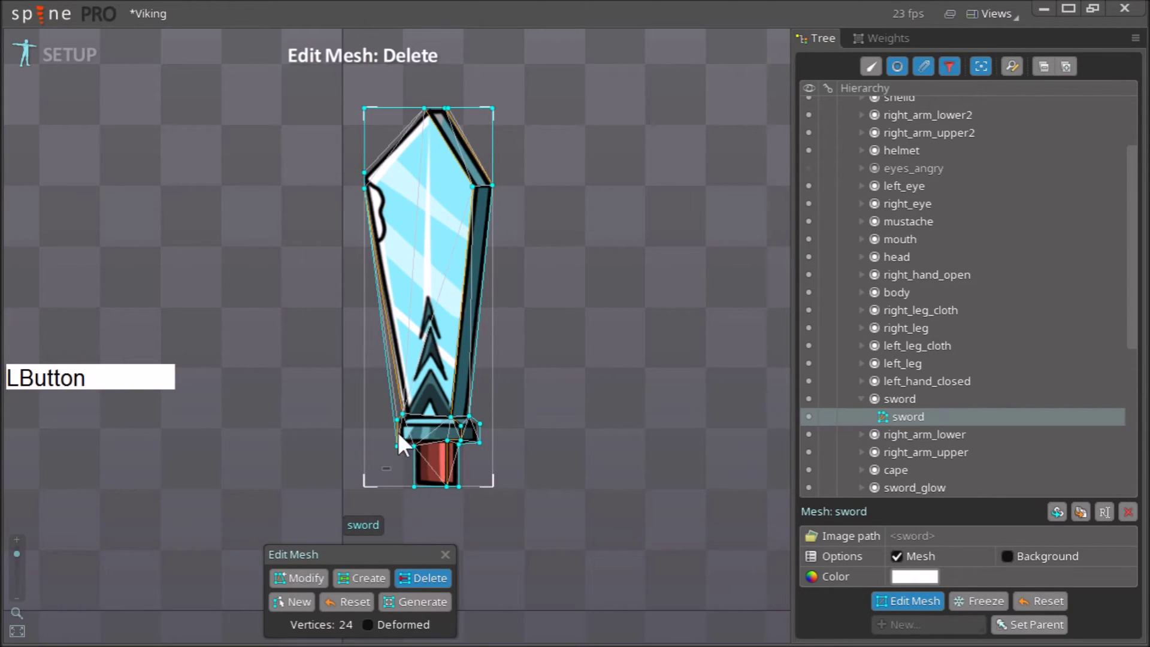
{"action": "left_click", "coordinate": [381, 120]}
{"action": "left_click", "coordinate": [462, 118]}
{"action": "left_click", "coordinate": [380, 589]}
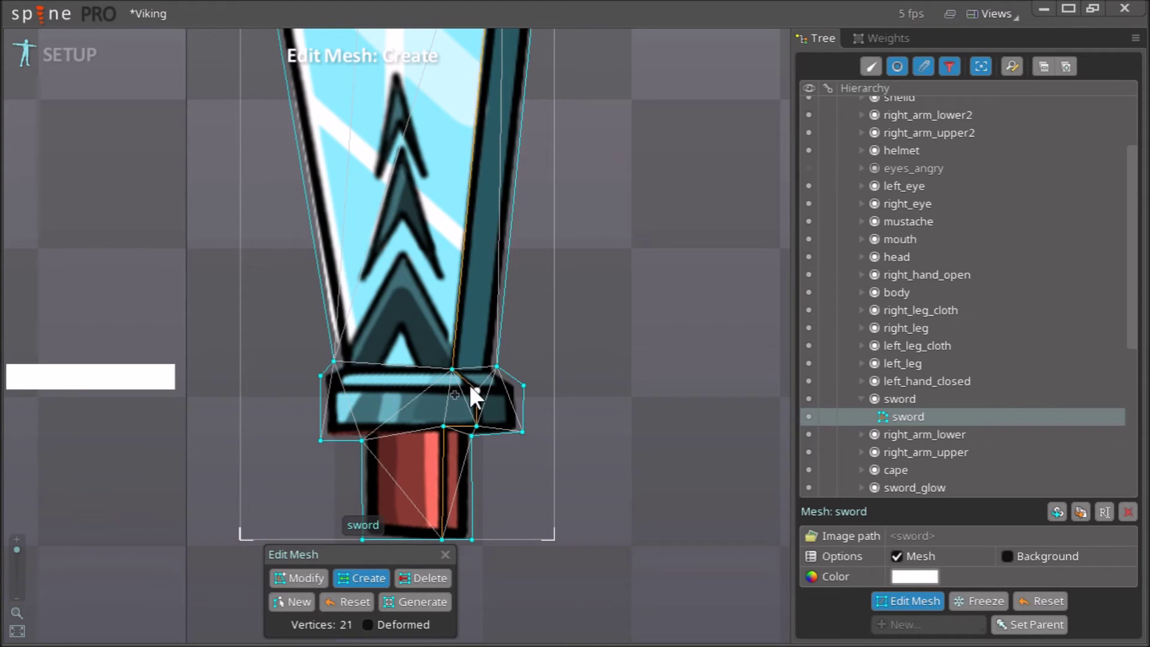
Connect interior edges between the blade tip's corner vertices, keeping 21 vertices
{"action": "left_click", "coordinate": [483, 397]}
{"action": "right_click", "coordinate": [585, 312]}
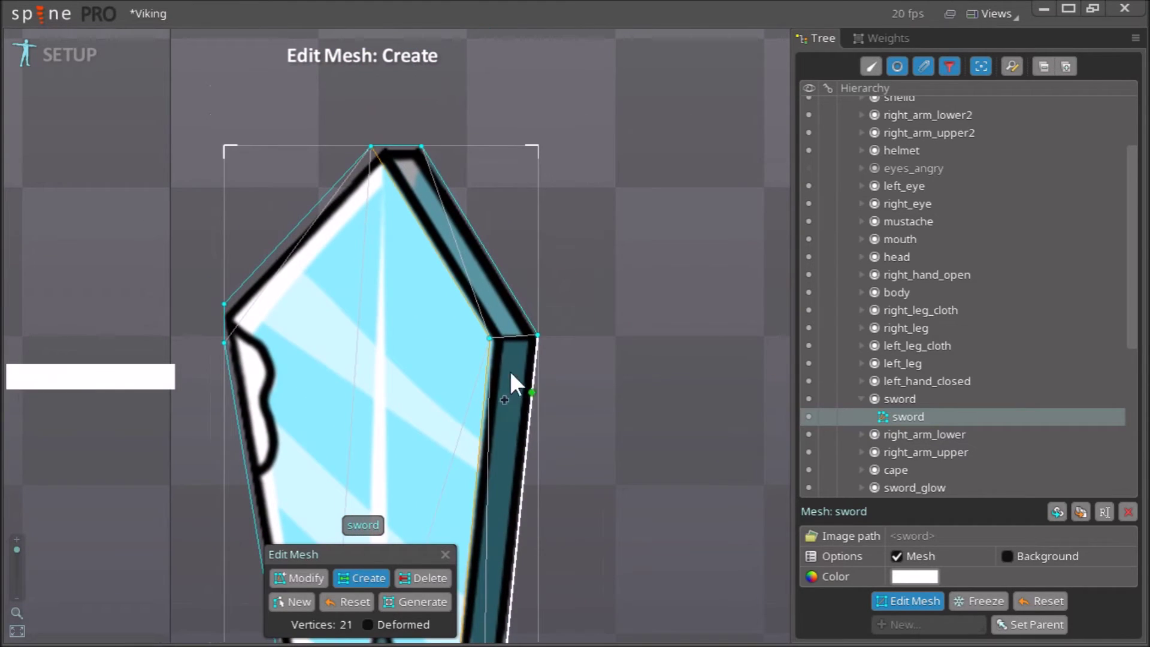
{"action": "left_click", "coordinate": [500, 348]}
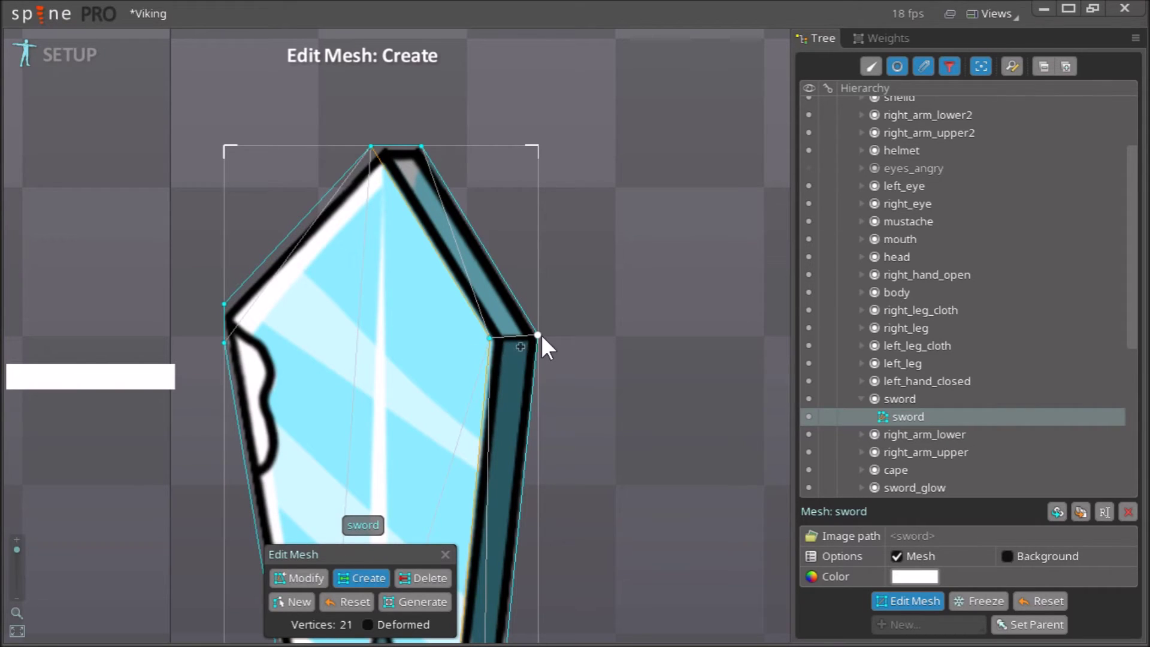
{"action": "left_click", "coordinate": [502, 350]}
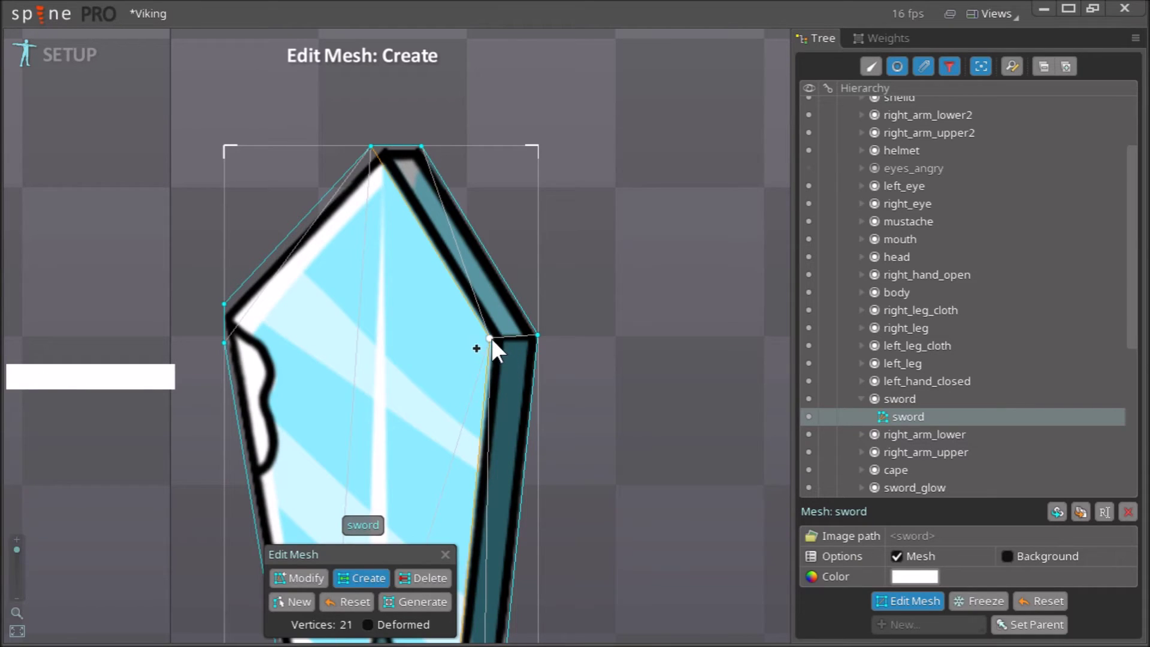
{"action": "left_click", "coordinate": [500, 350]}
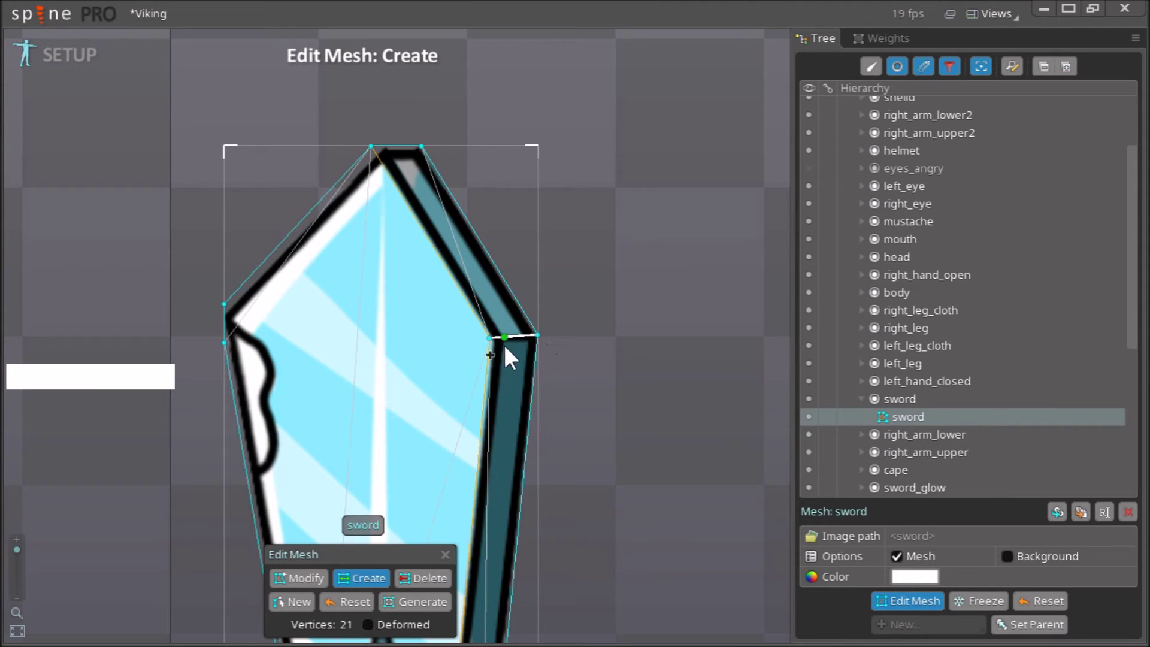
{"action": "left_click", "coordinate": [499, 350]}
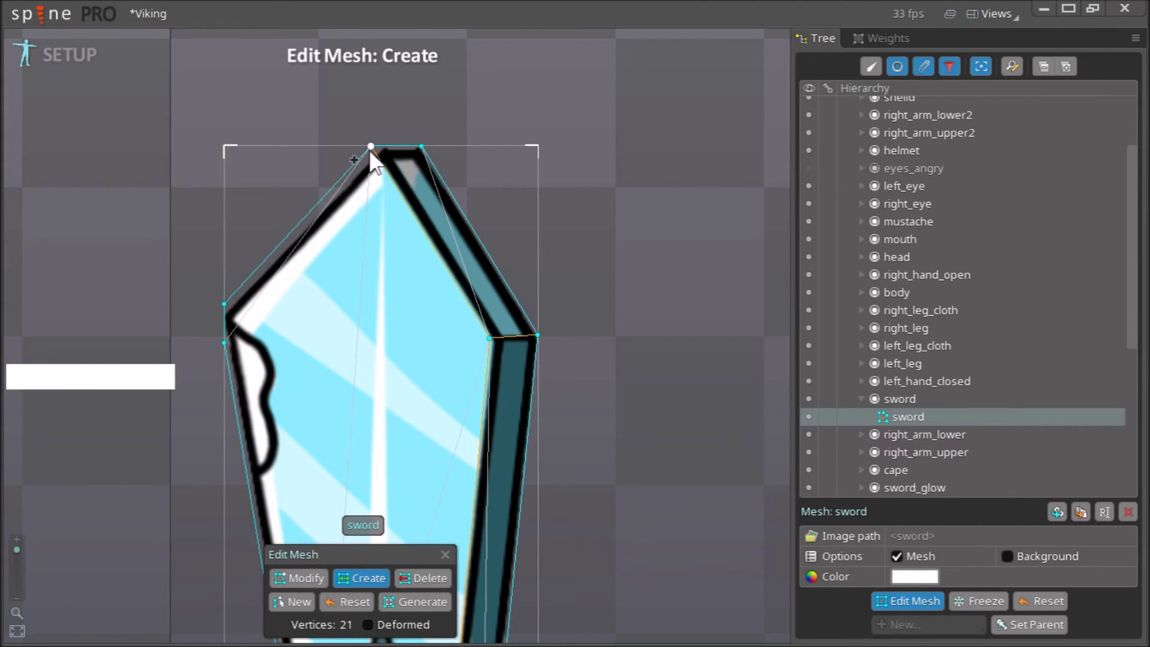
{"action": "right_click", "coordinate": [593, 328]}
Close the sword mesh editor and save the Viking project with Ctrl+S
{"action": "right_click", "coordinate": [597, 384]}
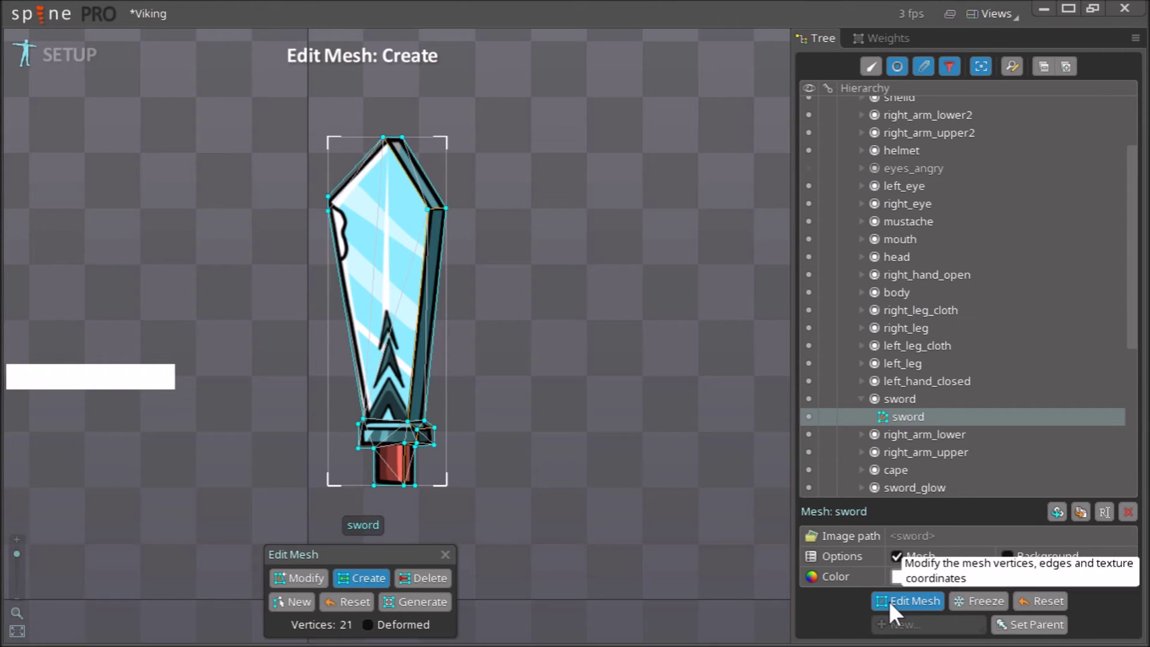
{"action": "left_click", "coordinate": [898, 614]}
{"action": "right_click", "coordinate": [537, 431]}
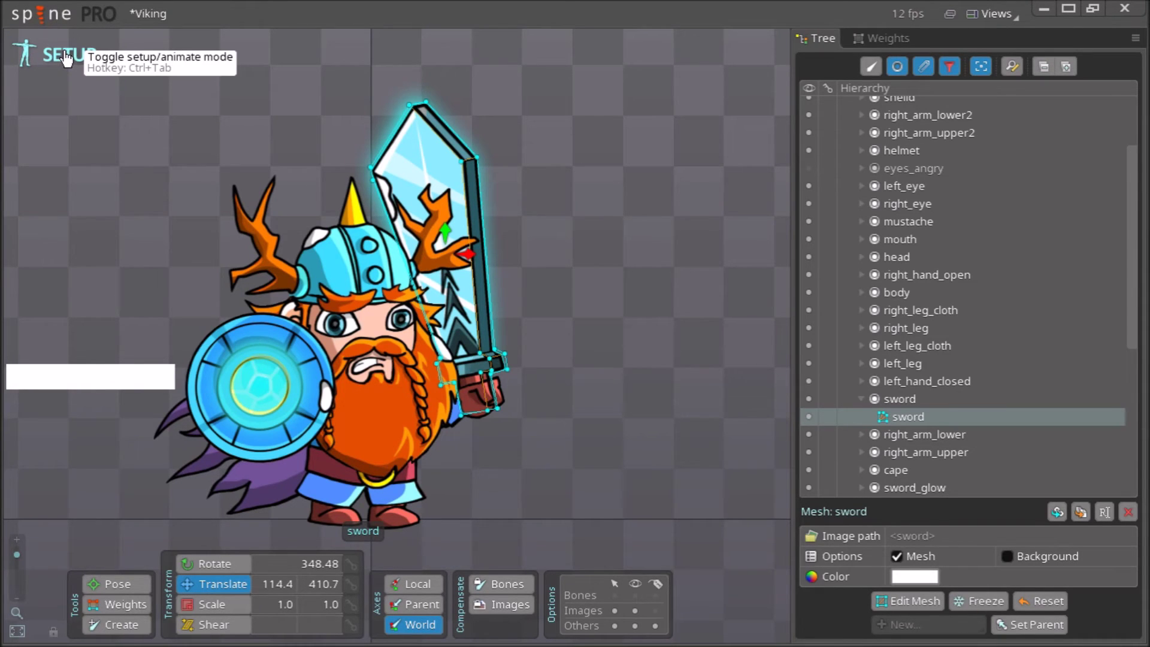
{"action": "key", "text": "ctrl+s"}
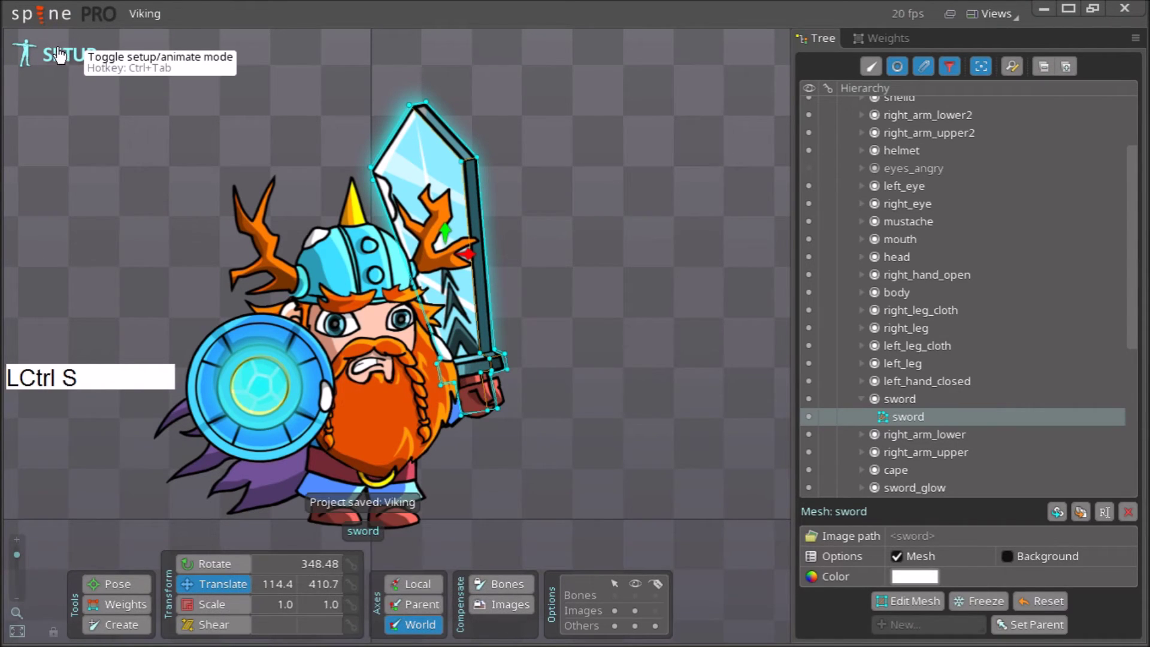
Switch to Animate mode and show the skeleton's bones in the viewport
{"action": "left_click", "coordinate": [63, 52]}
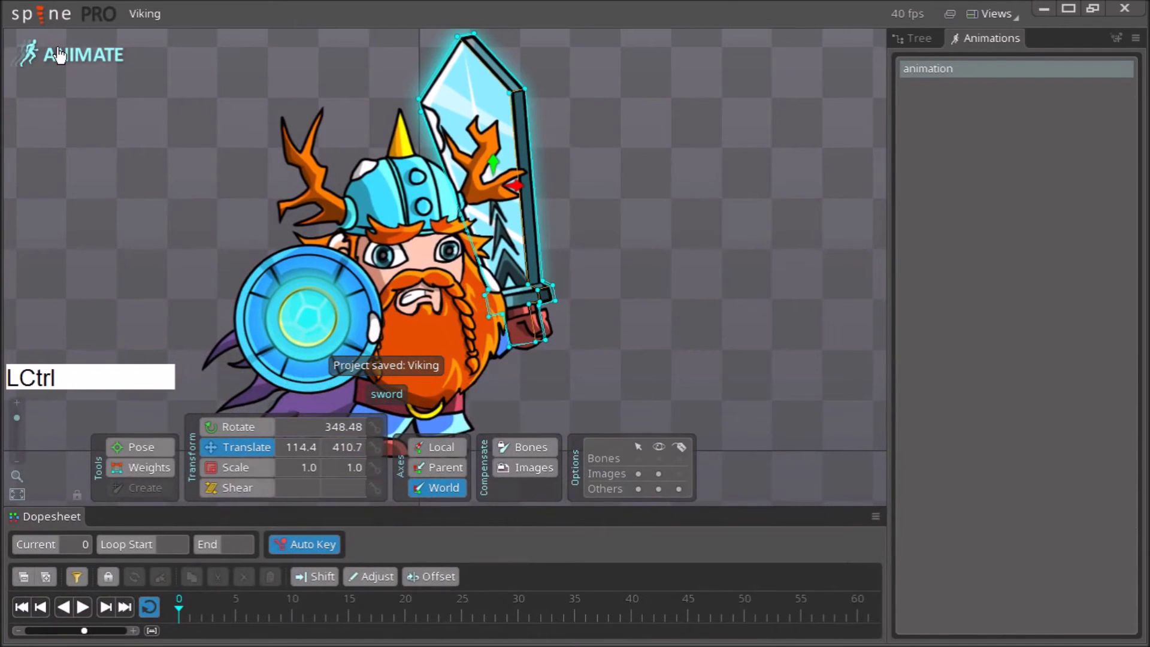
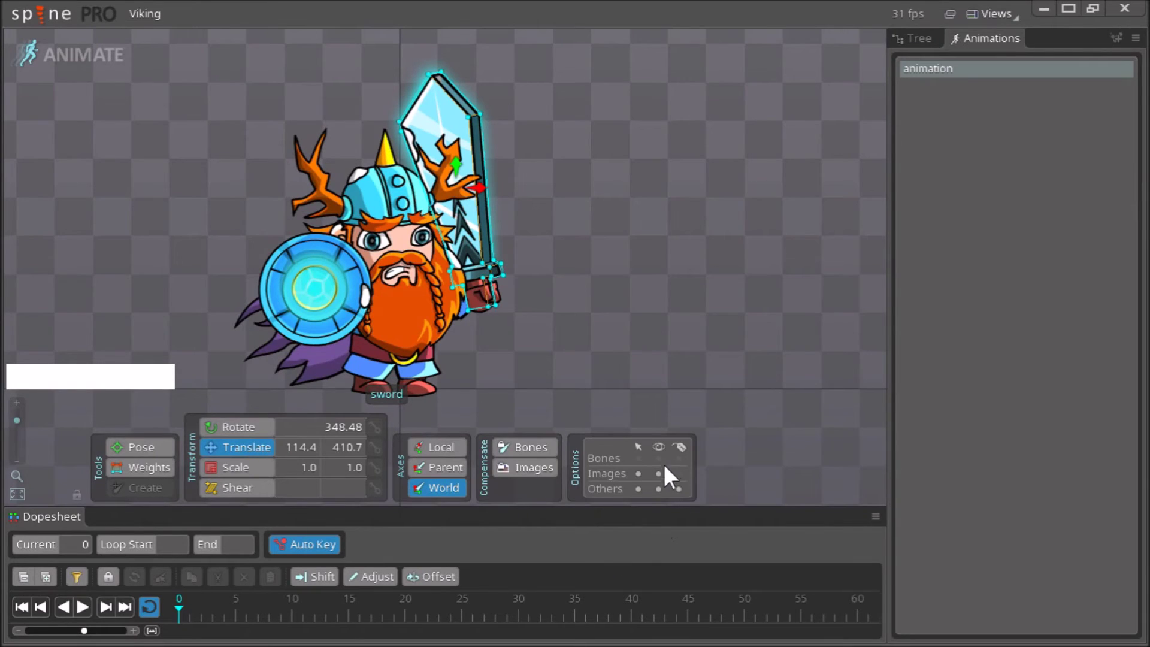
{"action": "left_click", "coordinate": [666, 470]}
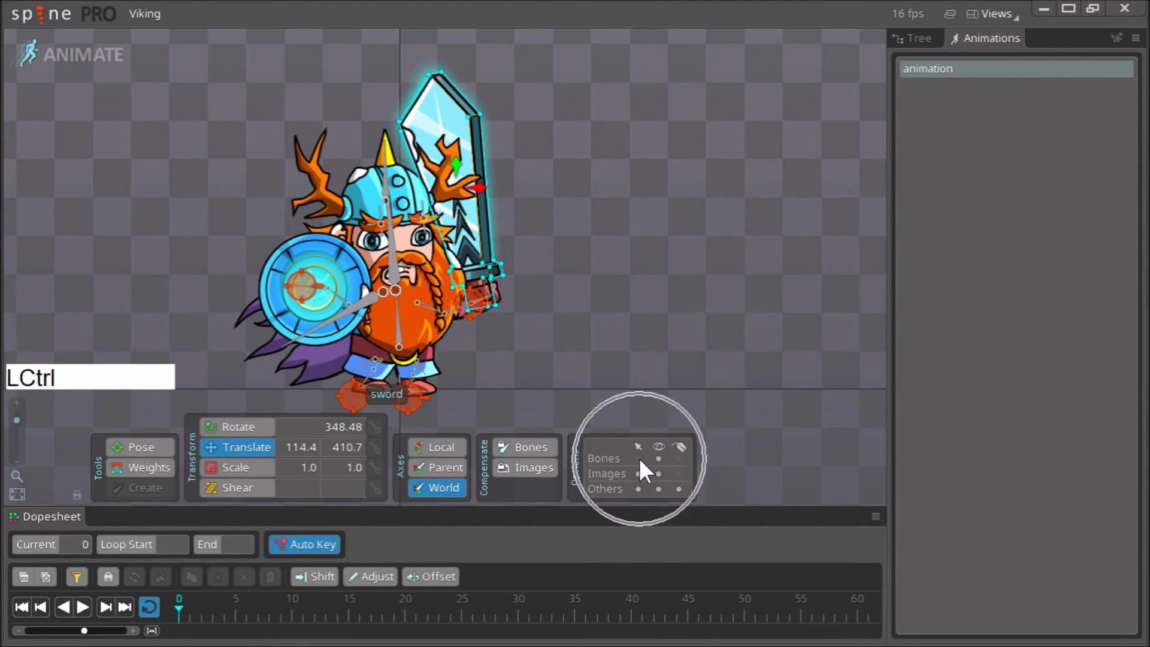
{"action": "left_click", "coordinate": [648, 469]}
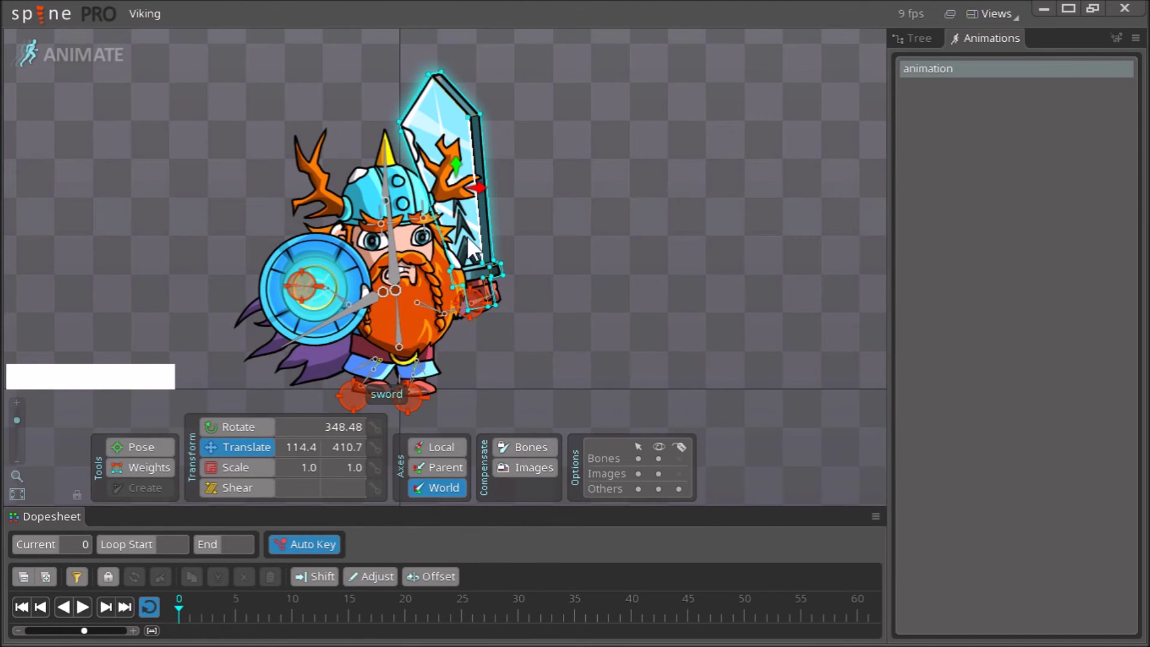
{"action": "key", "text": "Escape"}
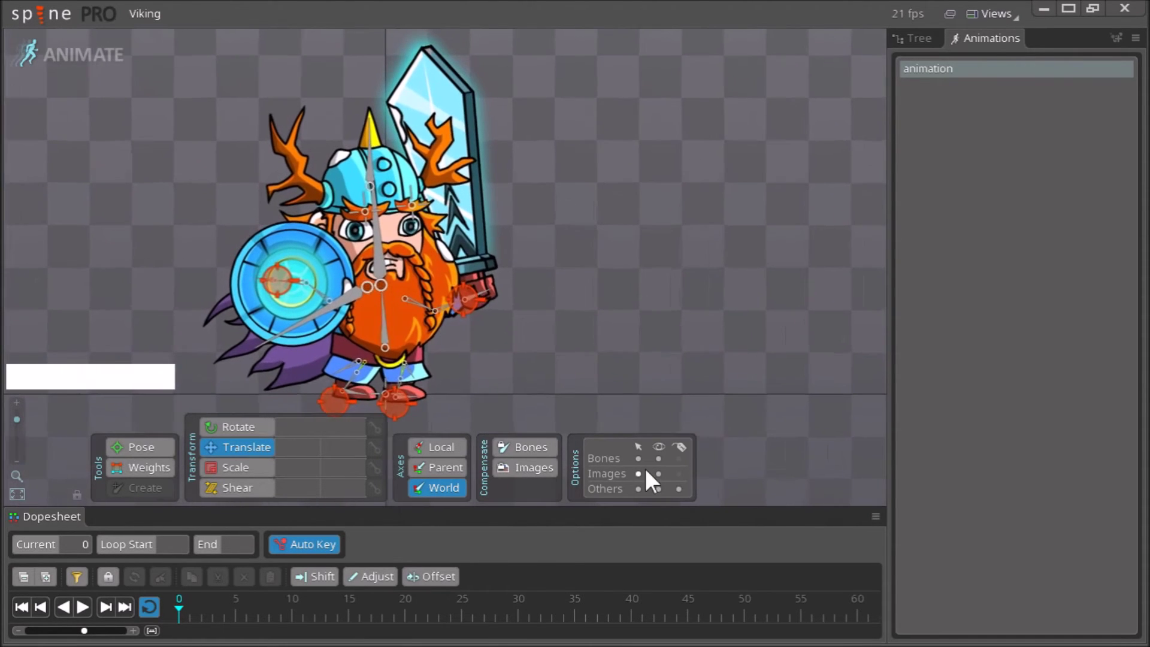
{"action": "key", "text": "Escape"}
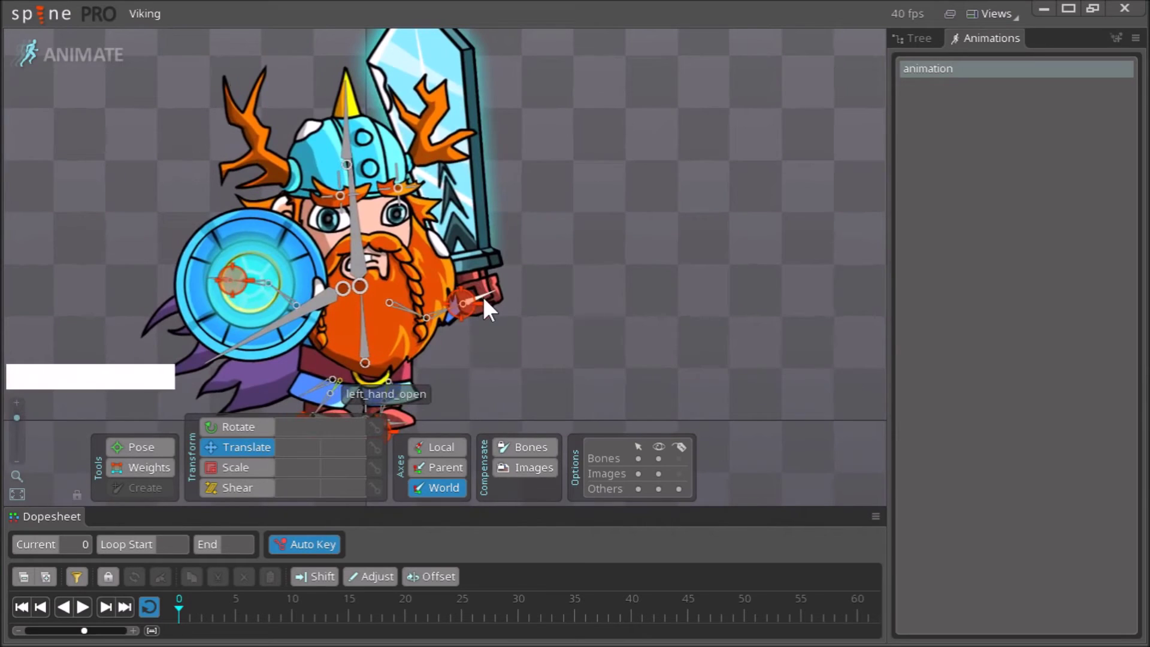
Rotate the left_hand_open bone to about 9.71 so the sword stands upright, auto-keyed at frame 0
{"action": "left_click", "coordinate": [488, 304]}
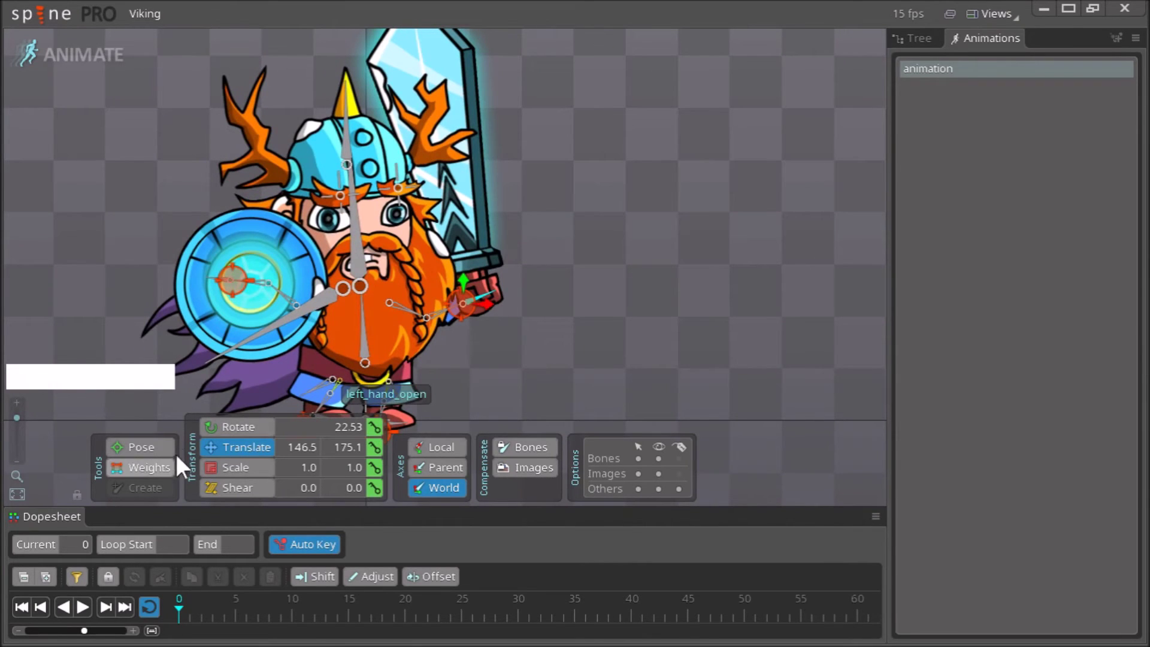
{"action": "left_click", "coordinate": [258, 431]}
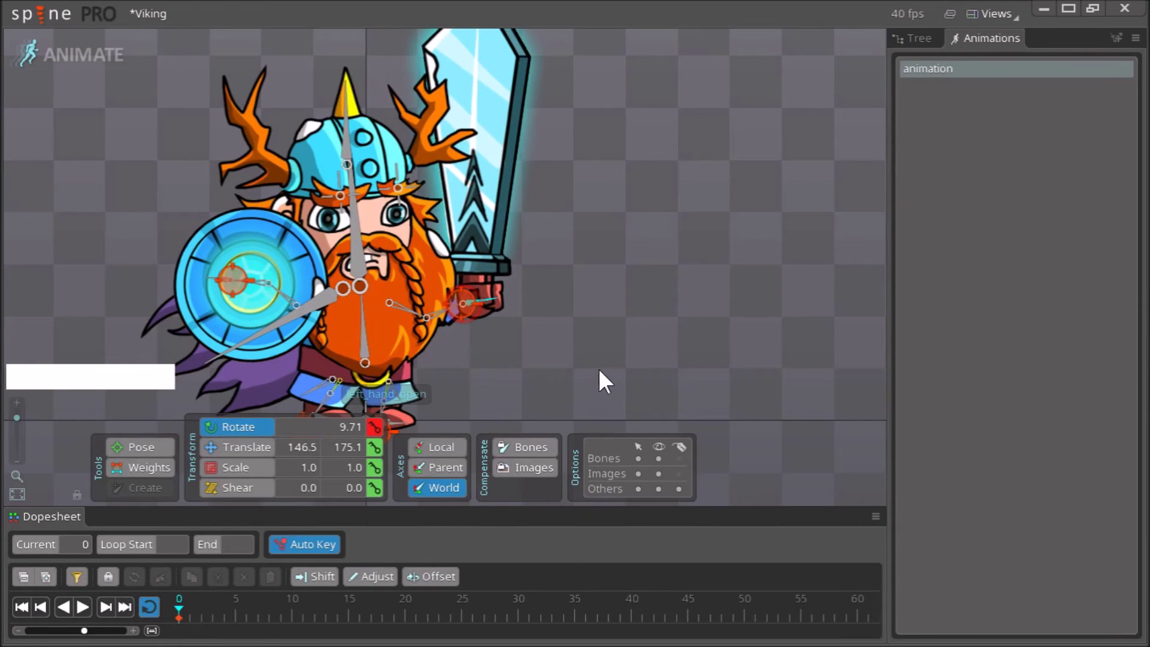
{"action": "right_click", "coordinate": [544, 280]}
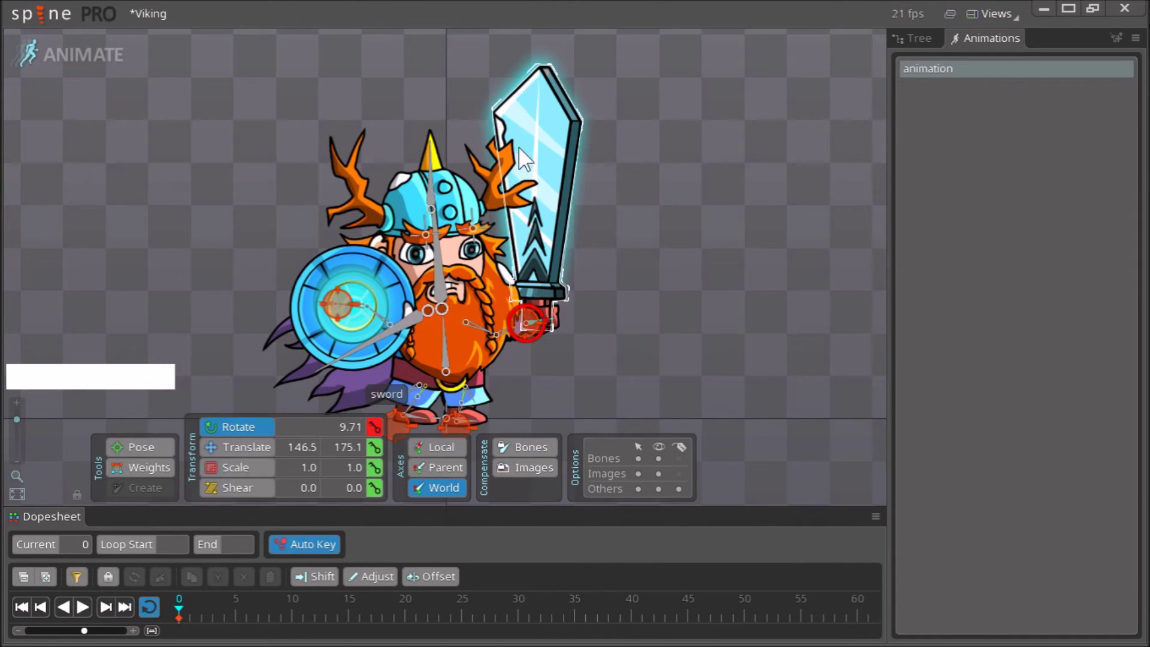
In the Tree hierarchy hide every slot except the sword
{"action": "left_click", "coordinate": [922, 46]}
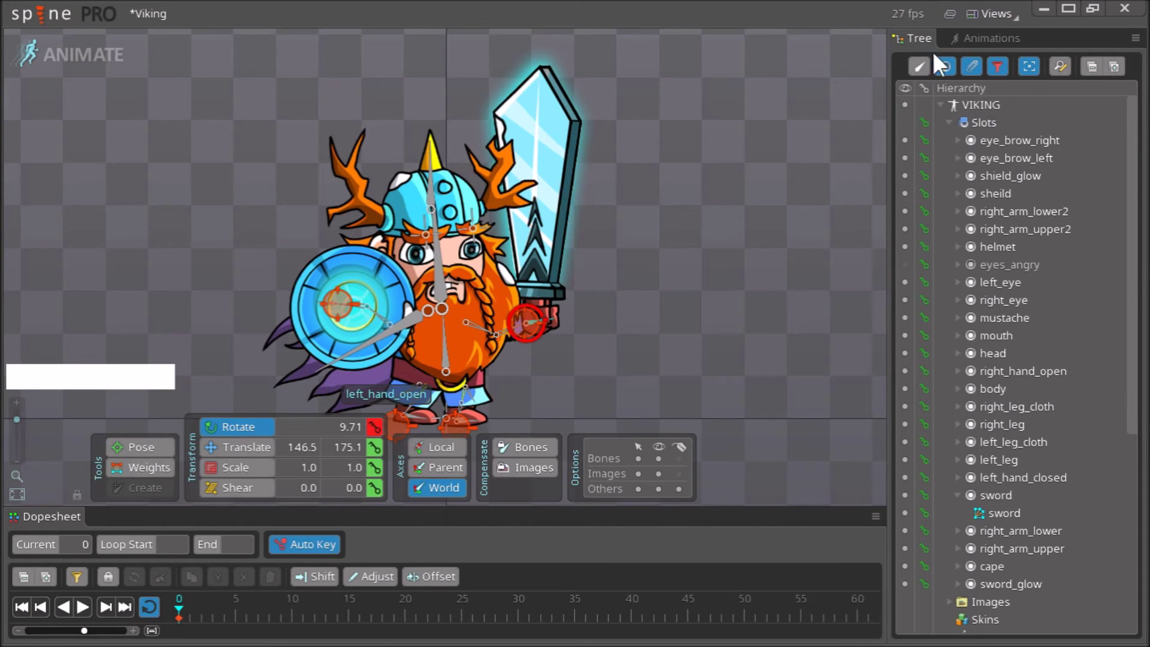
{"action": "left_click", "coordinate": [978, 79]}
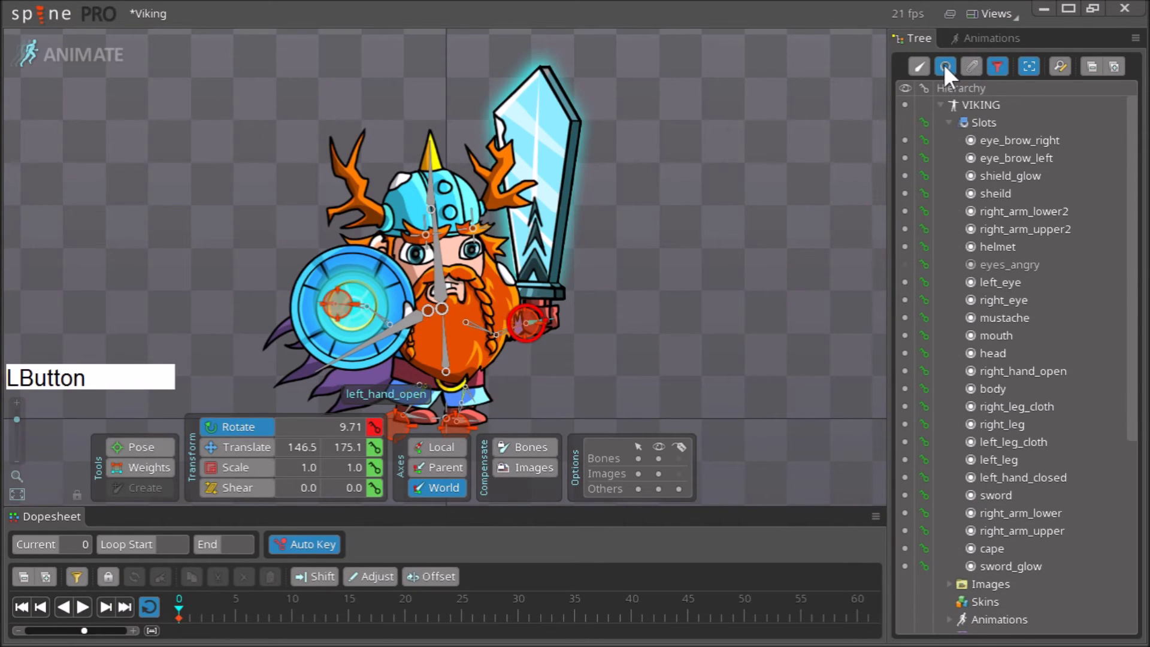
{"action": "left_click", "coordinate": [913, 148]}
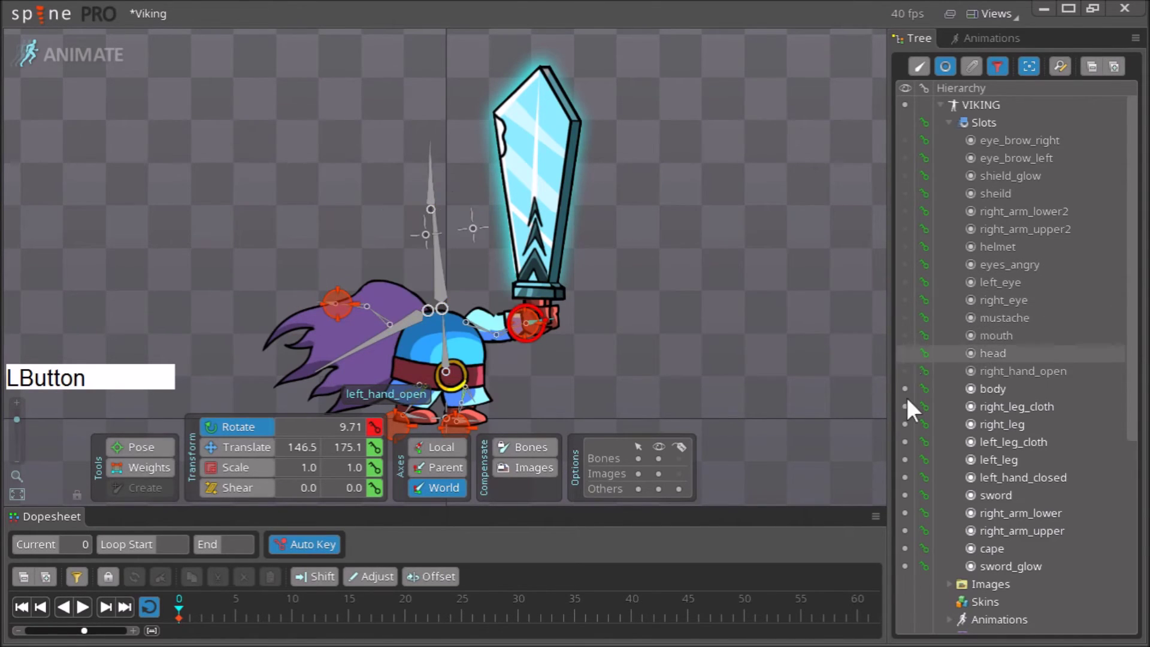
{"action": "left_click", "coordinate": [907, 281]}
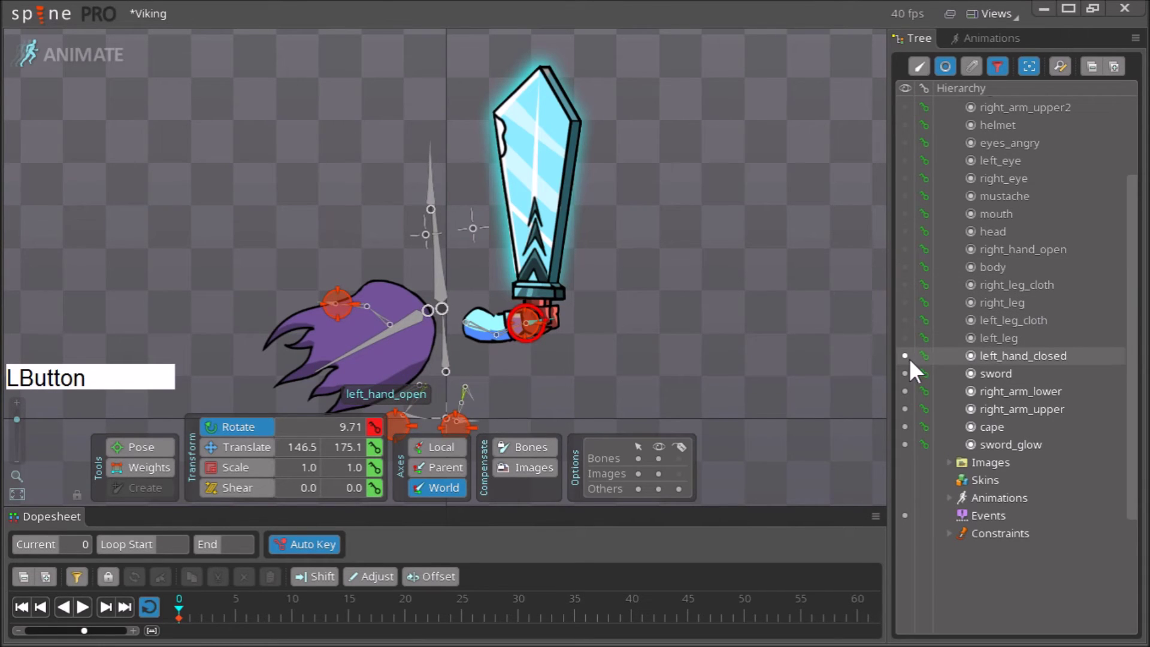
{"action": "left_click", "coordinate": [908, 397]}
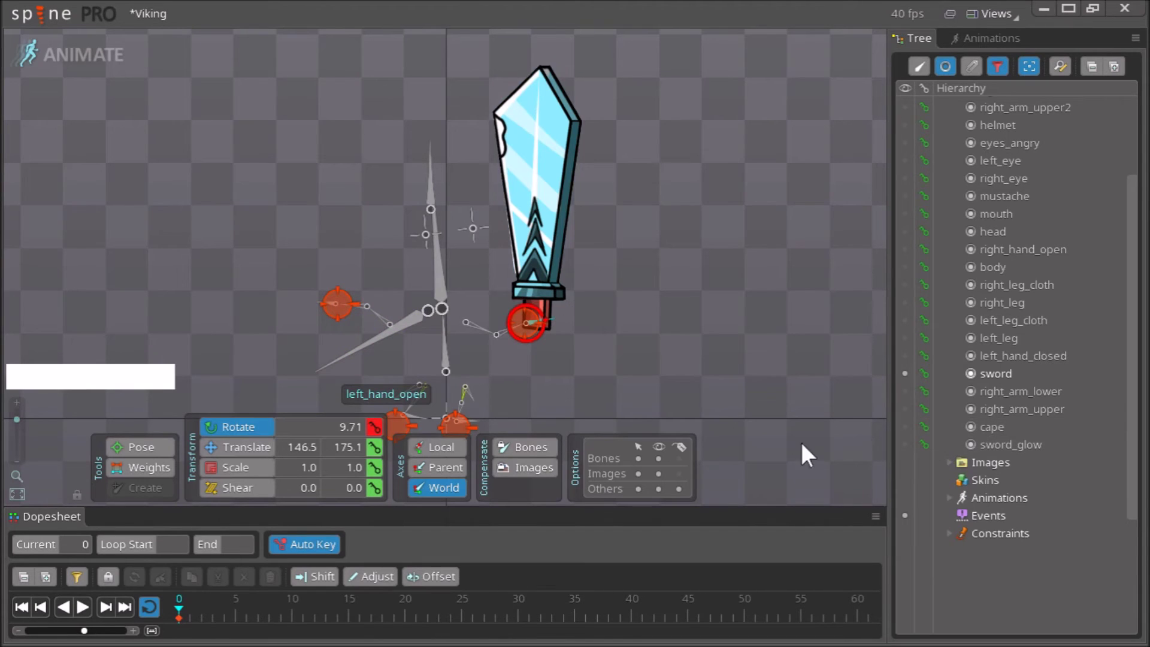
Select the sword slot's mesh attachment so it previews alone
{"action": "right_click", "coordinate": [625, 338]}
{"action": "left_click", "coordinate": [553, 210]}
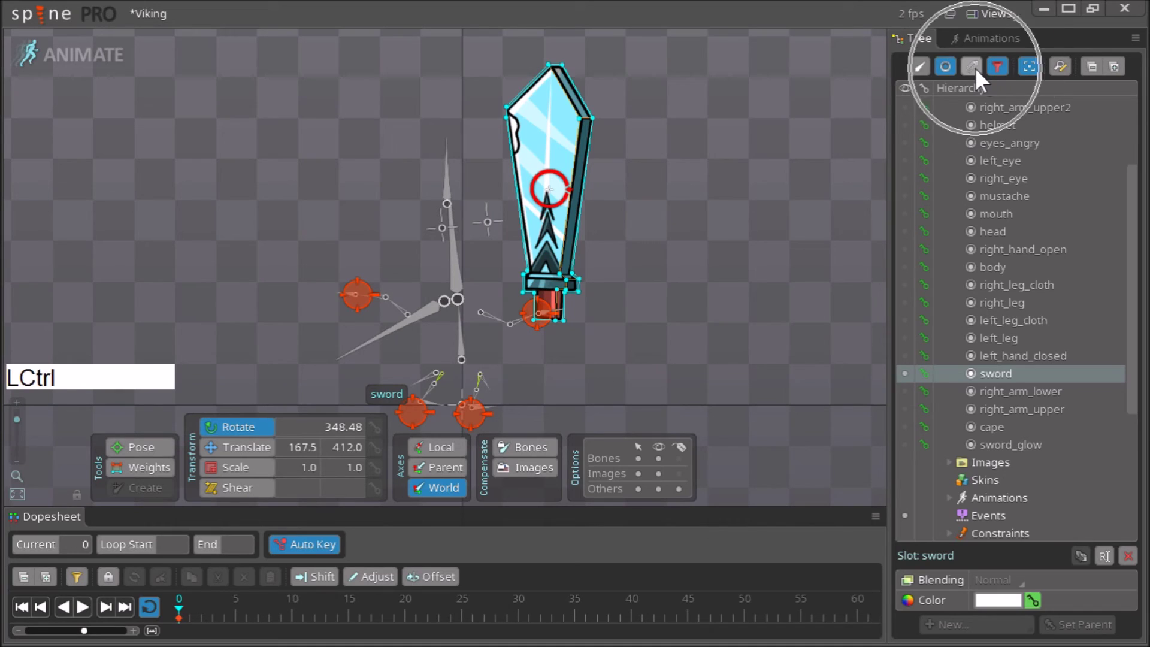
{"action": "left_click", "coordinate": [982, 79]}
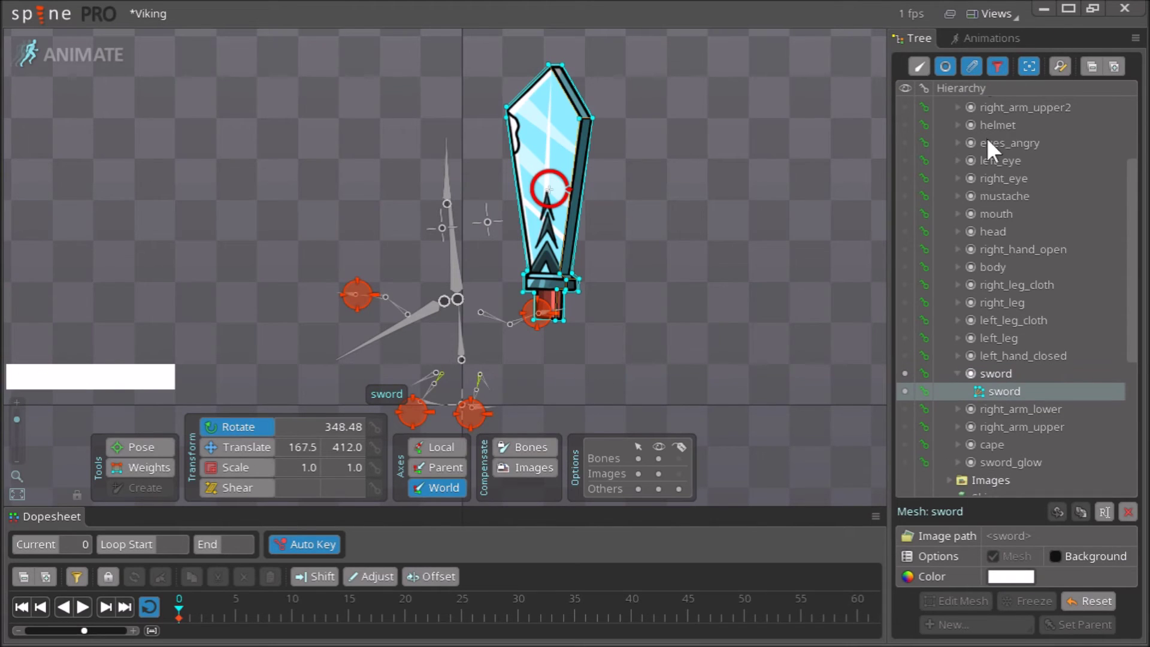
{"action": "left_click", "coordinate": [1008, 380]}
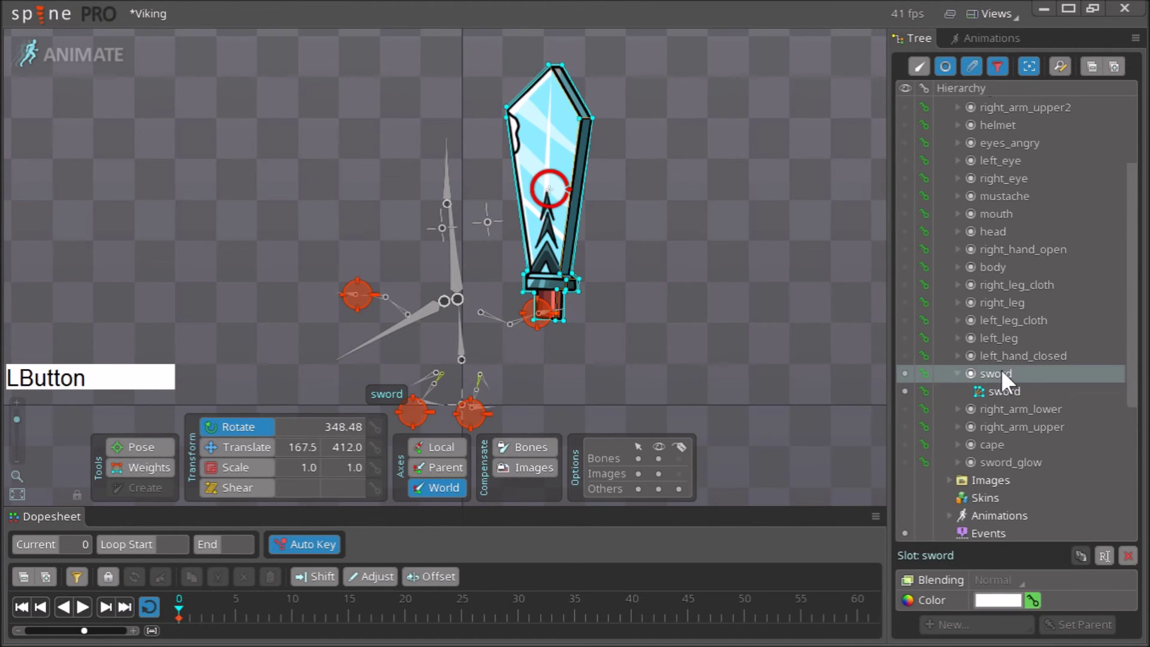
{"action": "left_click", "coordinate": [1012, 395]}
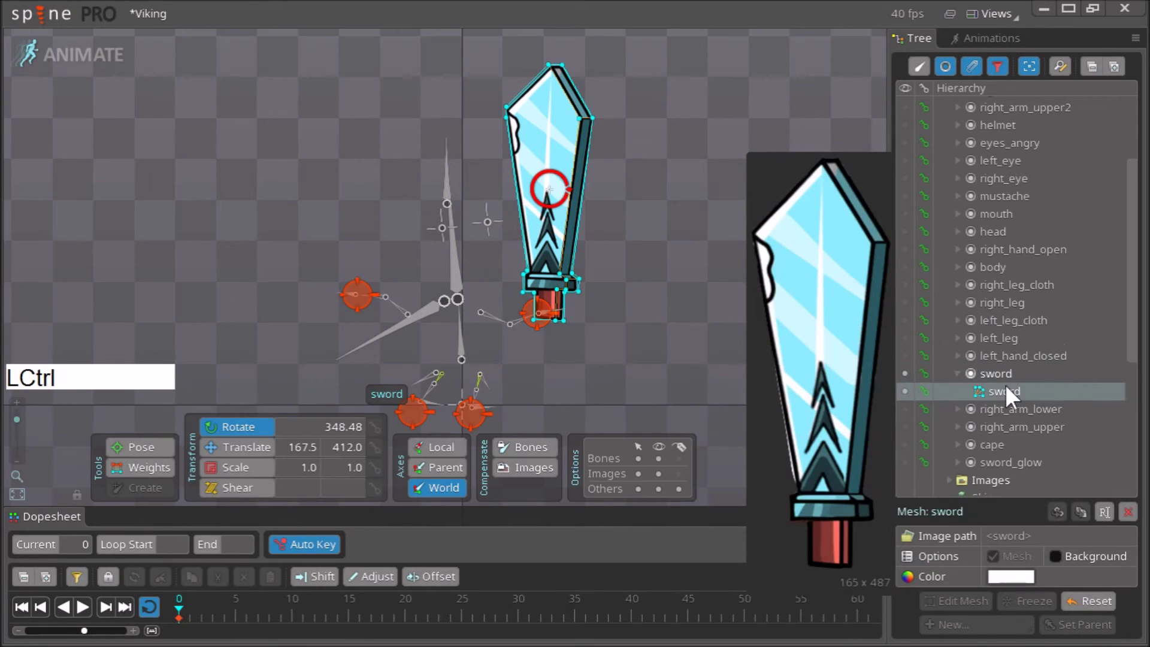
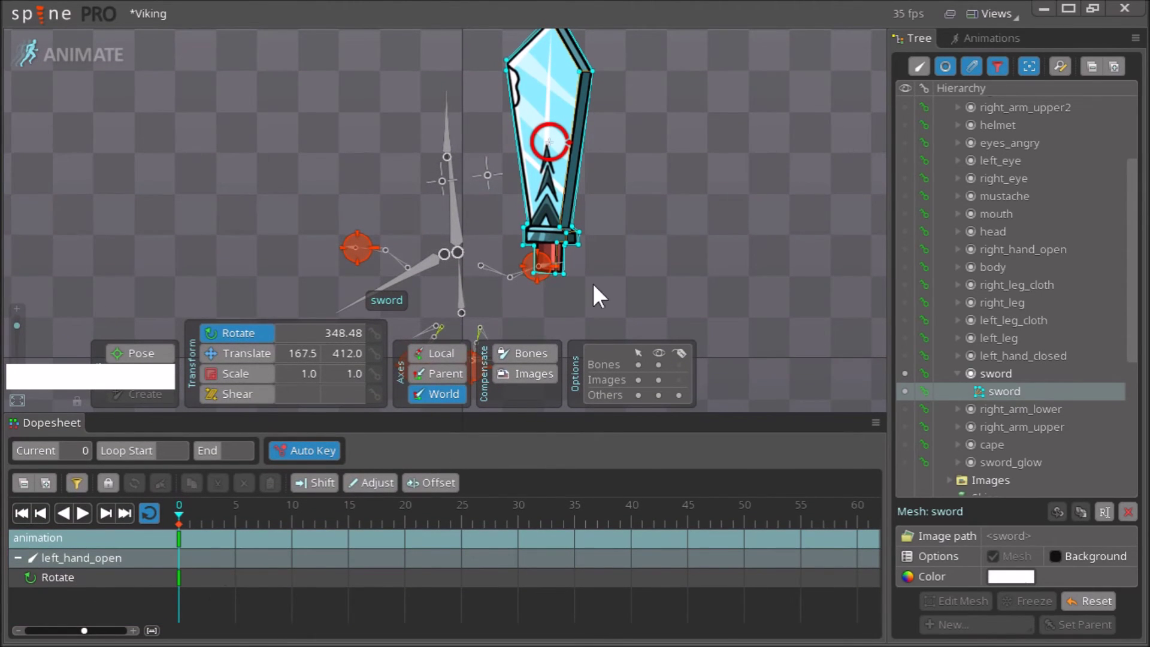
Key the sword mesh at frame 0 and again at frame 30
{"action": "right_click", "coordinate": [703, 230]}
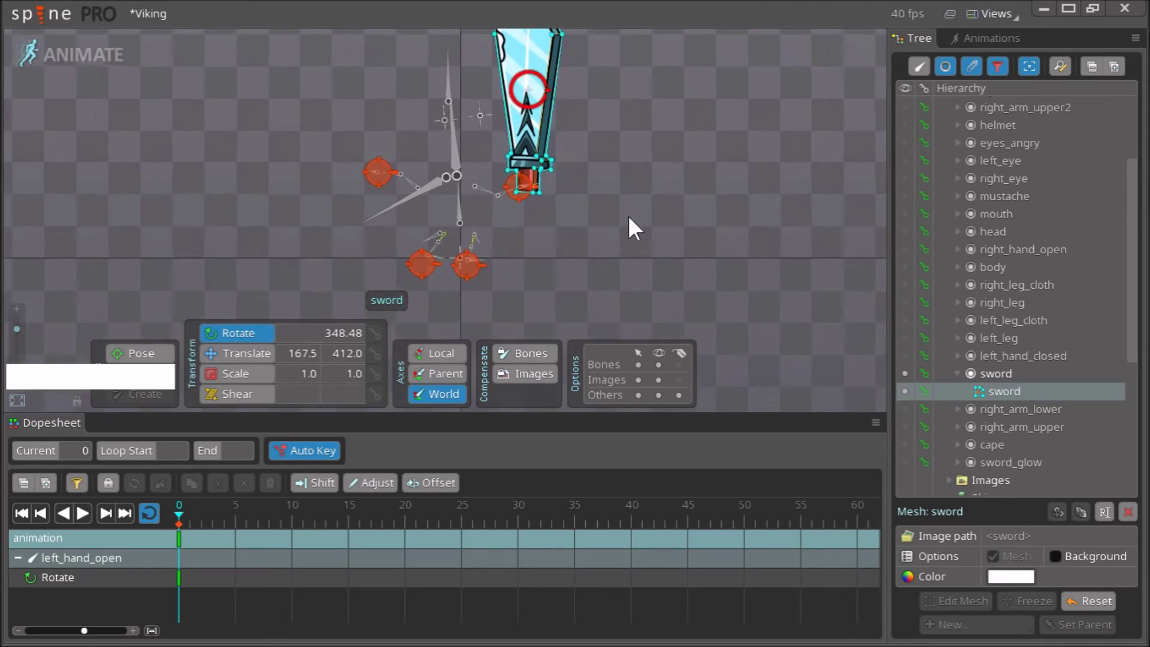
{"action": "right_click", "coordinate": [633, 204]}
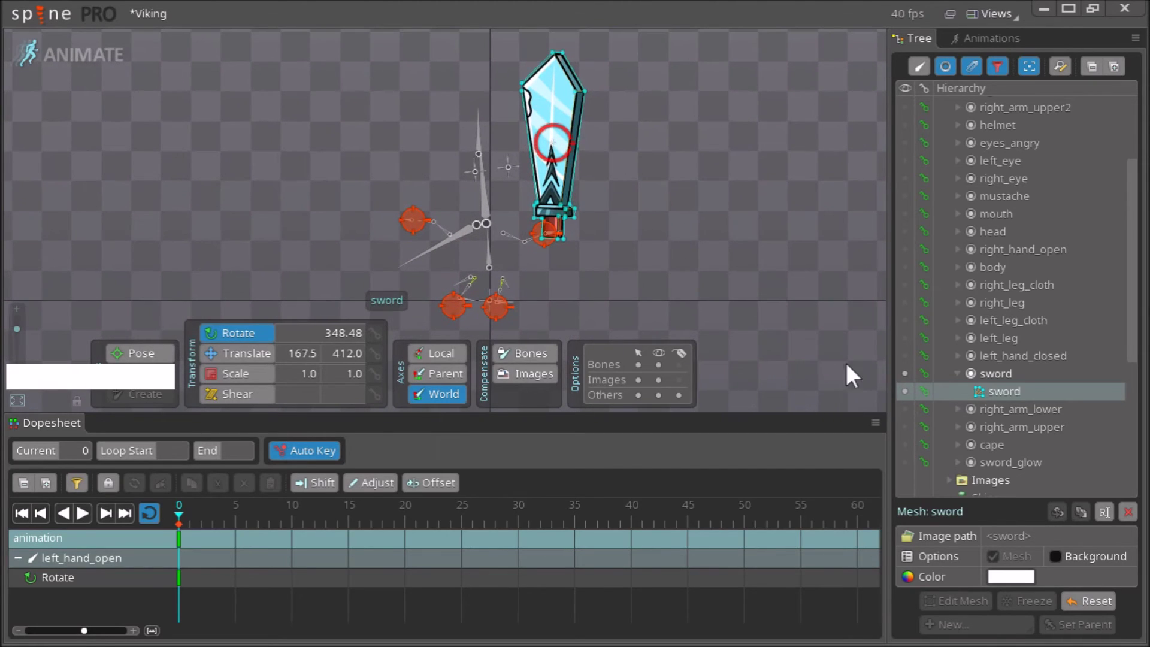
{"action": "left_click", "coordinate": [930, 403]}
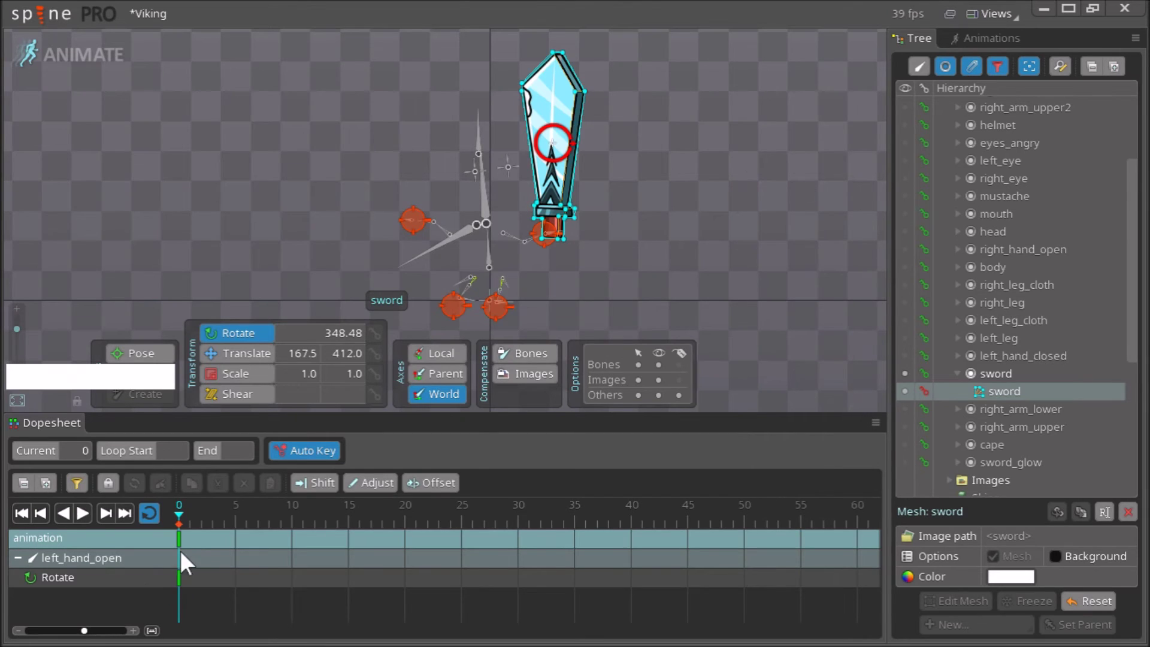
{"action": "left_click", "coordinate": [187, 526]}
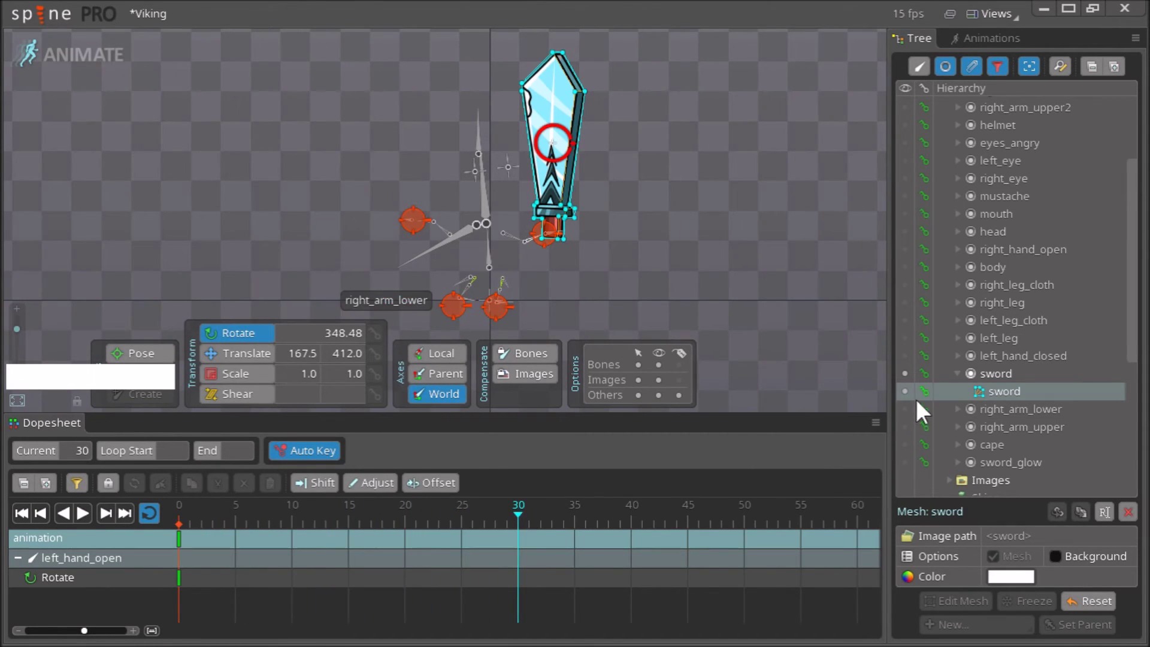
{"action": "left_click", "coordinate": [929, 403]}
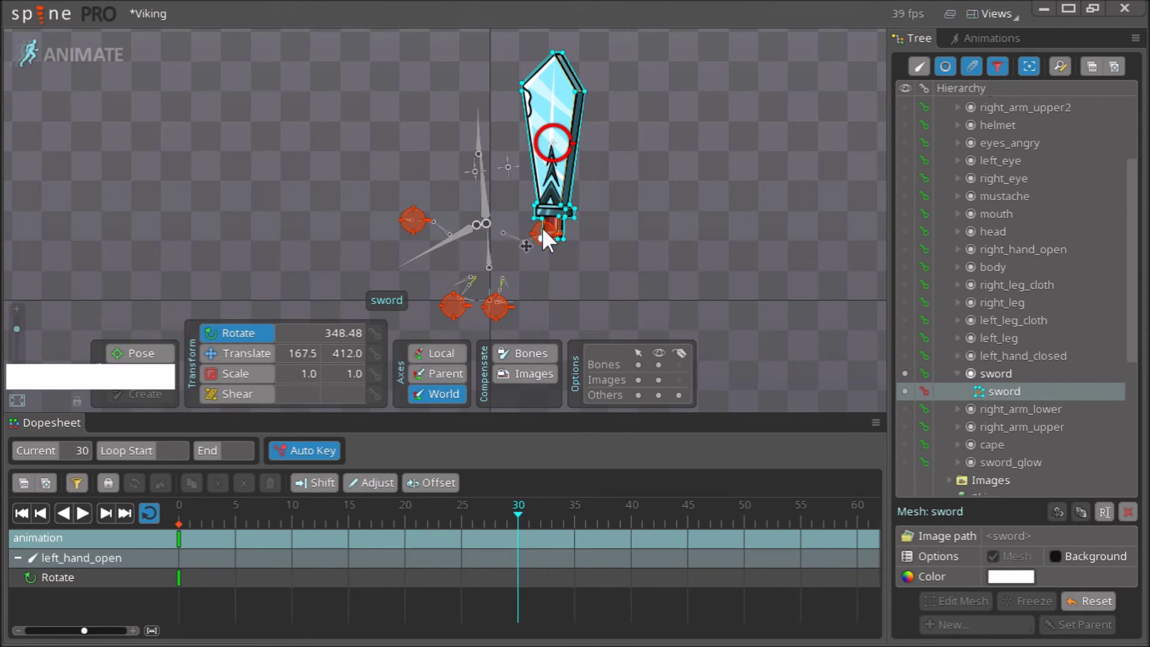
{"action": "left_click", "coordinate": [472, 529]}
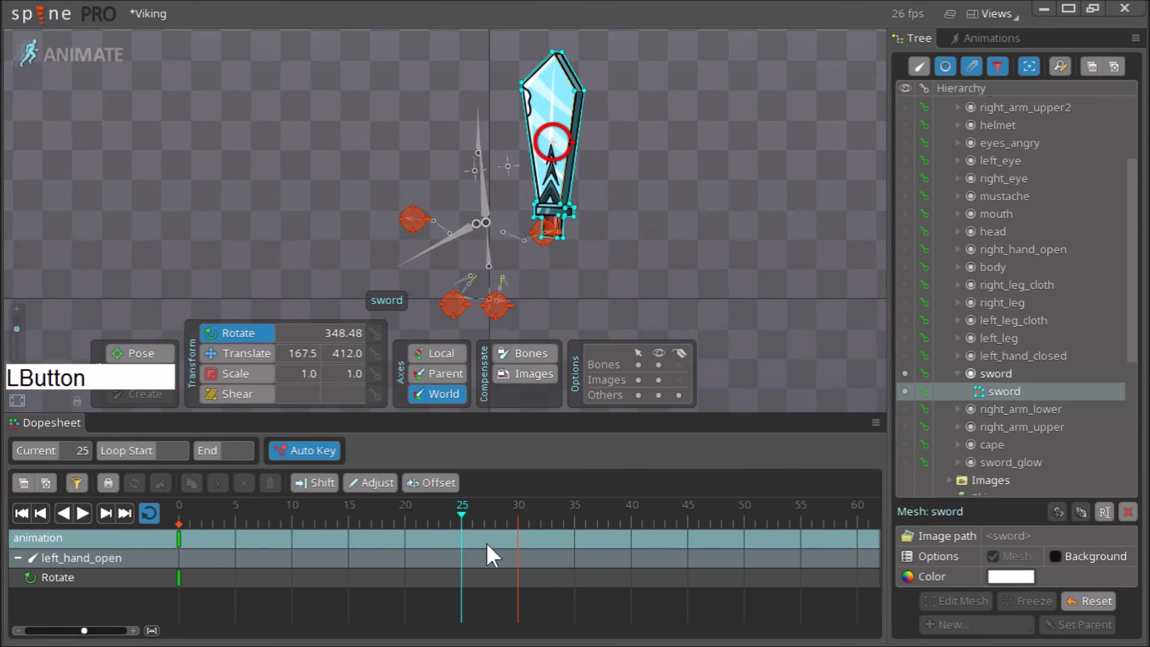
{"action": "left_click", "coordinate": [517, 529]}
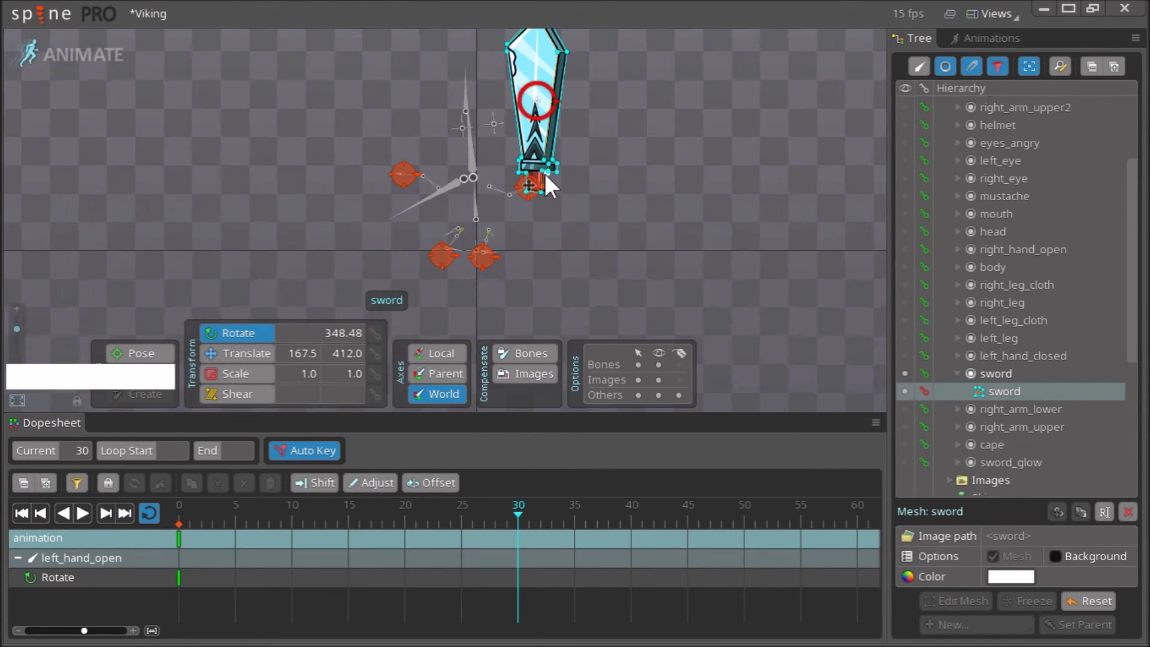
Reselect the sword mesh, collapse the left_hand_open track and expand the bone tree to the sword bone
{"action": "key", "text": "Escape"}
{"action": "left_click", "coordinate": [542, 187]}
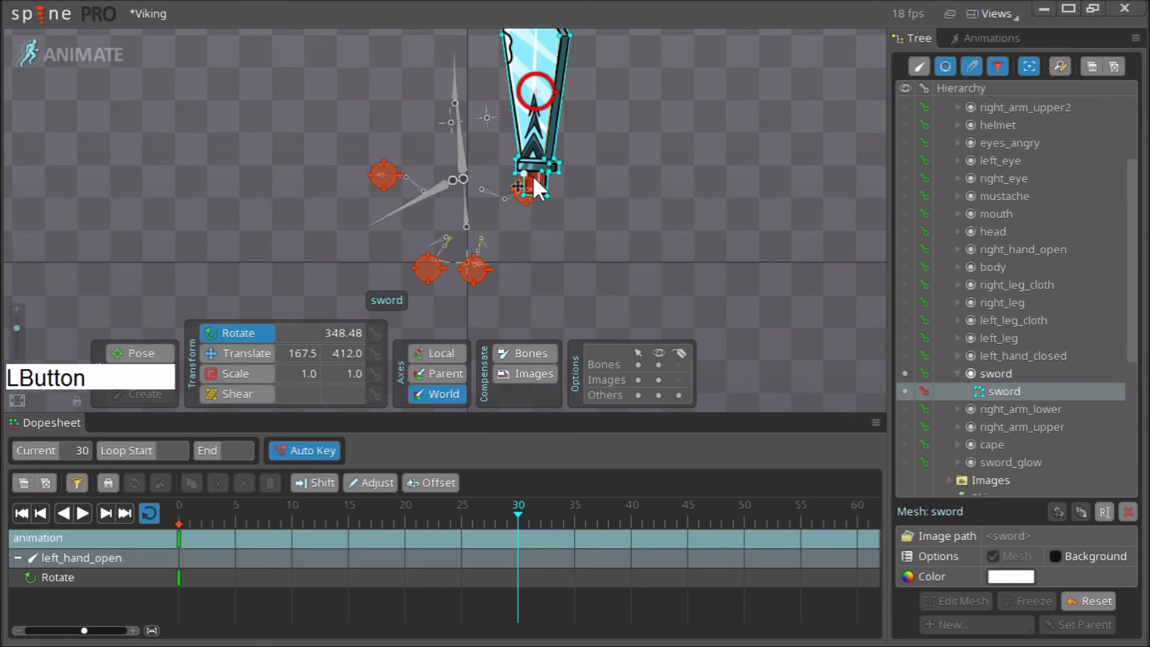
{"action": "key", "text": "Escape"}
{"action": "left_click", "coordinate": [532, 199]}
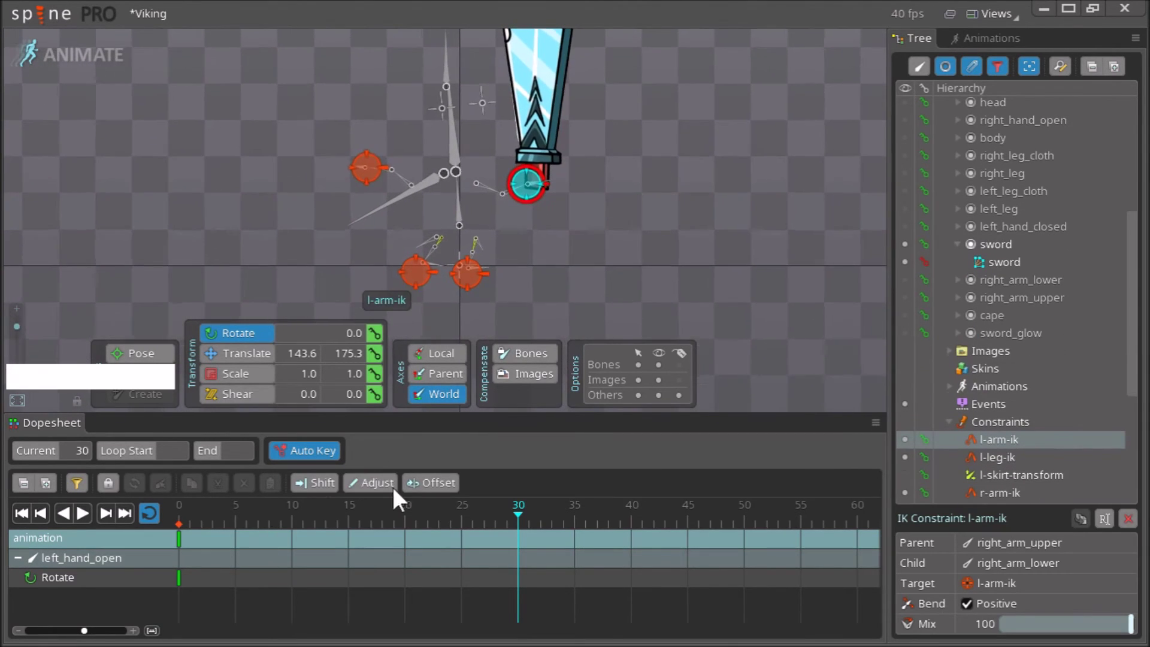
{"action": "key", "text": "Escape"}
{"action": "left_click", "coordinate": [553, 139]}
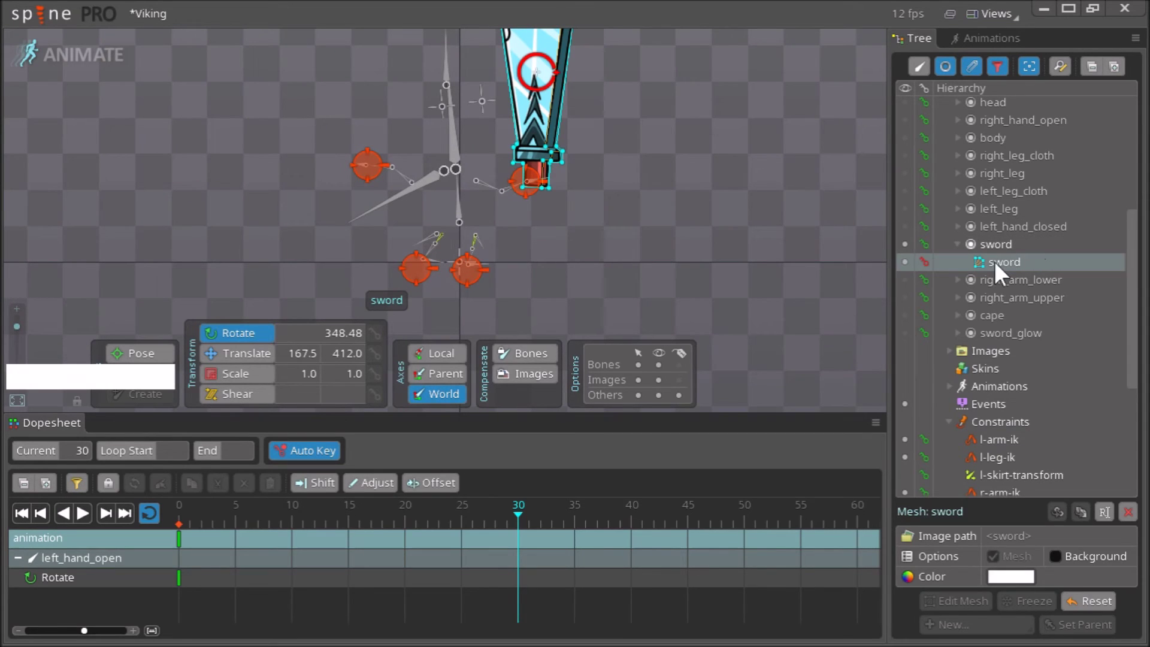
{"action": "left_click", "coordinate": [1007, 273]}
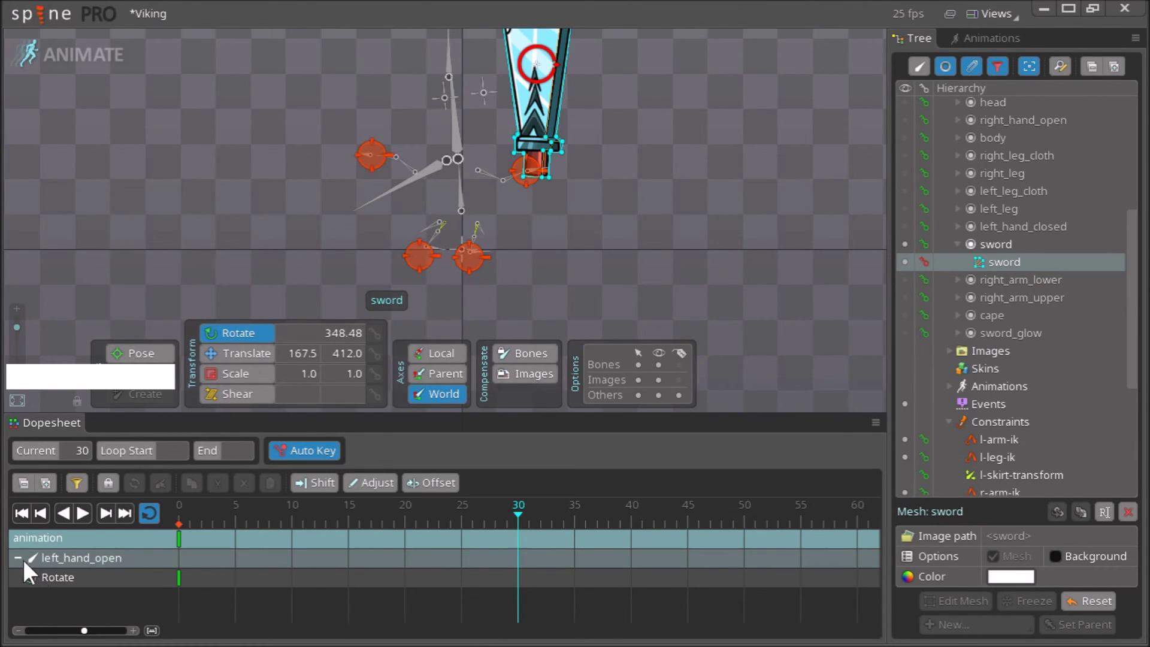
{"action": "left_click", "coordinate": [20, 566]}
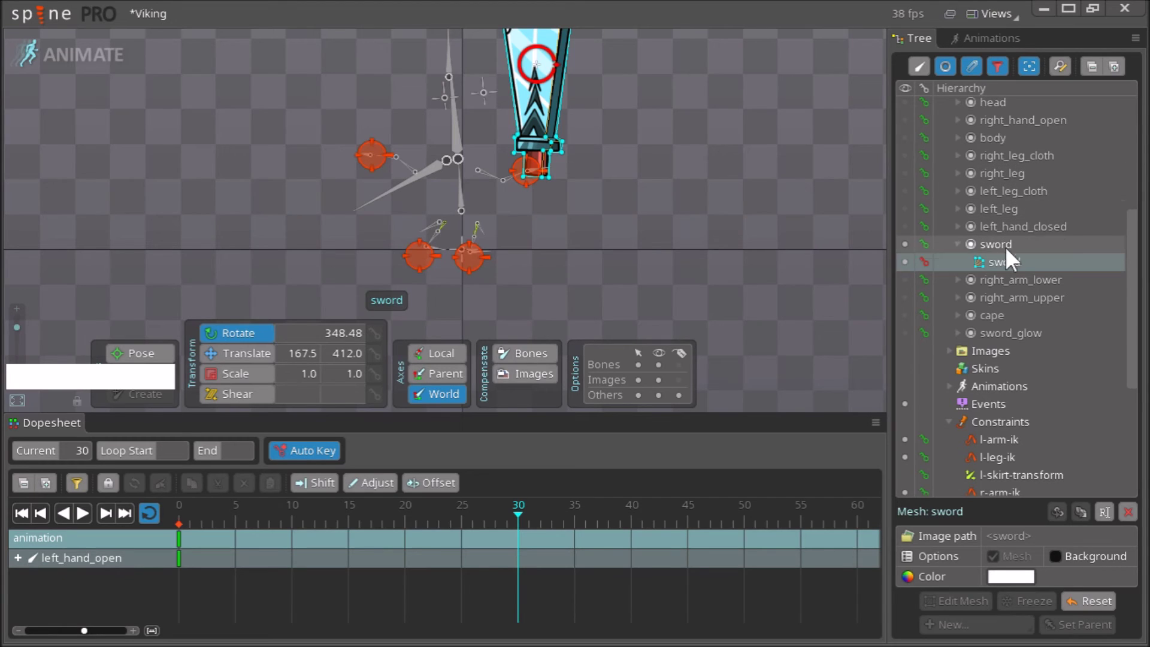
{"action": "left_click", "coordinate": [921, 88]}
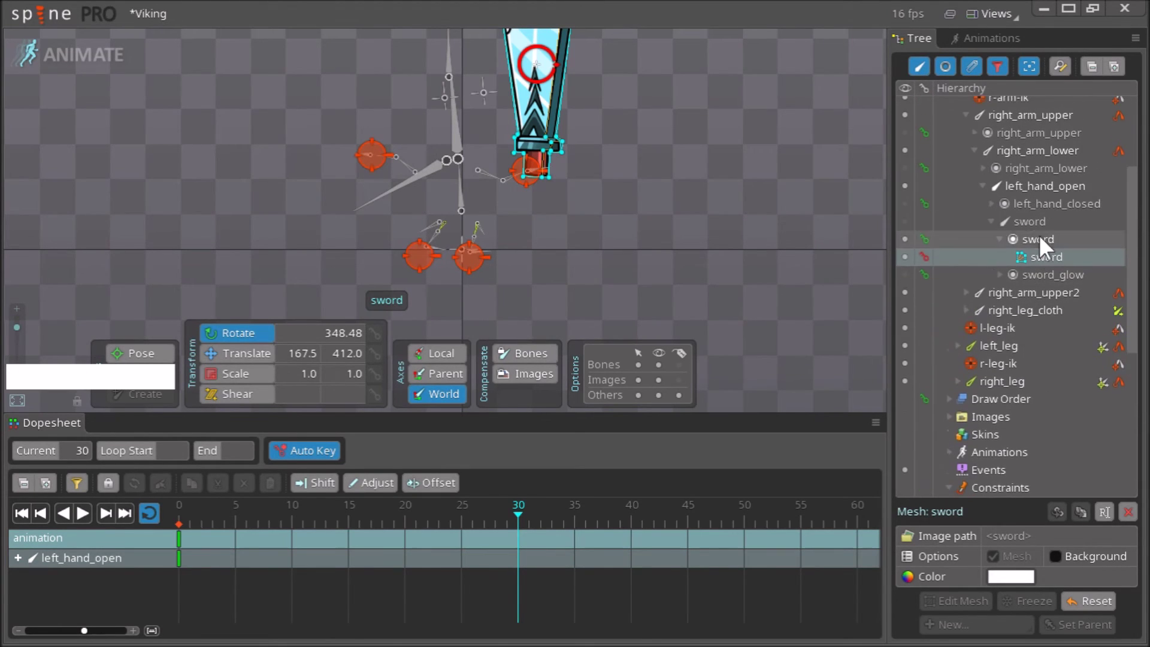
Select the old Deform: sword keys and delete them
{"action": "left_click", "coordinate": [1056, 233]}
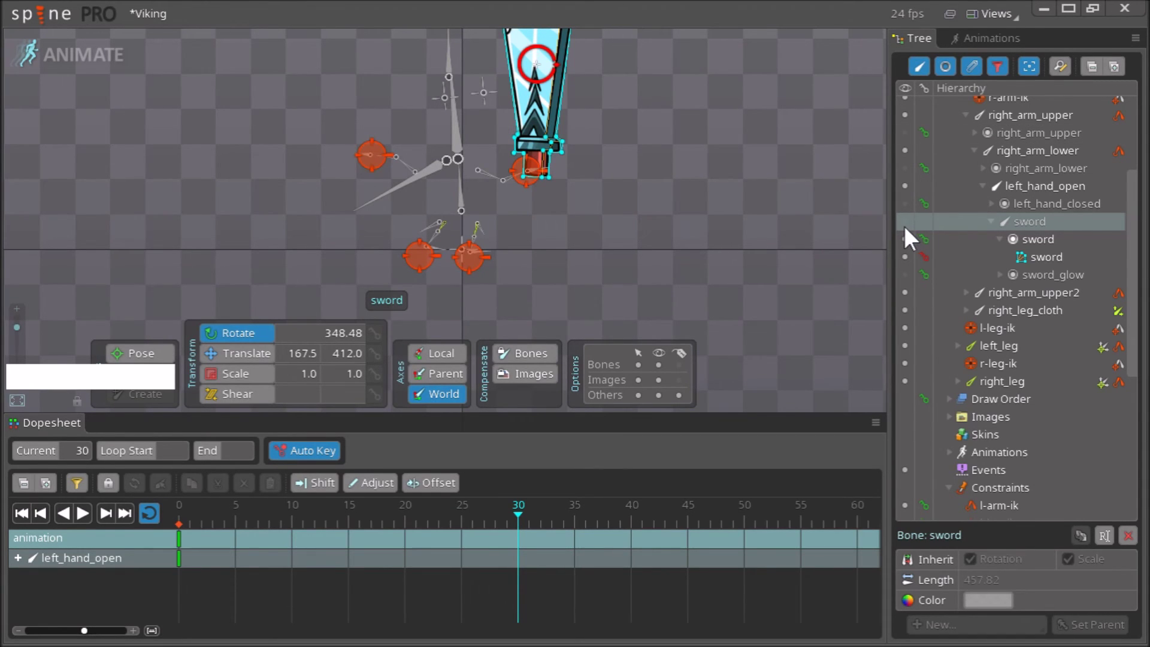
{"action": "left_click", "coordinate": [912, 238]}
{"action": "right_click", "coordinate": [726, 245]}
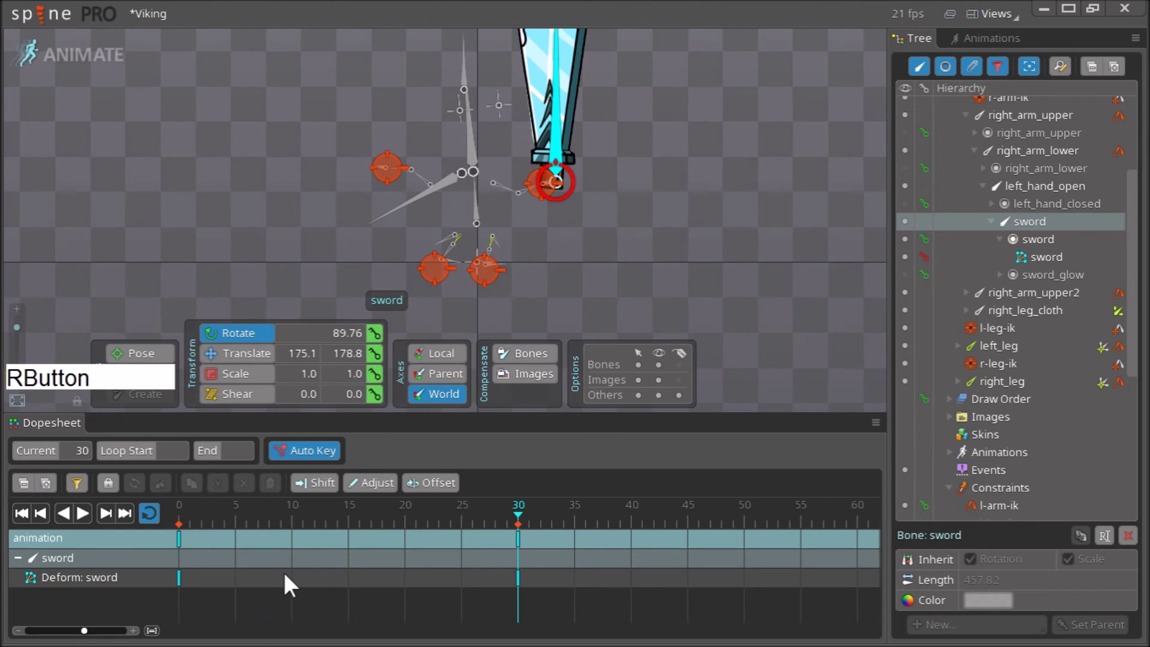
{"action": "left_click", "coordinate": [545, 127]}
{"action": "left_click", "coordinate": [544, 582]}
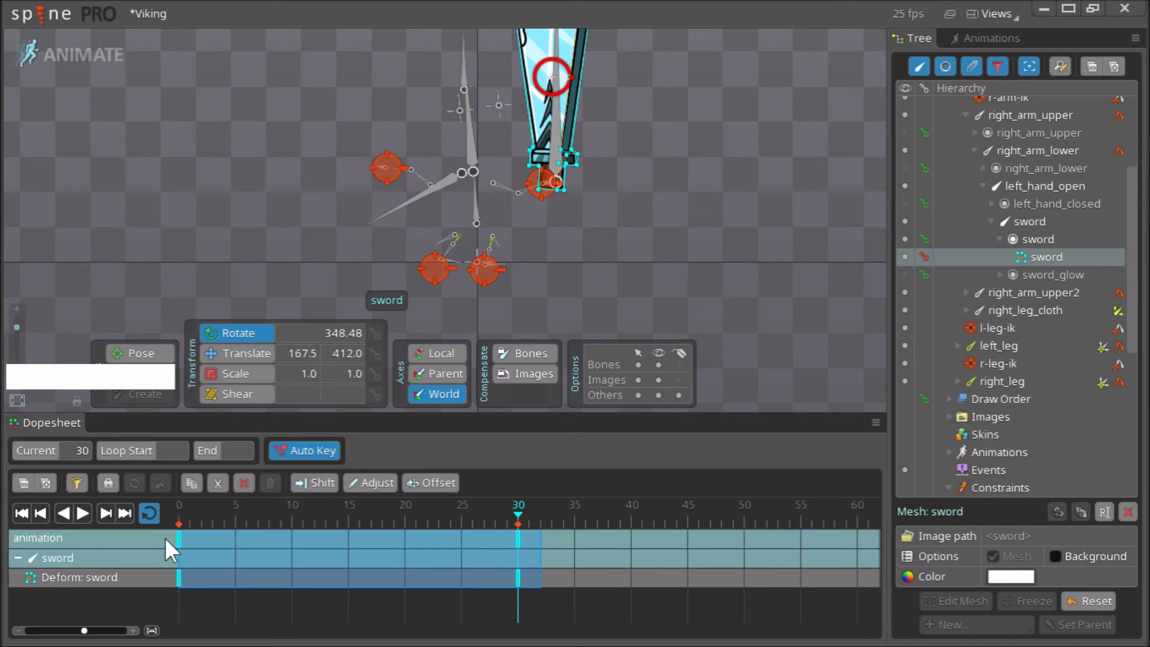
{"action": "key", "text": "Delete"}
Key the unchanged sword mesh shape at frame 0 and at frame 30
{"action": "left_click", "coordinate": [269, 529]}
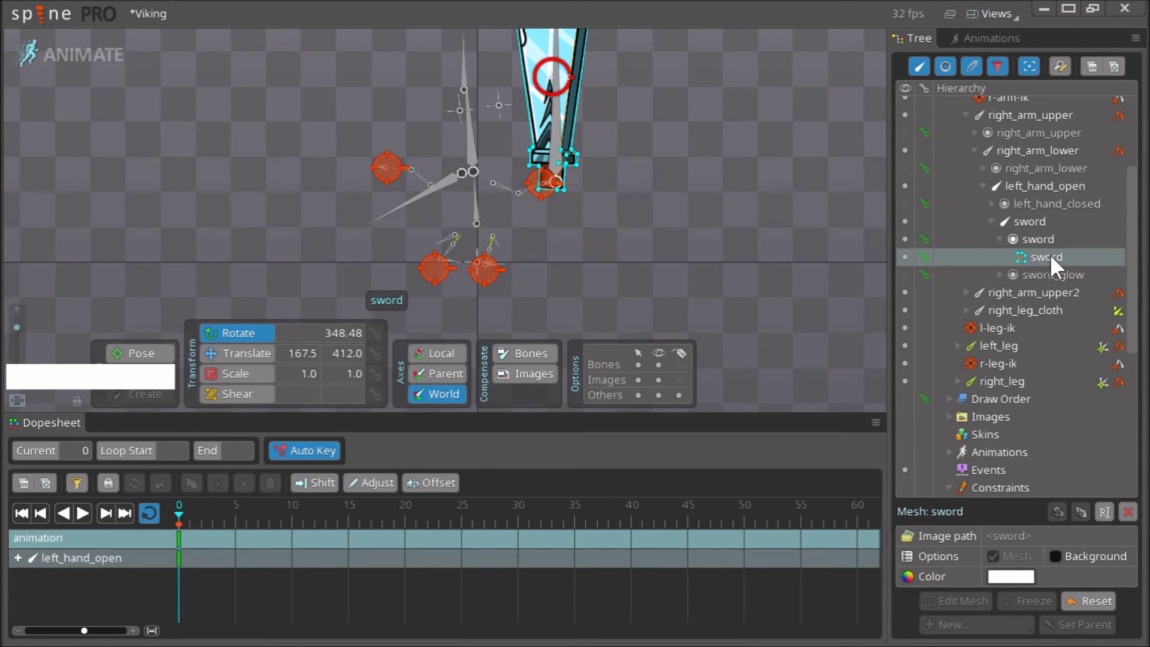
{"action": "left_click", "coordinate": [1063, 233]}
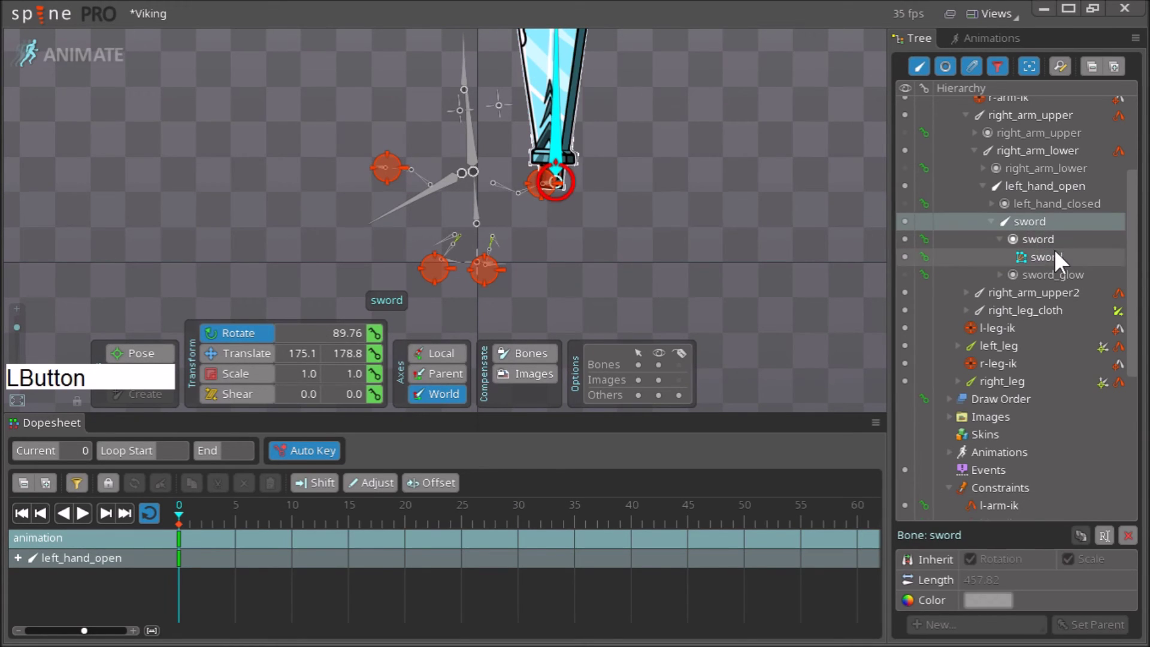
{"action": "left_click", "coordinate": [1065, 268]}
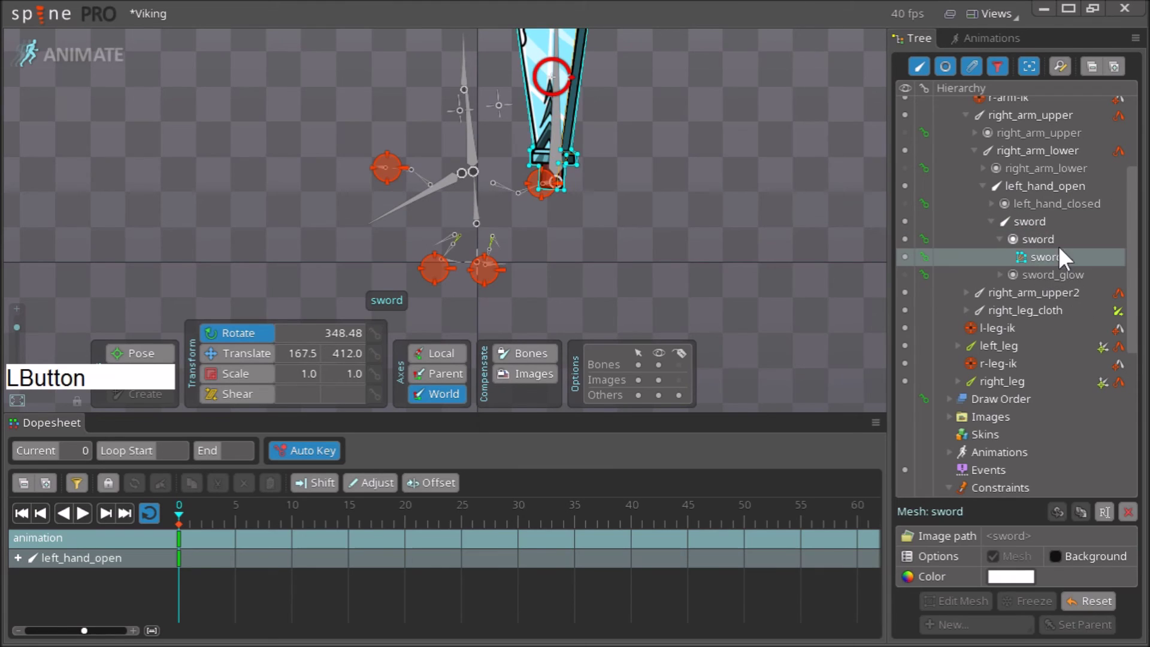
{"action": "left_click", "coordinate": [1059, 251]}
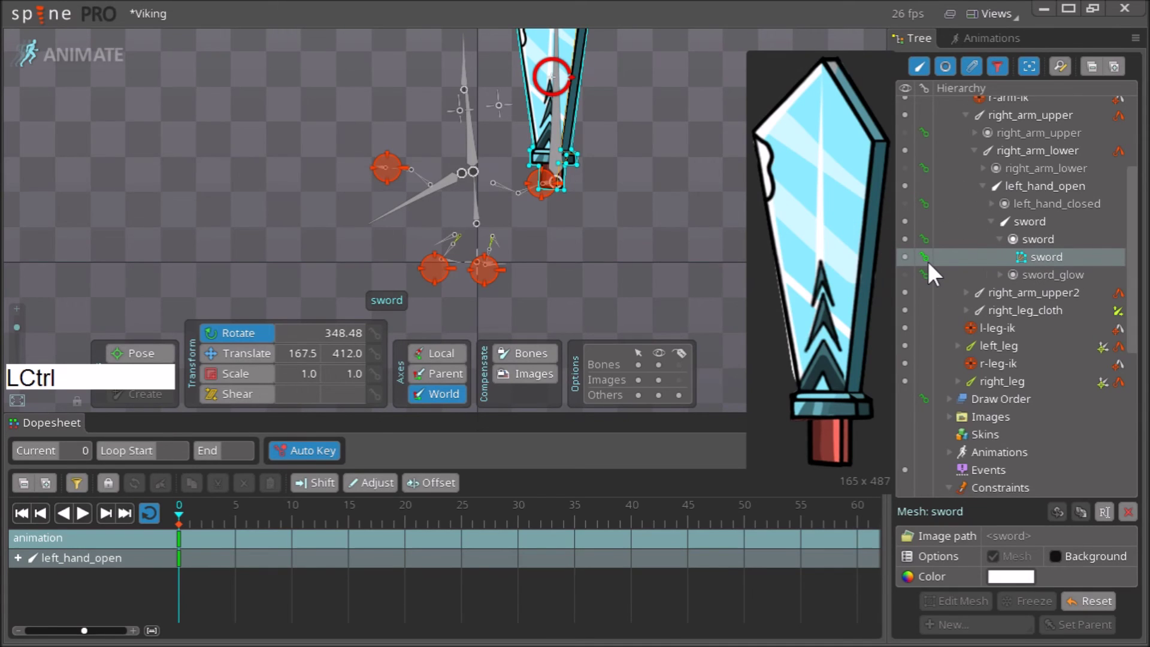
{"action": "left_click", "coordinate": [935, 272]}
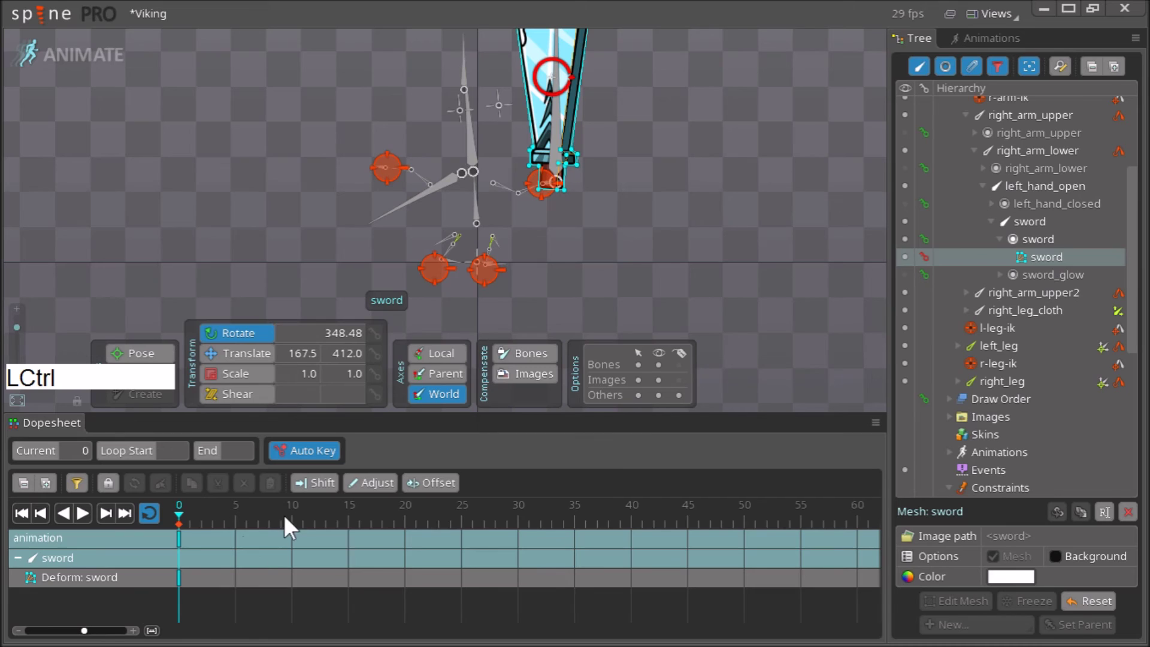
{"action": "left_click", "coordinate": [525, 526]}
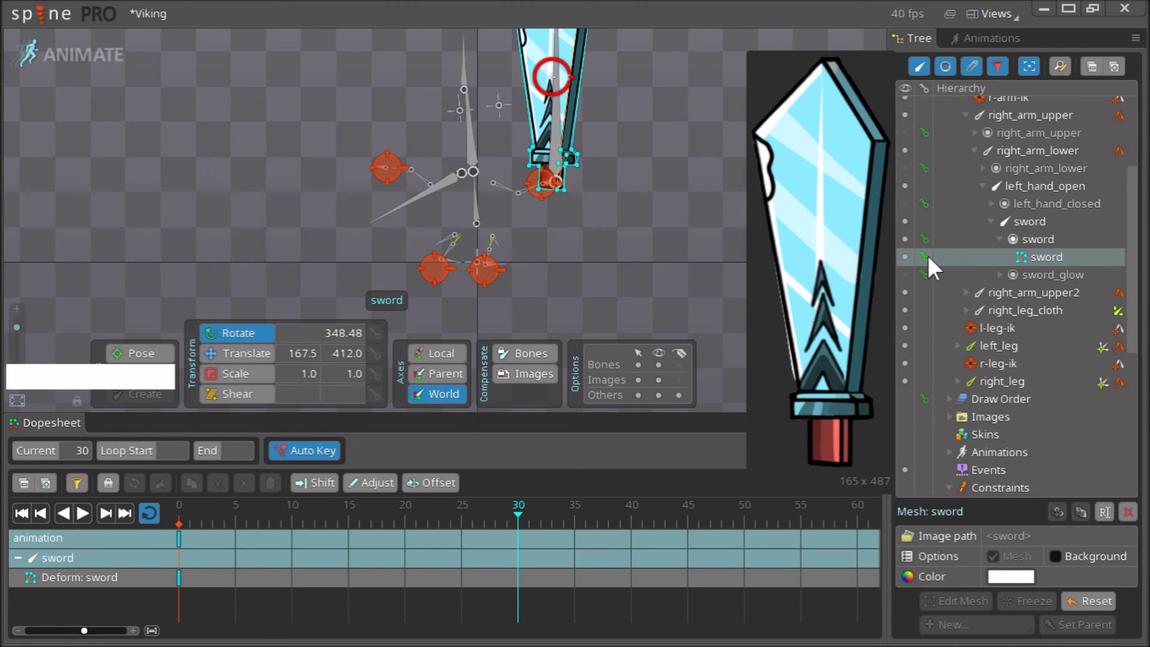
{"action": "left_click", "coordinate": [934, 264]}
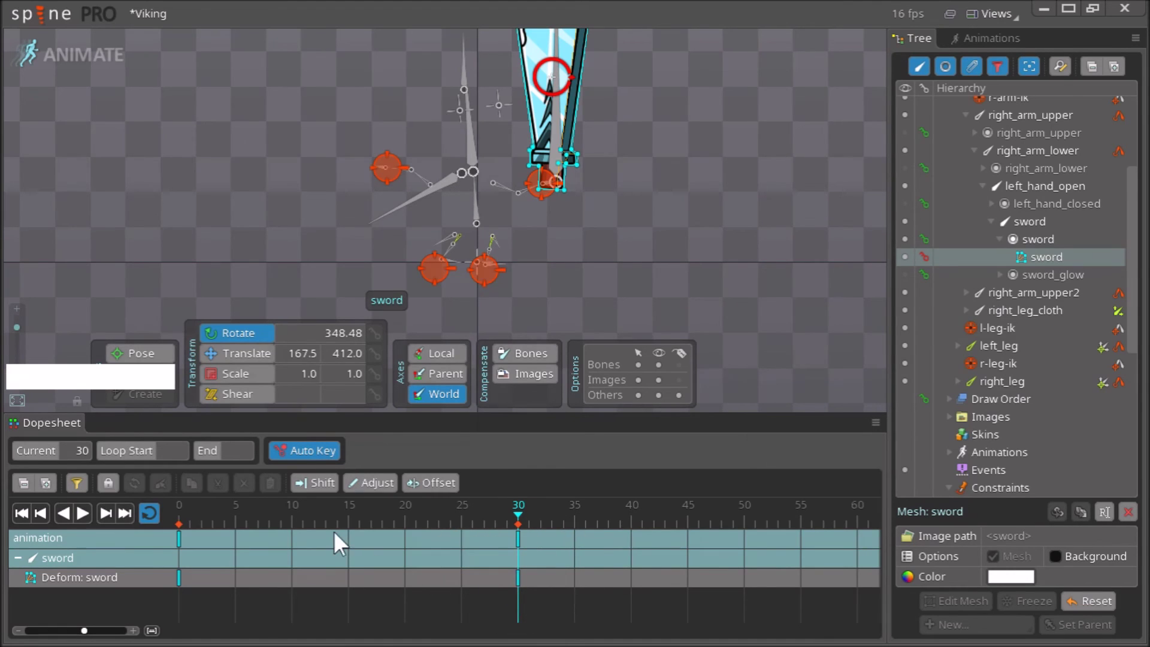
At frame 15 scale the sword mesh vertices horizontally to about 0.52, keying a half-width blade
{"action": "left_click", "coordinate": [357, 522]}
{"action": "right_click", "coordinate": [711, 262]}
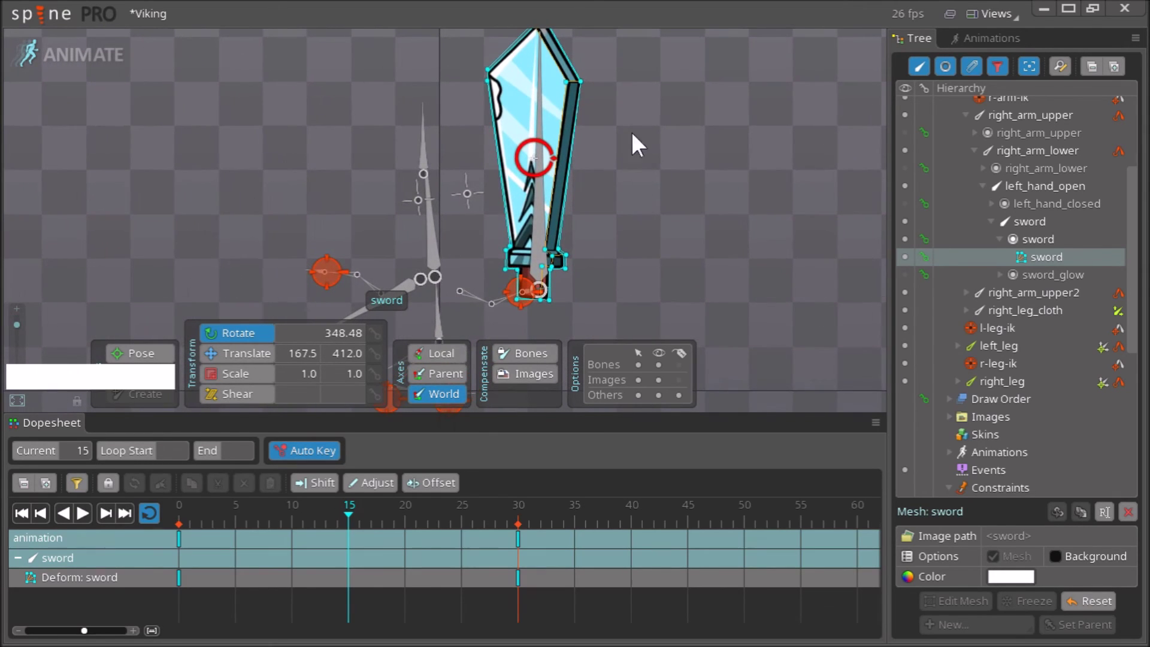
{"action": "right_click", "coordinate": [650, 251]}
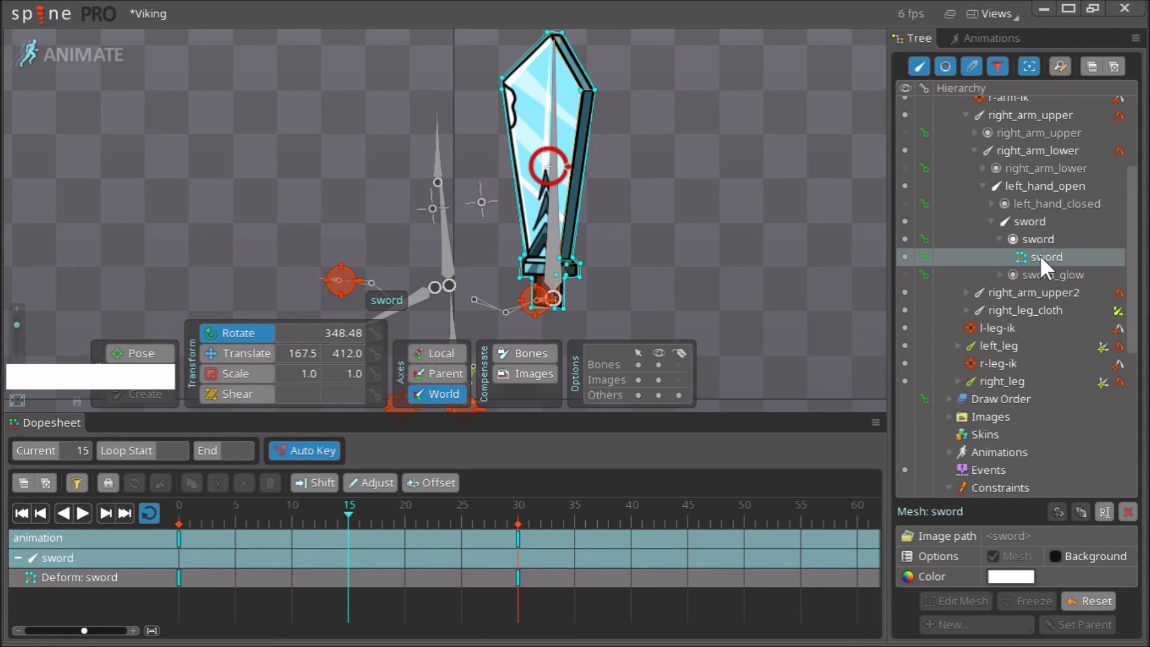
{"action": "left_click", "coordinate": [1047, 264]}
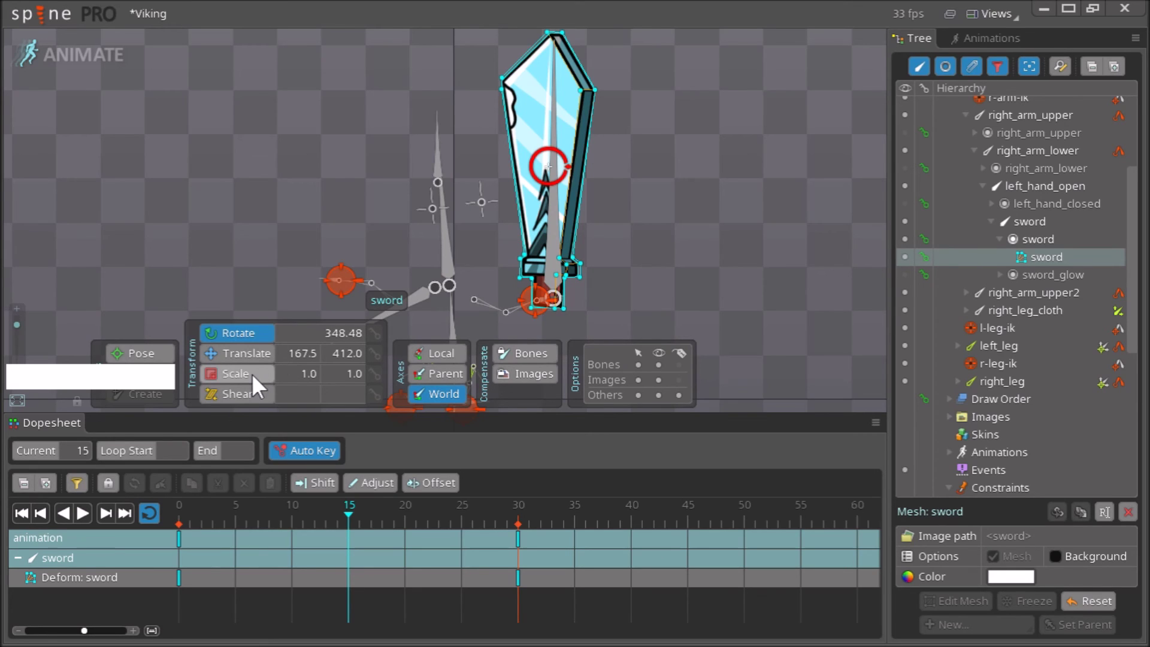
{"action": "left_click", "coordinate": [261, 385]}
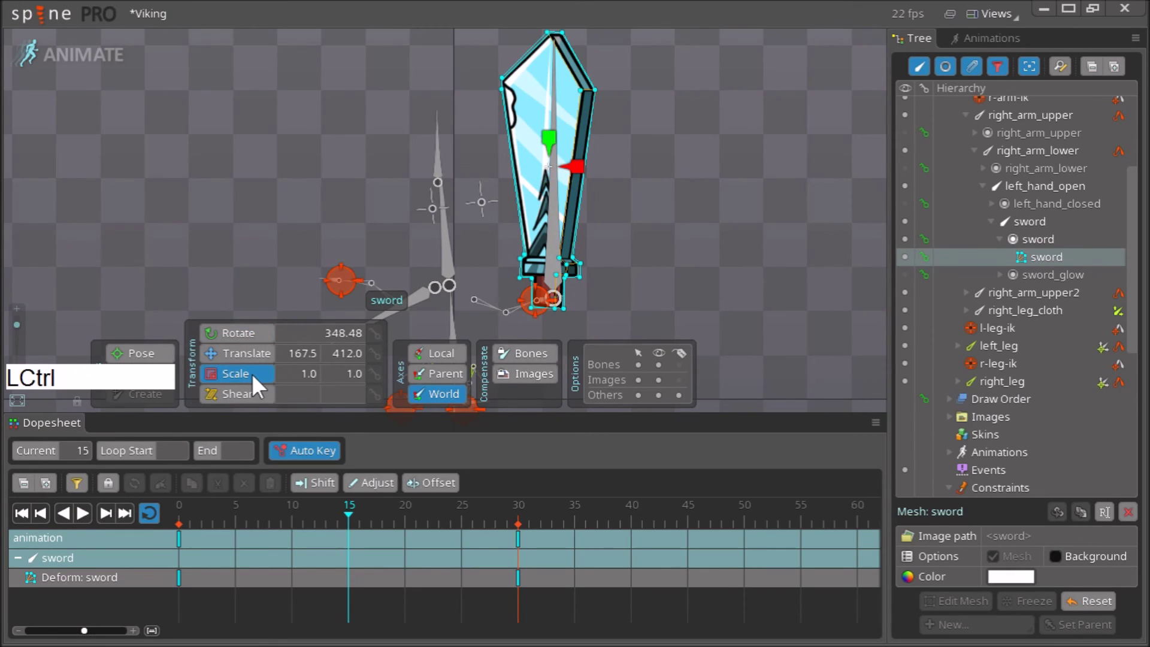
{"action": "left_click", "coordinate": [585, 175]}
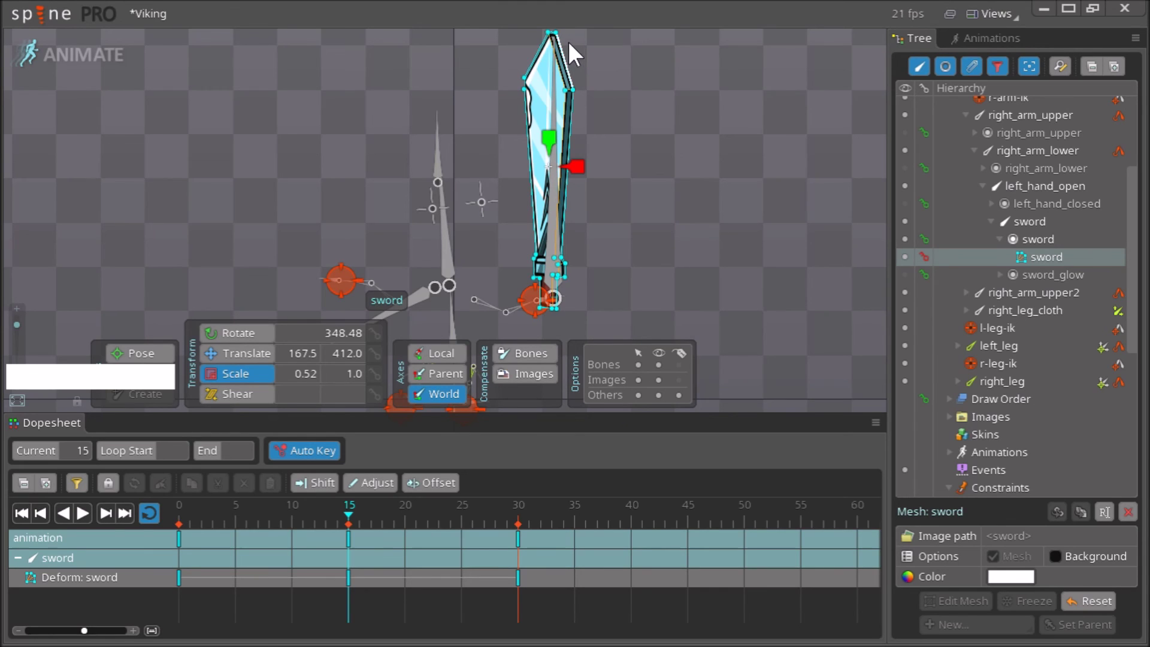
Select the guard vertices and narrow them to match the squeezed blade
{"action": "left_click", "coordinate": [578, 80]}
{"action": "left_click", "coordinate": [581, 128]}
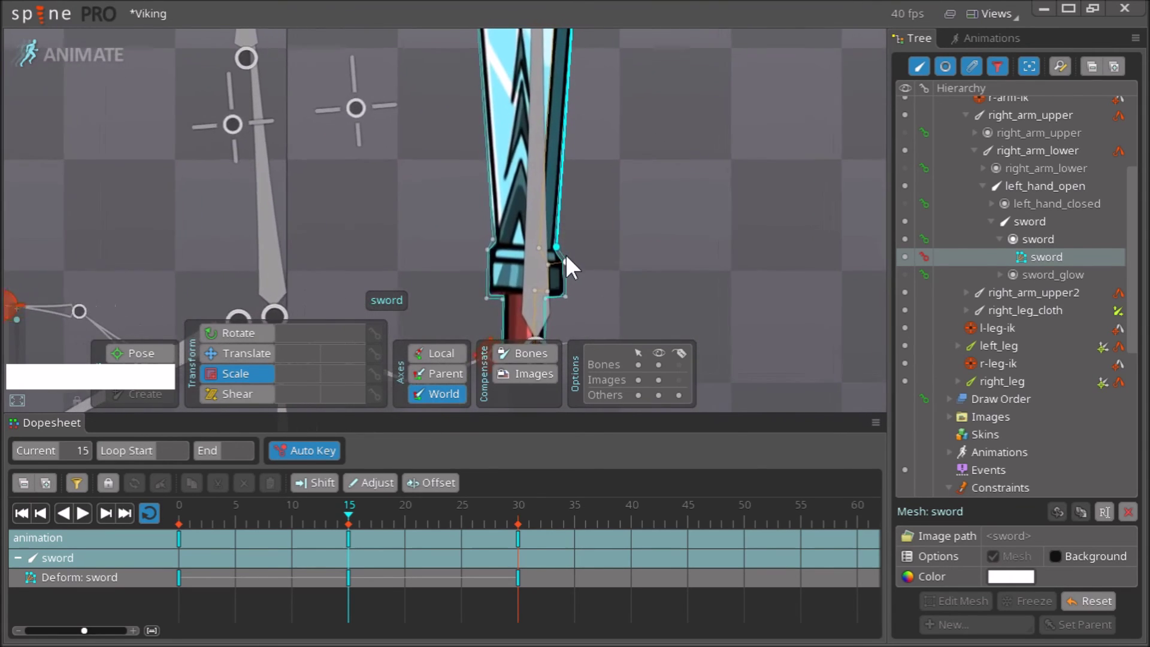
{"action": "left_click", "coordinate": [576, 270]}
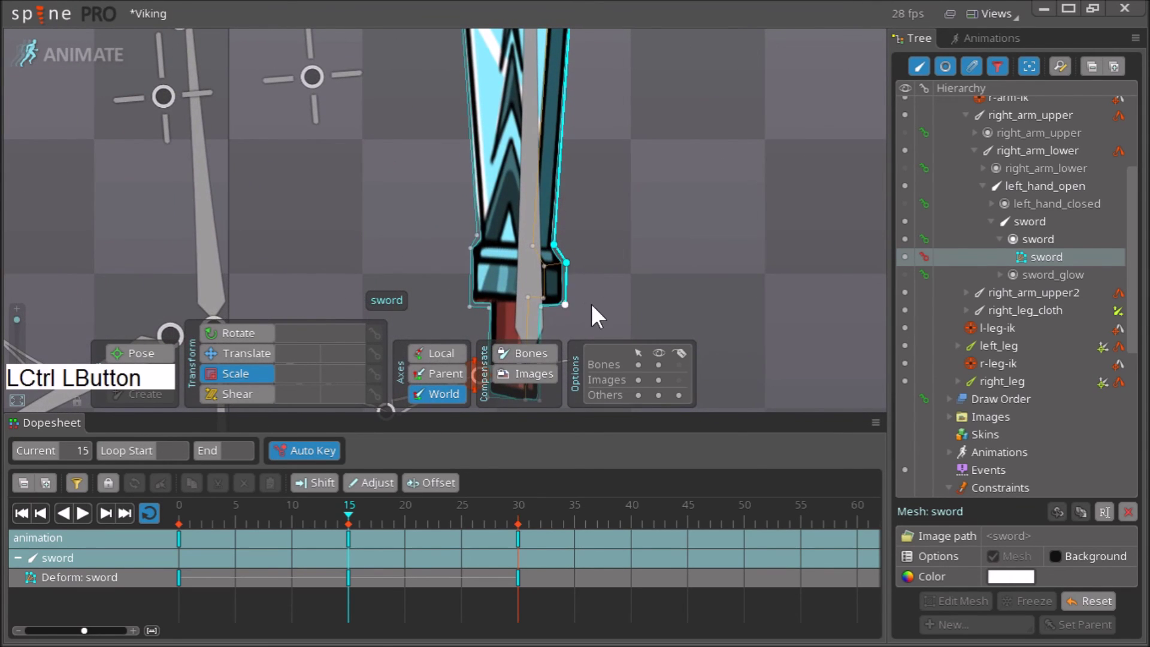
{"action": "right_click", "coordinate": [601, 301]}
{"action": "left_click", "coordinate": [575, 209]}
{"action": "left_click", "coordinate": [574, 297]}
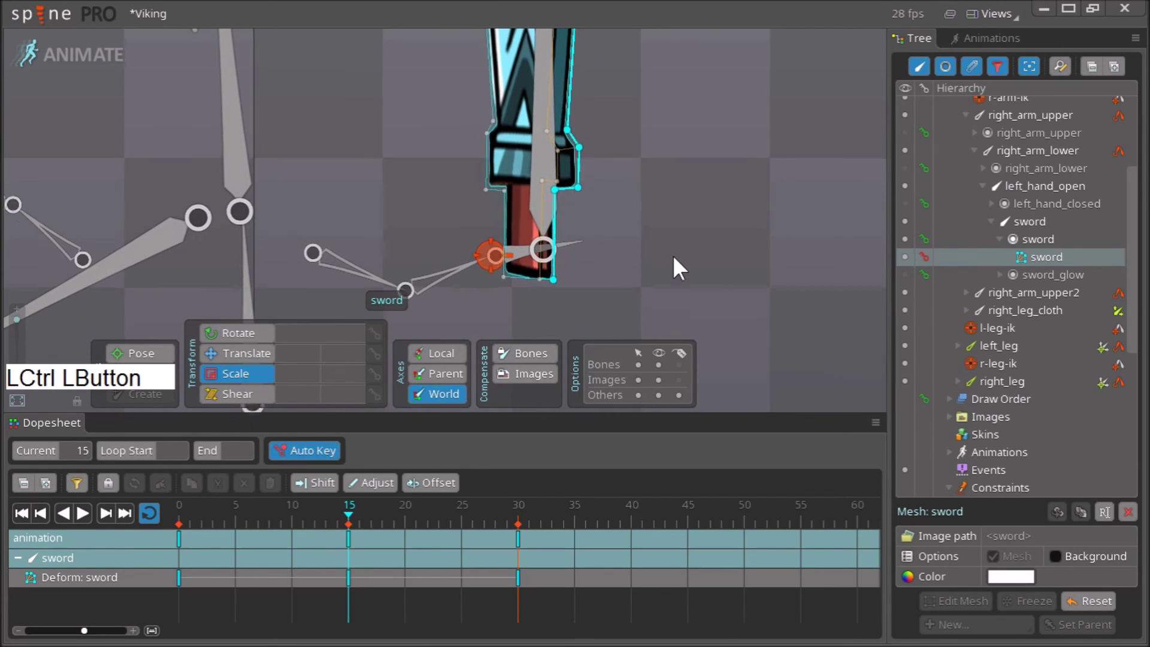
{"action": "right_click", "coordinate": [596, 171]}
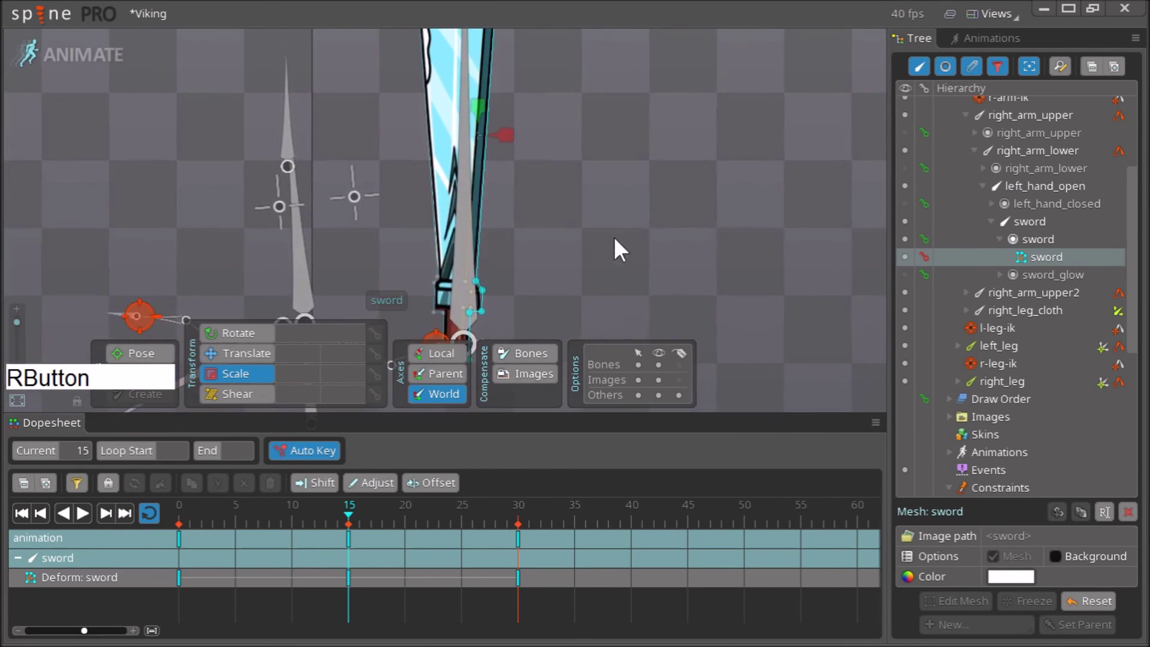
{"action": "right_click", "coordinate": [558, 276]}
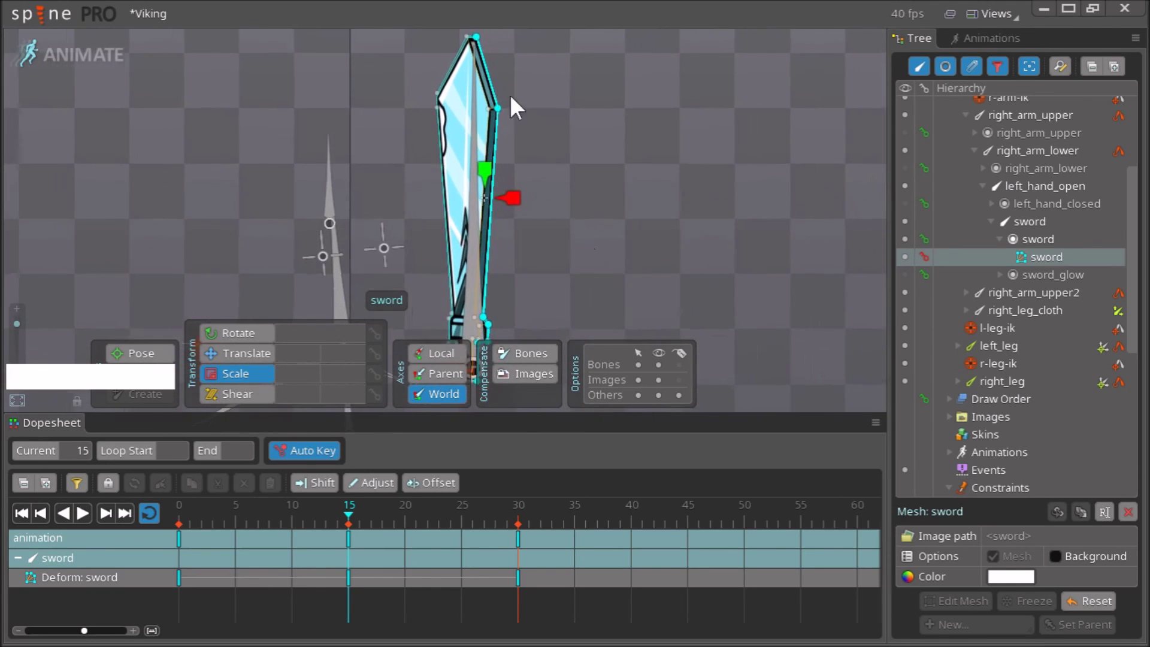
Translate the remaining handle vertices into place, then return to frame 0
{"action": "key", "text": "`"}
{"action": "key", "text": "Escape"}
{"action": "left_click", "coordinate": [480, 51]}
{"action": "left_click", "coordinate": [501, 123]}
{"action": "right_click", "coordinate": [550, 217]}
{"action": "left_click", "coordinate": [490, 176]}
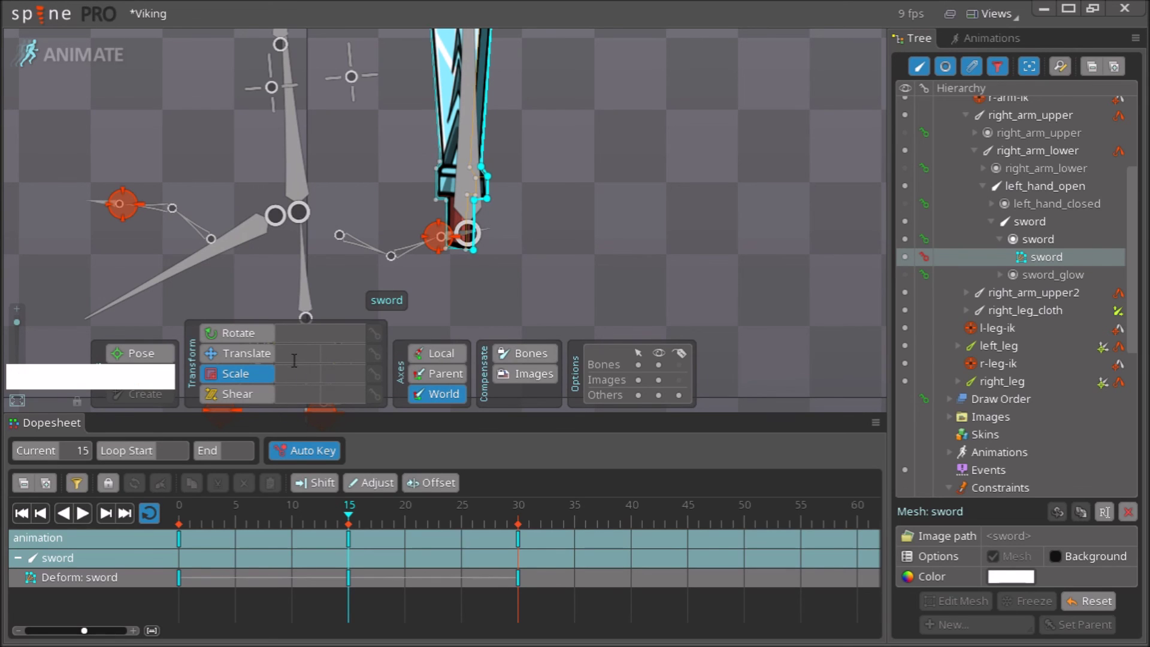
{"action": "left_click", "coordinate": [263, 362]}
{"action": "right_click", "coordinate": [646, 152]}
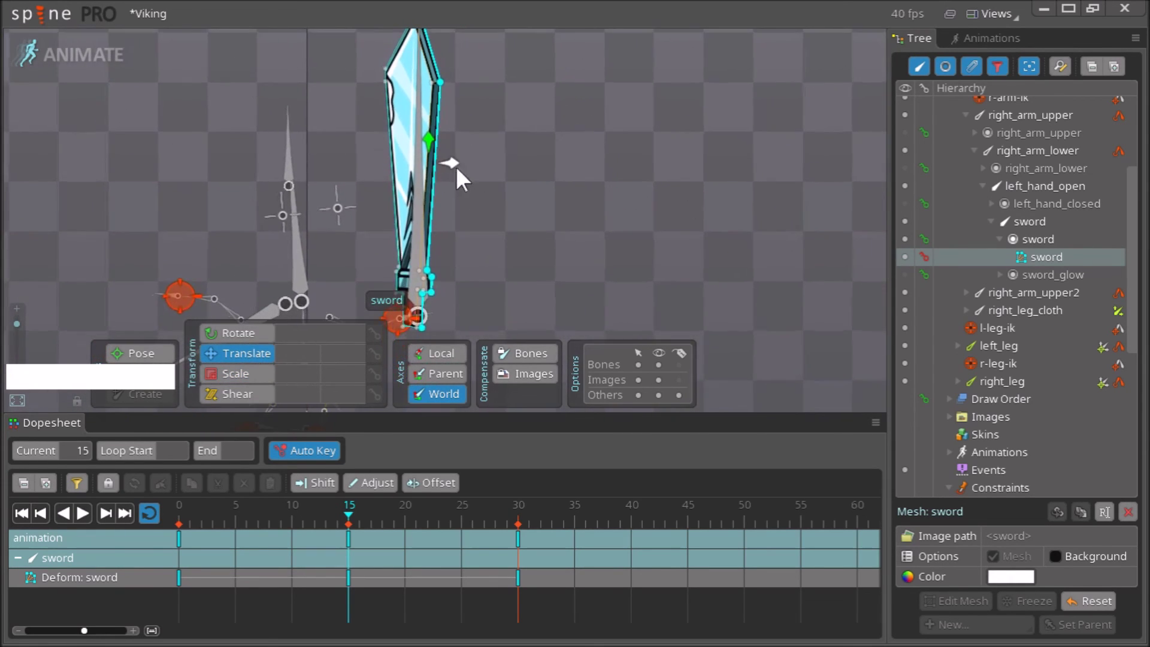
{"action": "left_click", "coordinate": [462, 175]}
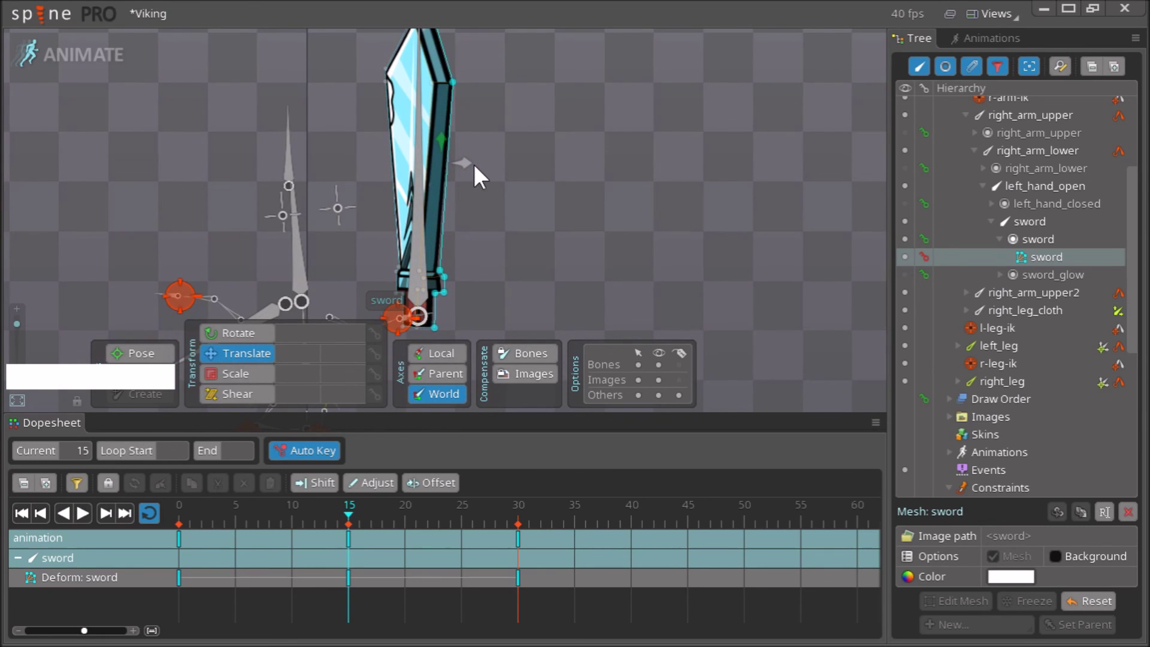
{"action": "right_click", "coordinate": [567, 222]}
{"action": "left_click", "coordinate": [358, 517]}
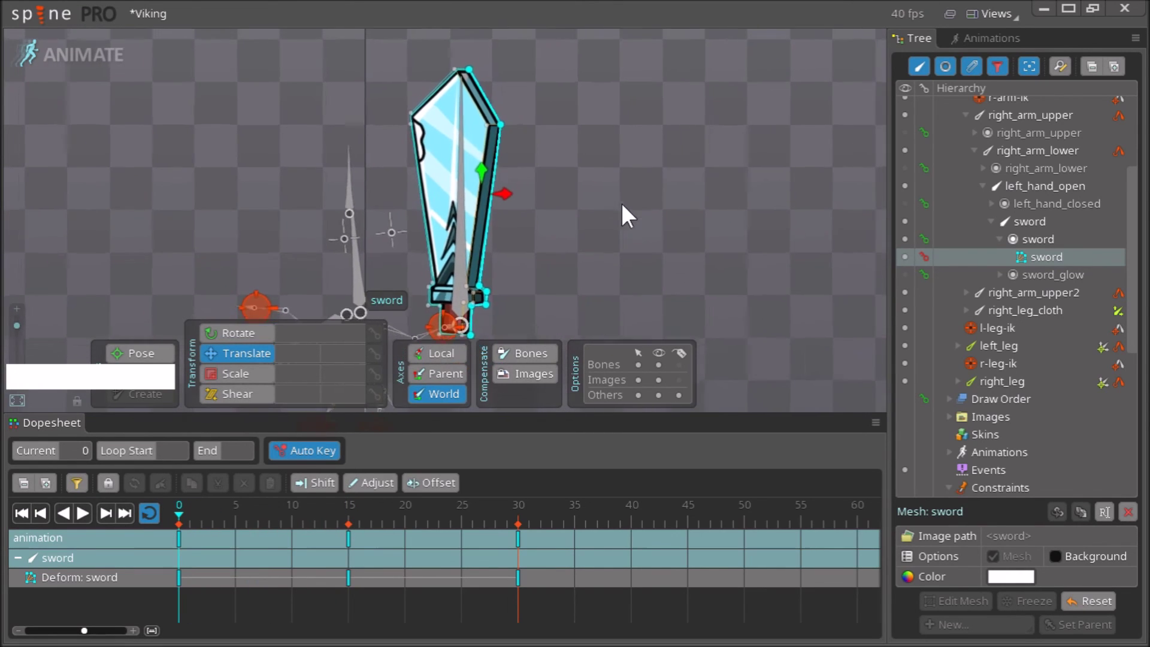
Play the animation loop to preview the blade narrowing and widening like a turn
{"action": "right_click", "coordinate": [650, 275]}
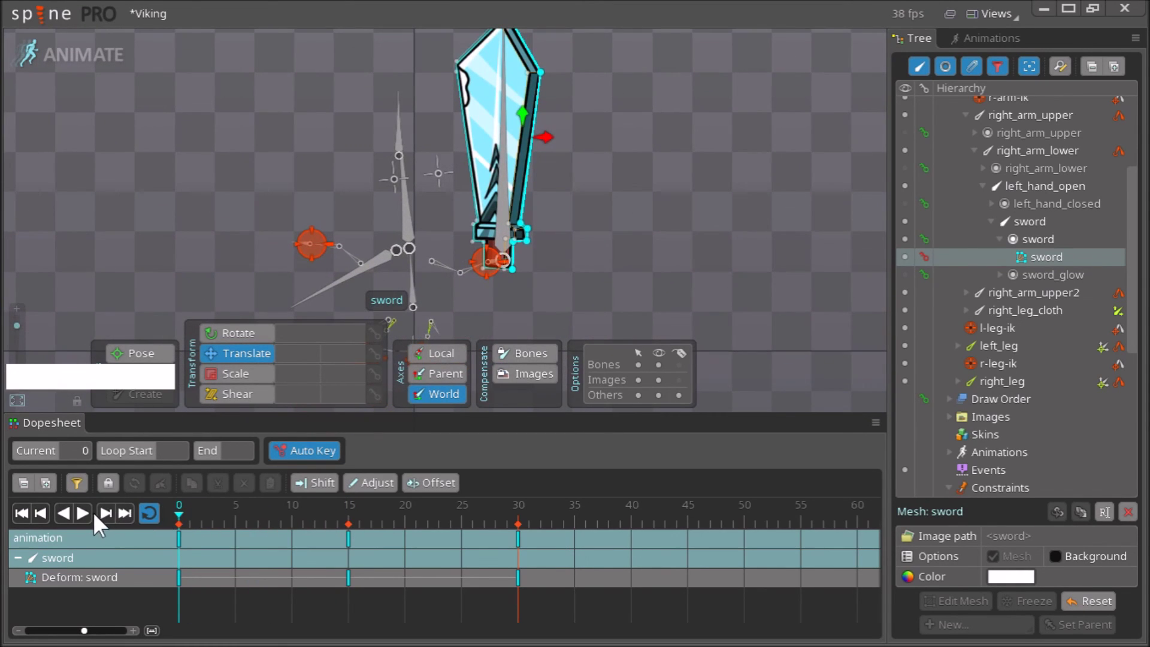
{"action": "left_click", "coordinate": [92, 520]}
{"action": "left_click", "coordinate": [663, 375]}
{"action": "key", "text": "Escape"}
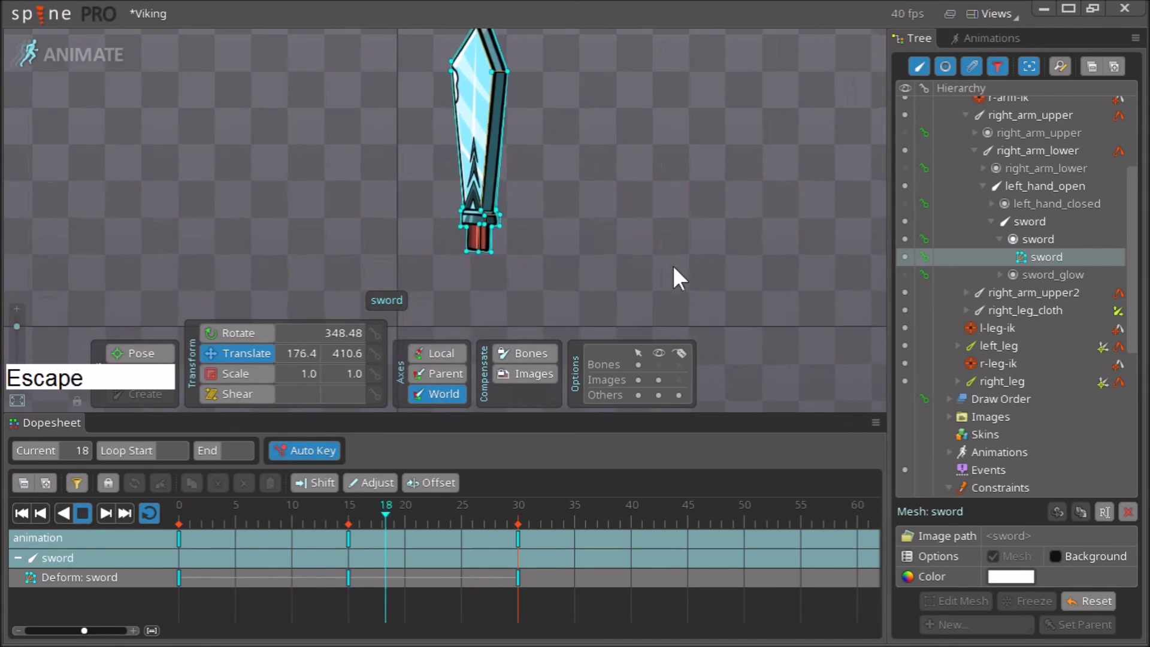
{"action": "right_click", "coordinate": [666, 203]}
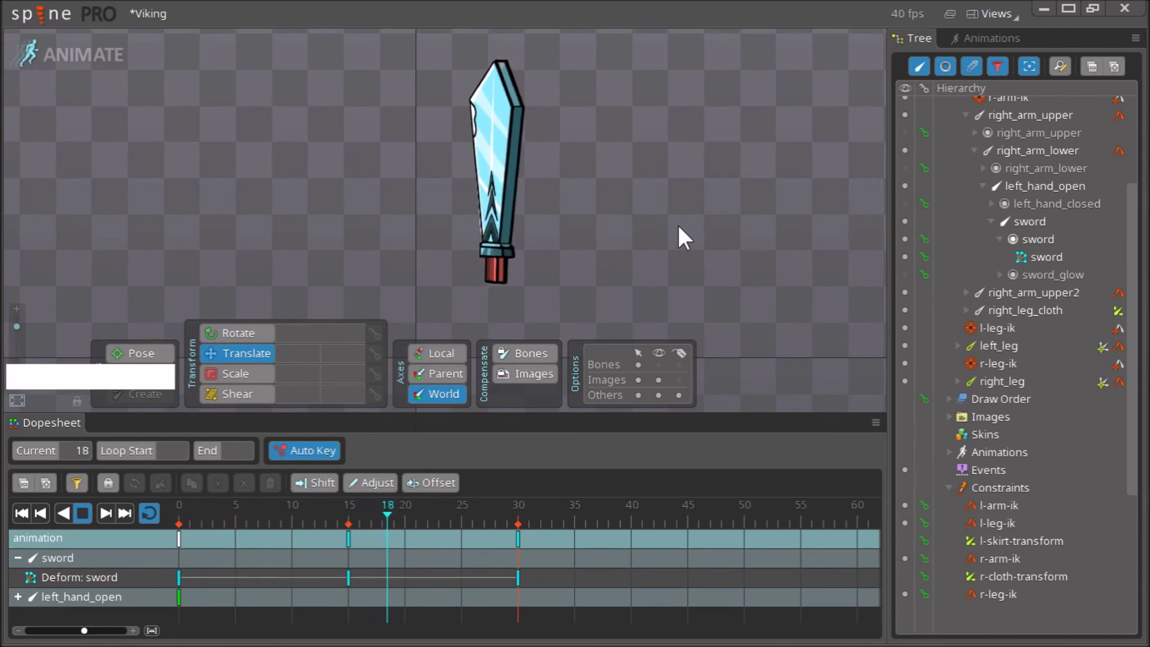